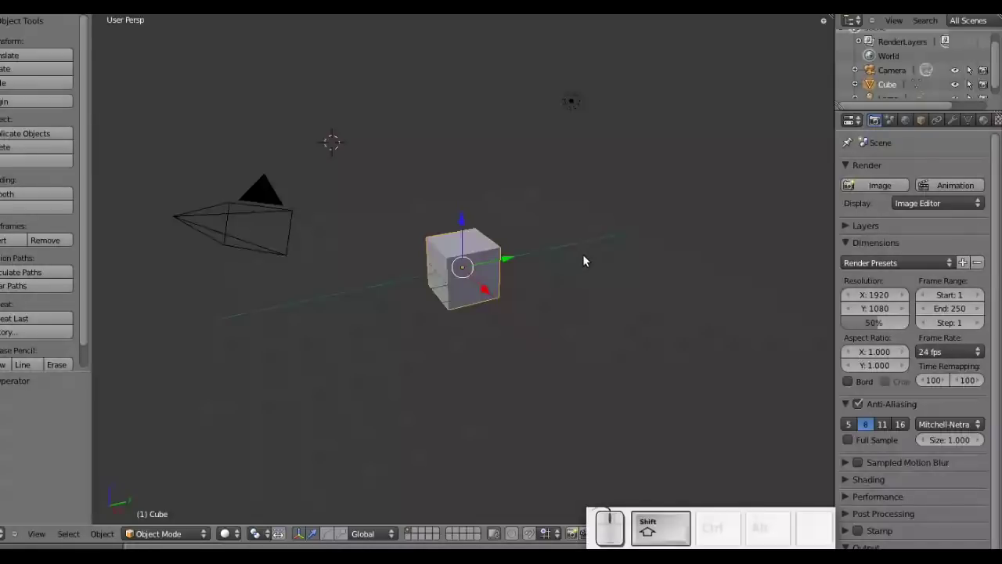
# - Step the view around with the numpad keys until it shows a flat orthographic side view
pyautogui.press('shift+c')
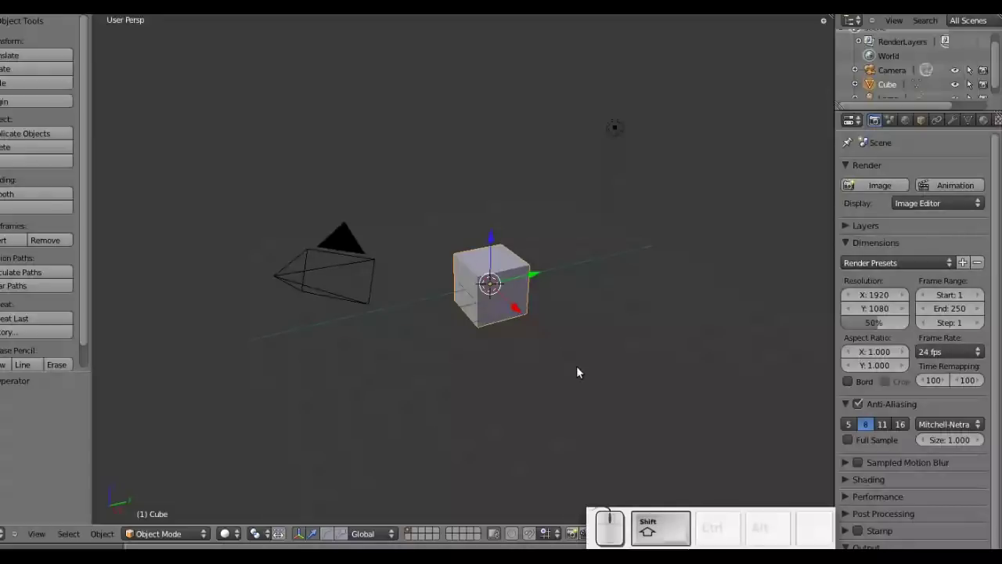
pyautogui.moveTo(583, 372); pyautogui.dragTo(557, 331)
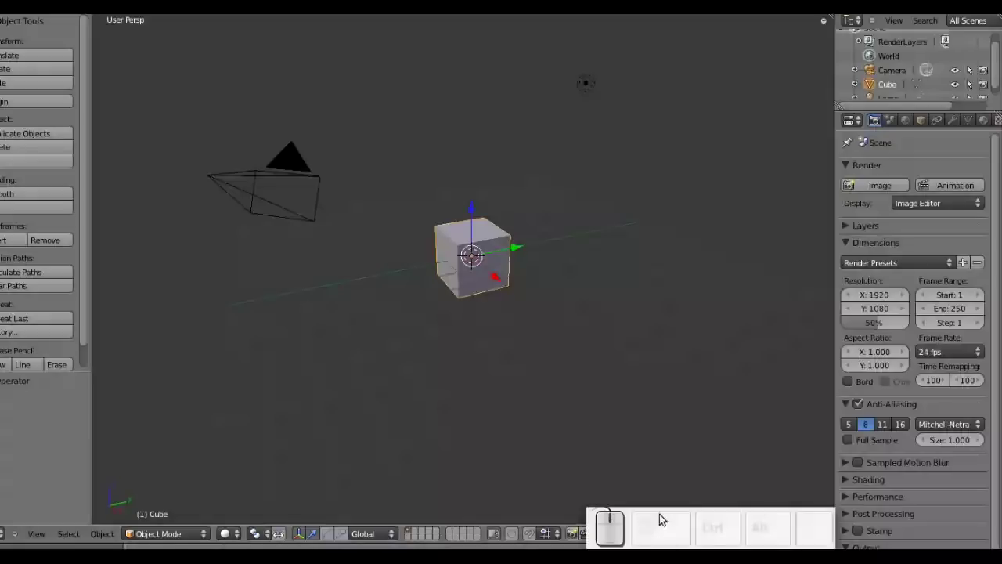
pyautogui.moveTo(453, 404); pyautogui.dragTo(592, 388)
pyautogui.press('KP_1')
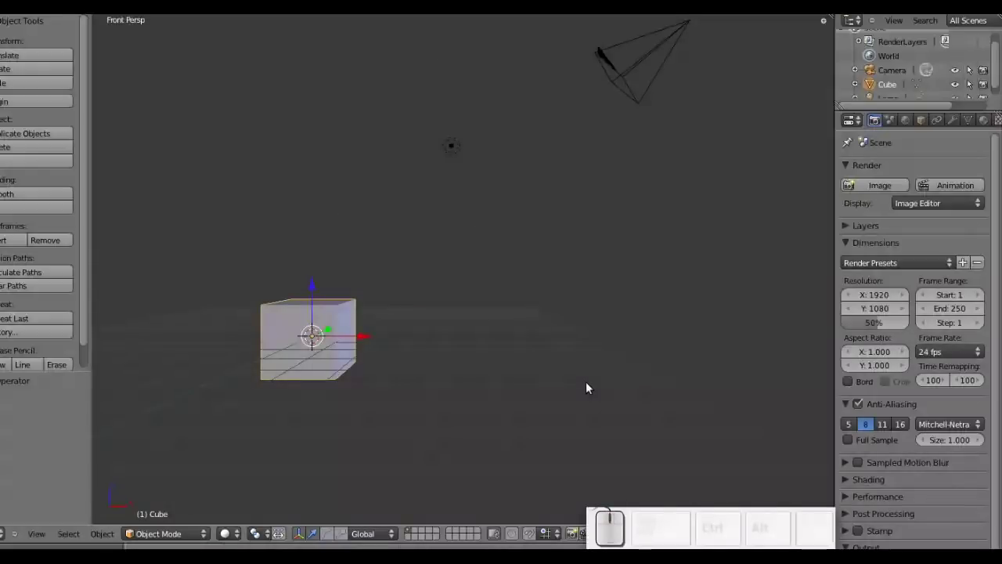
pyautogui.press('KP_2')
pyautogui.press('KP_3')
pyautogui.press('KP_4')
pyautogui.press('KP_5')
pyautogui.press('KP_6')
pyautogui.press('KP_5')
pyautogui.press('KP_4')
pyautogui.press('KP_5')
pyautogui.press('KP_6')
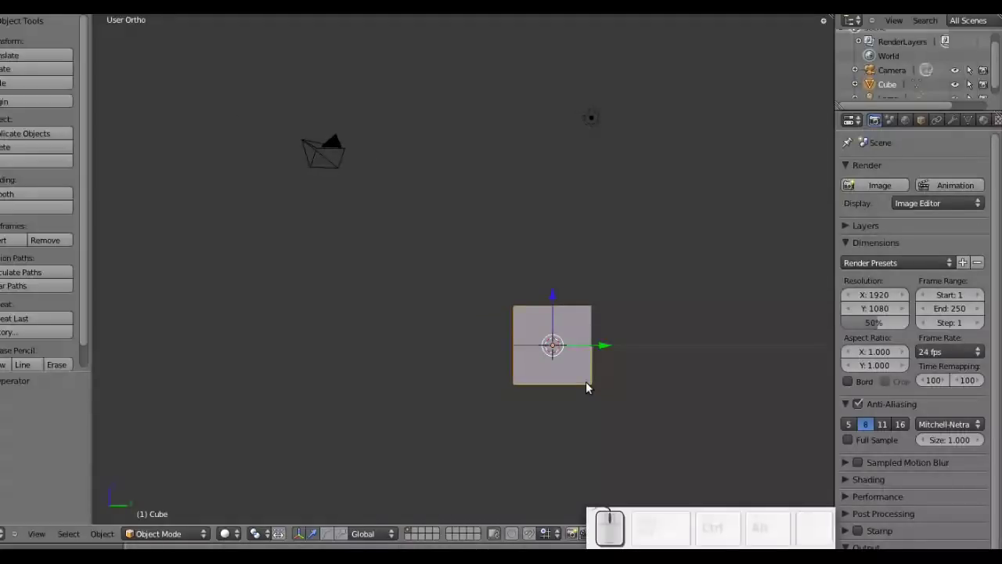
pyautogui.press('KP_5')
pyautogui.press('KP_6')
pyautogui.press('KP_5')
pyautogui.press('KP_6')
pyautogui.press('KP_4')
pyautogui.press('KP_5')
pyautogui.press('KP_4')
pyautogui.press('KP_5')
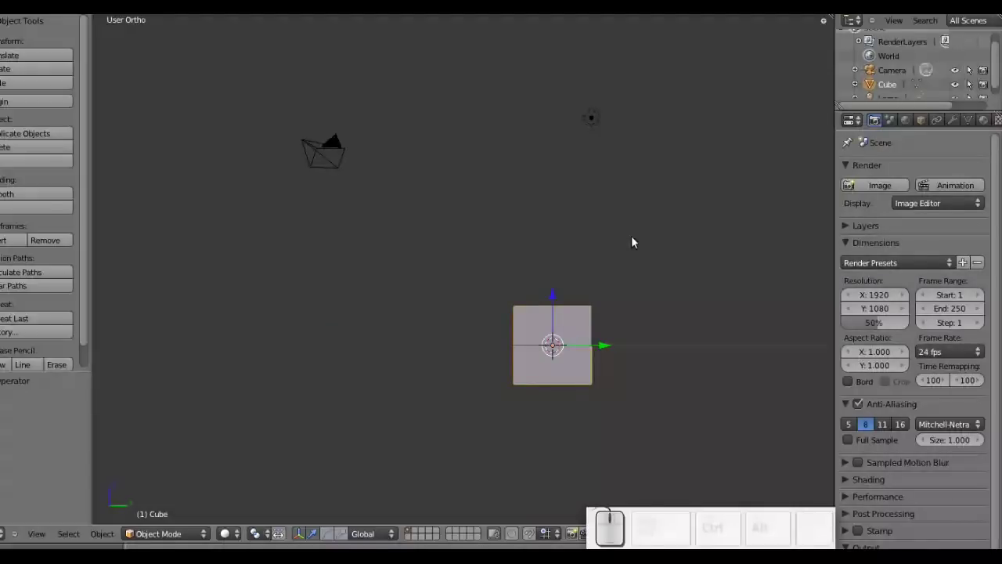
# - Delete the default cube and add a monkey mesh moved right of center
pyautogui.press('x')
pyautogui.press('KP_Enter')
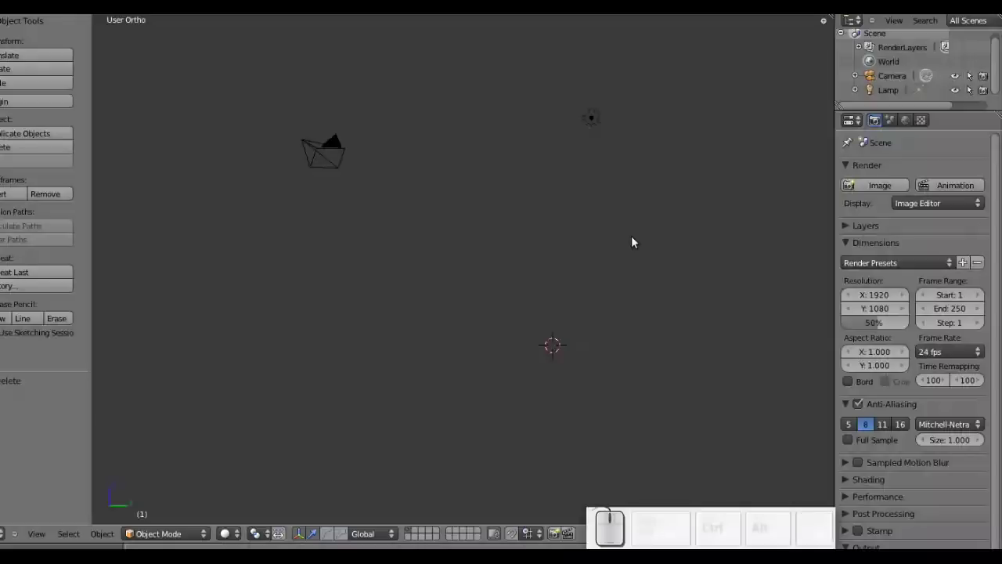
pyautogui.press('shift+a')
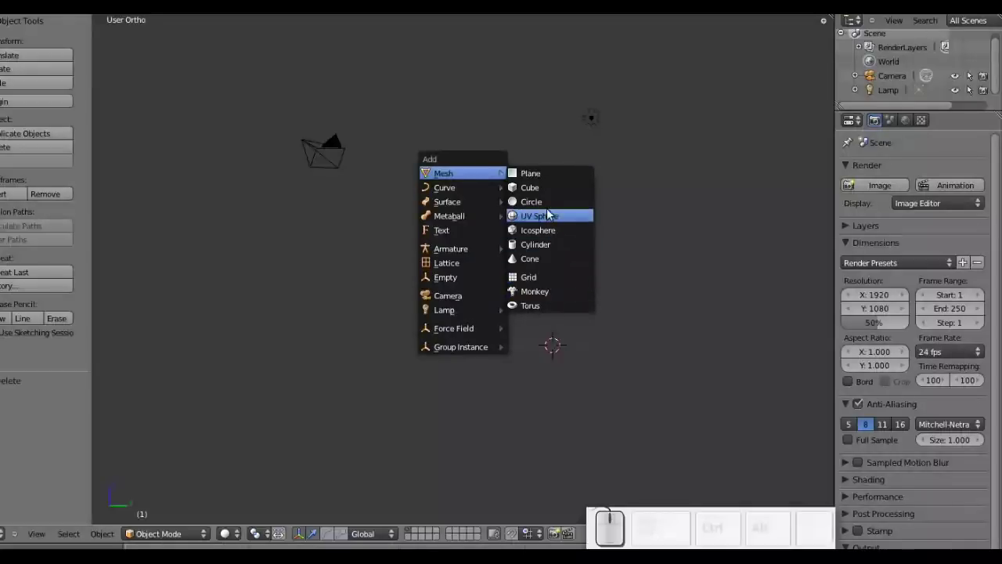
pyautogui.click(544, 296)
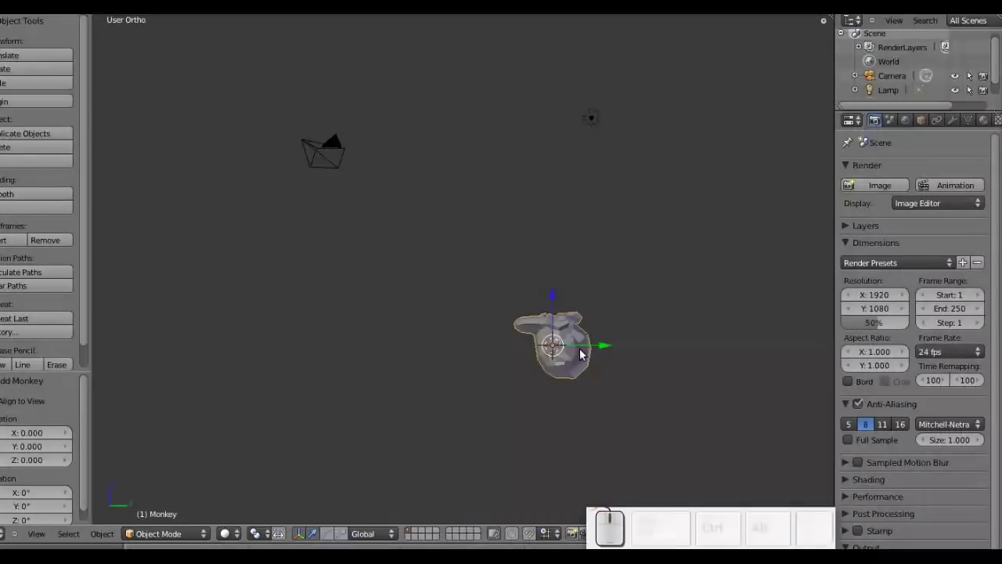
pyautogui.moveTo(608, 346); pyautogui.dragTo(750, 339)
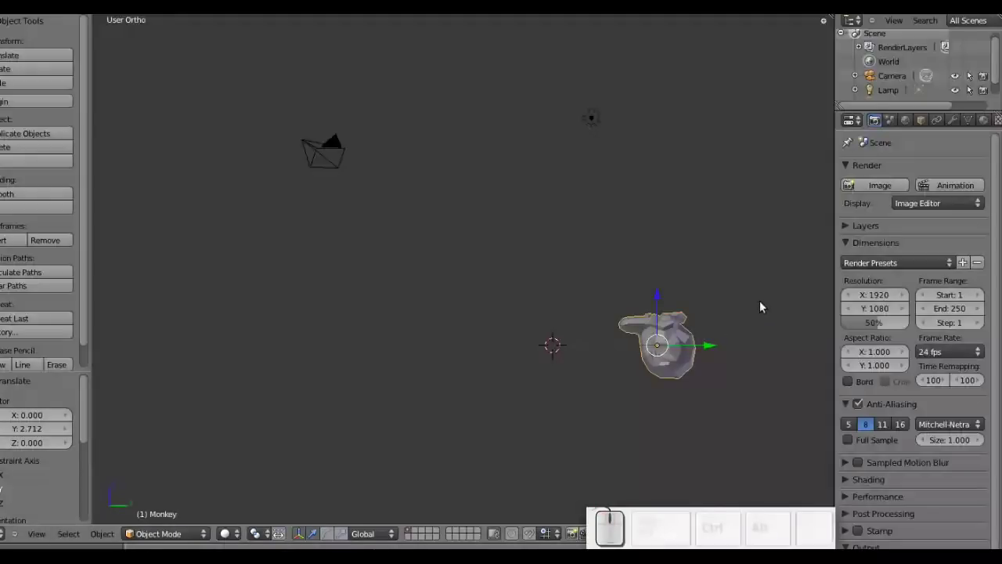
# - Rotate the monkey 90° about X so it stands upright and raise it slightly
pyautogui.press('r')
pyautogui.press('x')
pyautogui.press('KP_9')
pyautogui.press('KP_0')
pyautogui.press('KP_Enter')
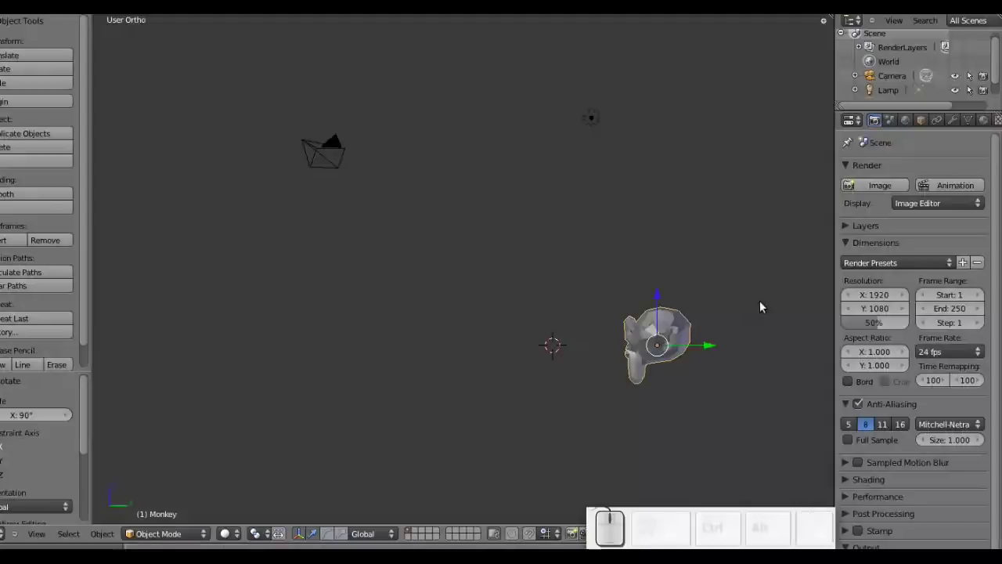
pyautogui.moveTo(664, 303); pyautogui.dragTo(662, 244)
pyautogui.moveTo(662, 244); pyautogui.dragTo(596, 348)
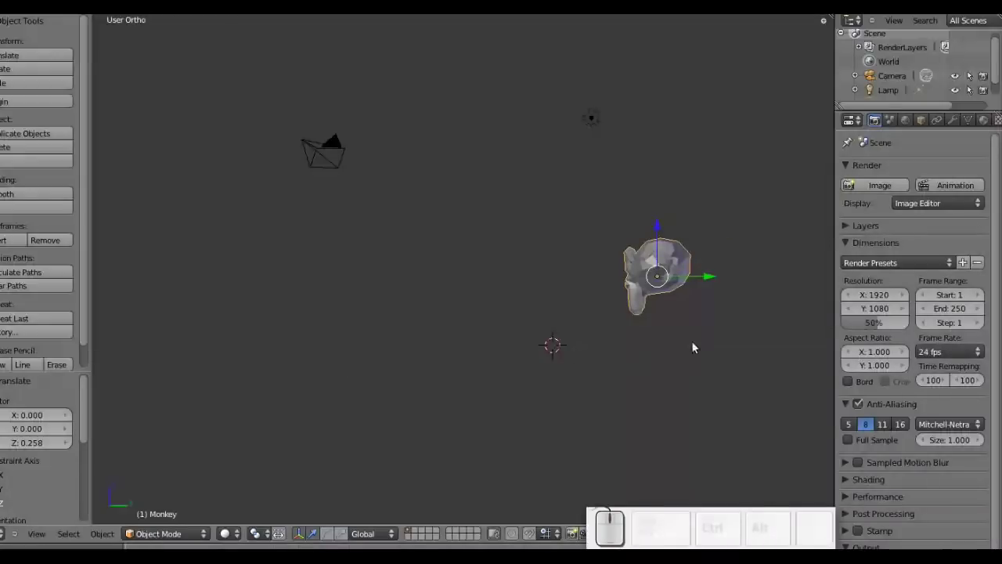
# - Add a new cube and move it to the left of the monkey
pyautogui.press('shift+a')
pyautogui.click(564, 359)
pyautogui.moveTo(612, 348); pyautogui.dragTo(431, 306)
pyautogui.moveTo(482, 349); pyautogui.dragTo(362, 305)
pyautogui.moveTo(360, 297); pyautogui.dragTo(479, 296)
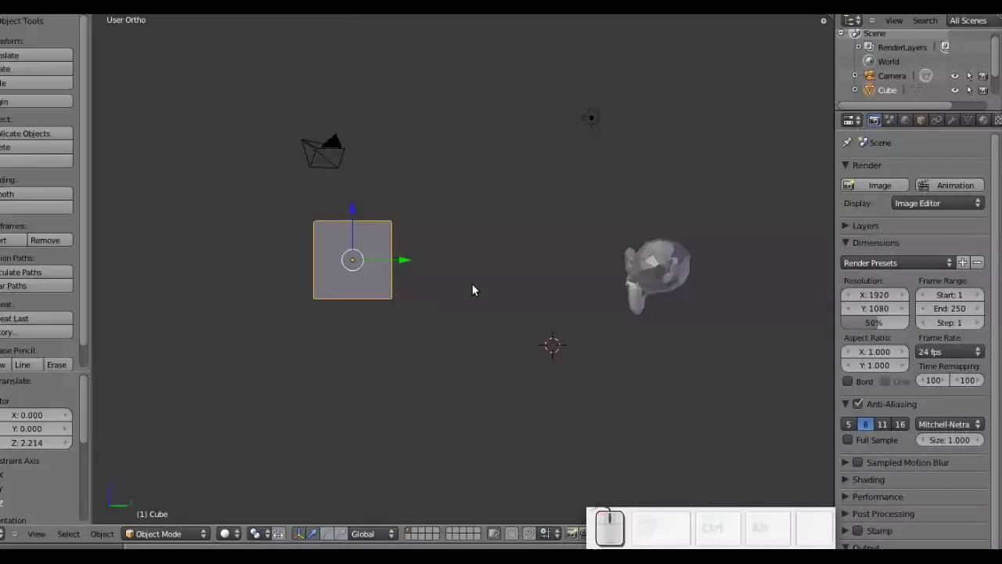
# - Enlarge the cube, then scale it along Y into a thin upright wall slab
pyautogui.press('s')
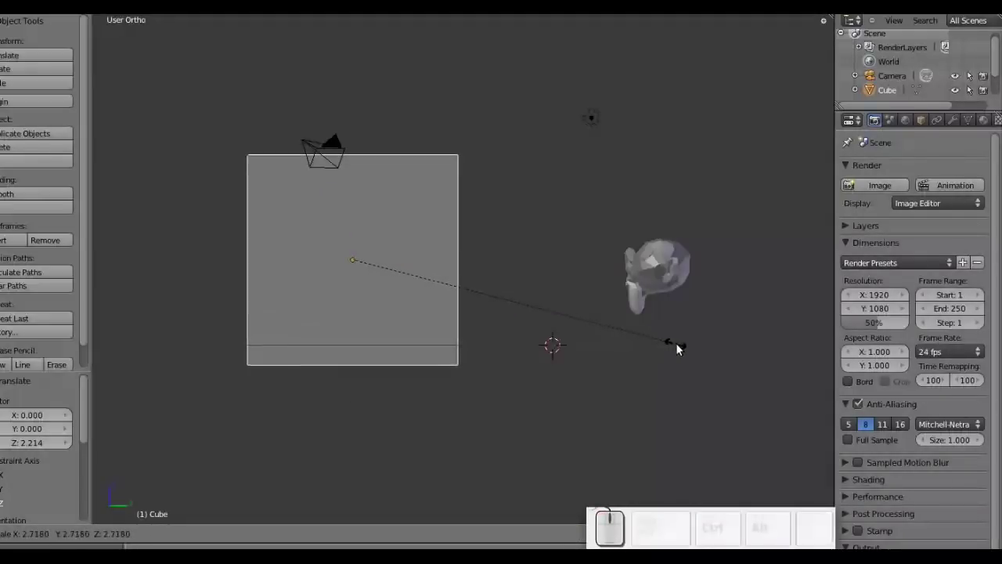
pyautogui.click(769, 372)
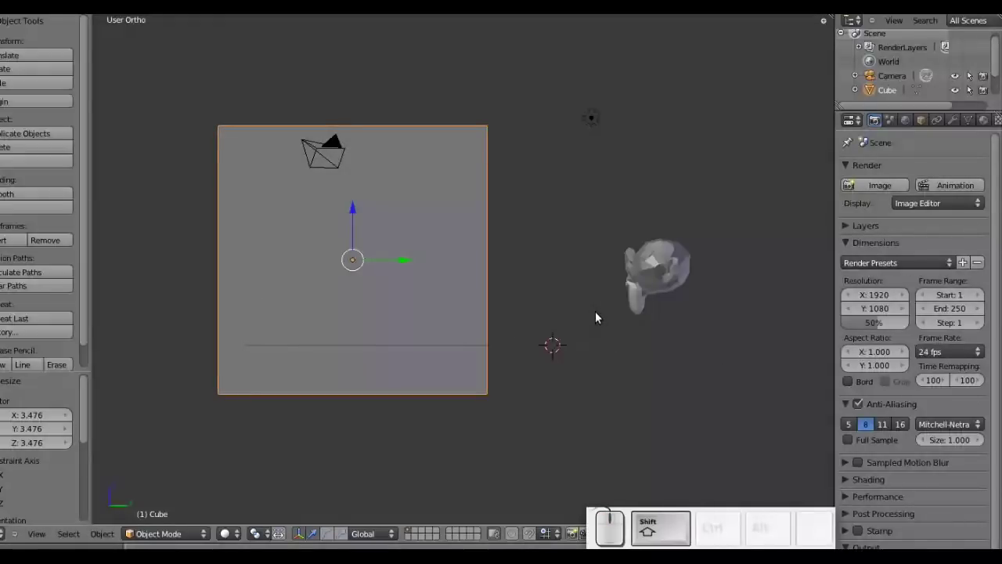
pyautogui.press('s')
pyautogui.press('y')
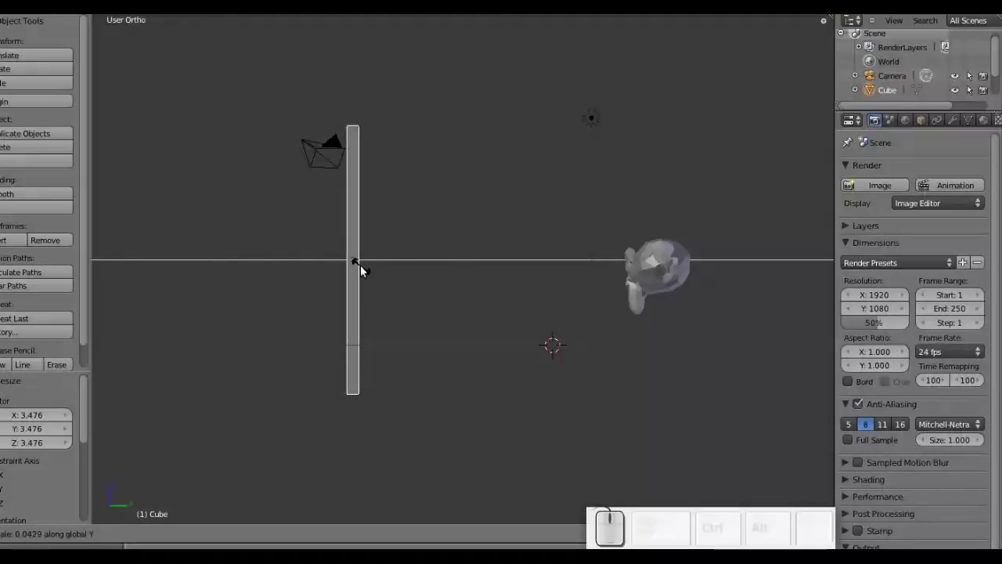
pyautogui.click(367, 271)
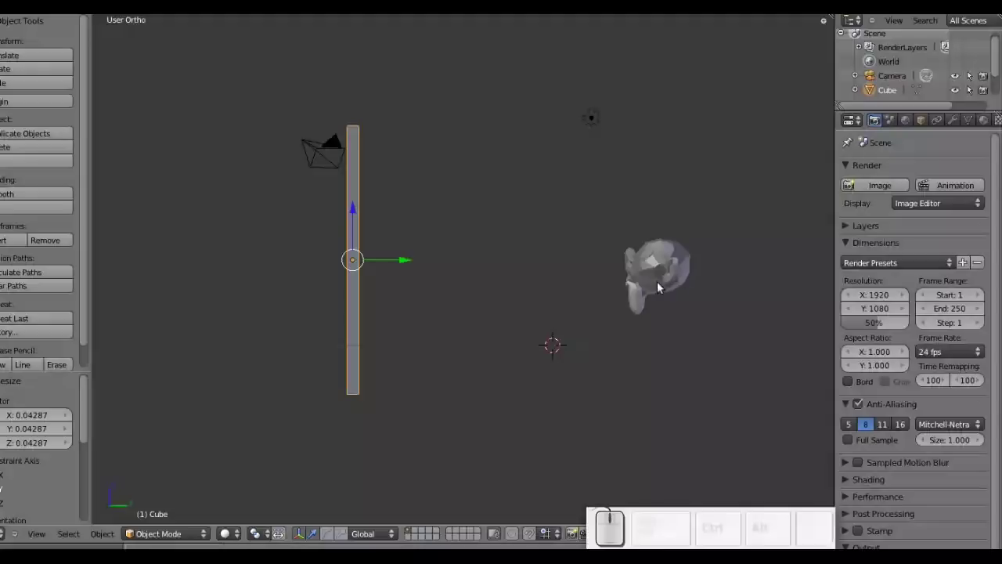
# - Give the monkey one subdivision level (Ctrl+1) and smooth shading
pyautogui.rightClick(669, 280)
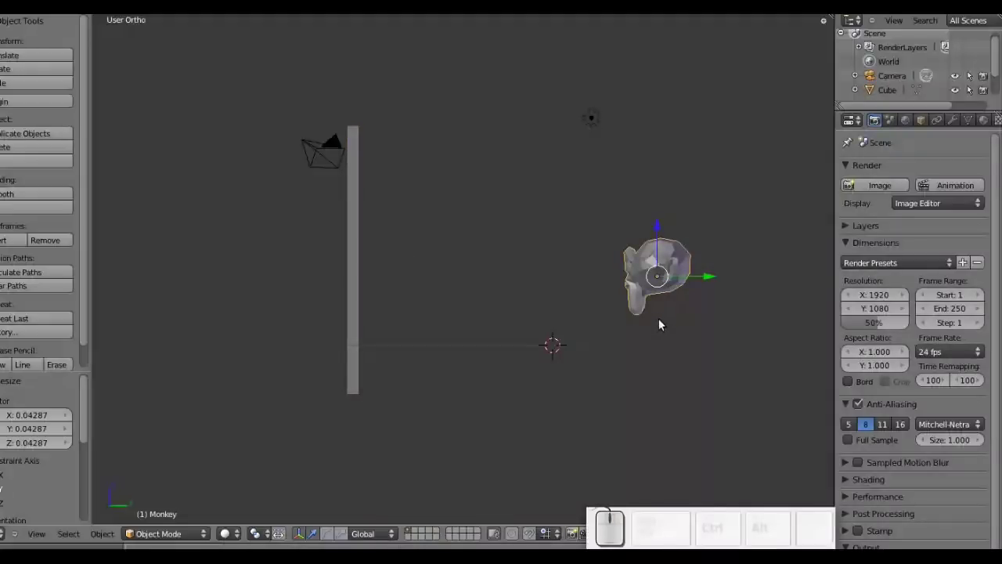
pyautogui.press('ctrl+1')
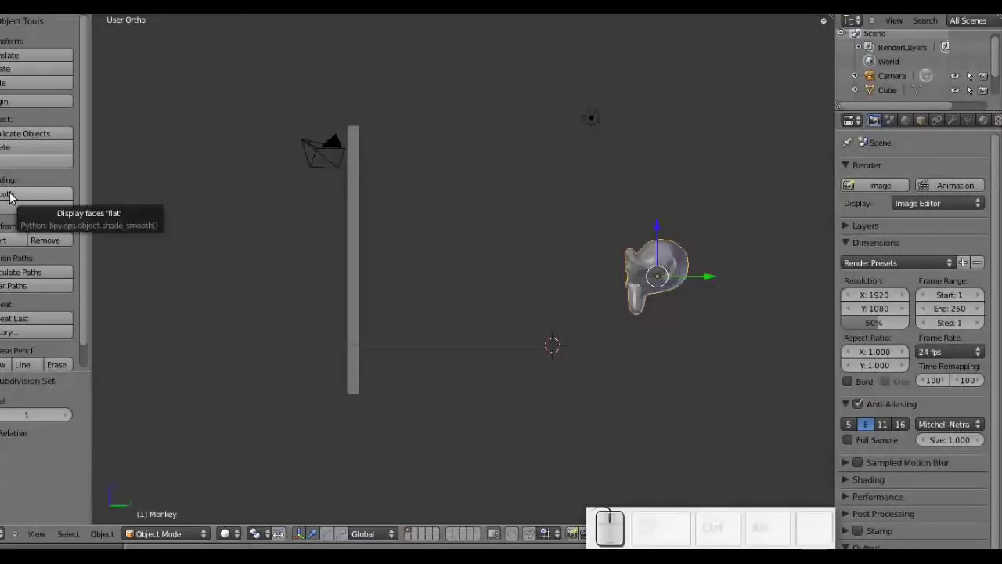
pyautogui.click(14, 196)
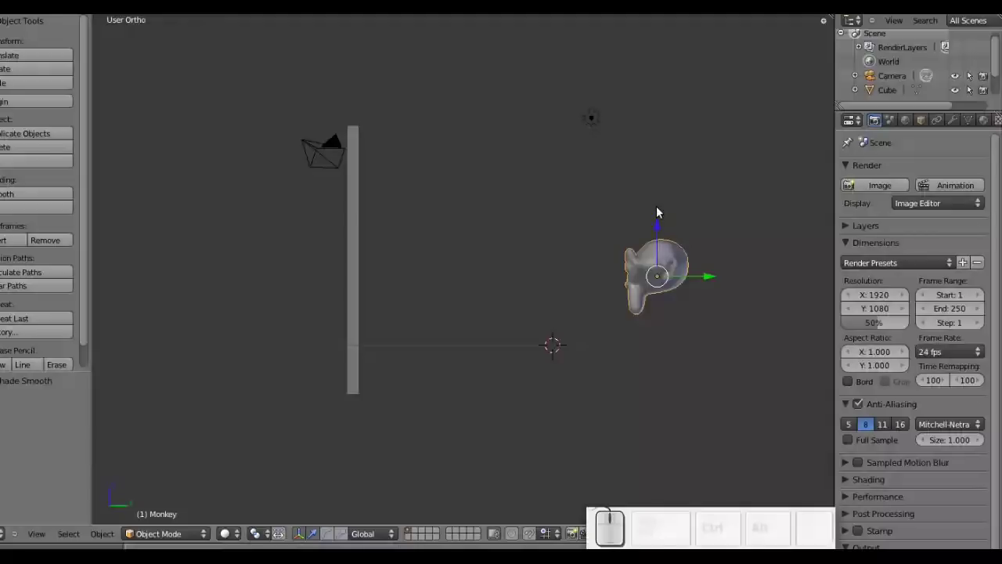
# - Add a lattice and raise it vertically into place
pyautogui.press('shift+a')
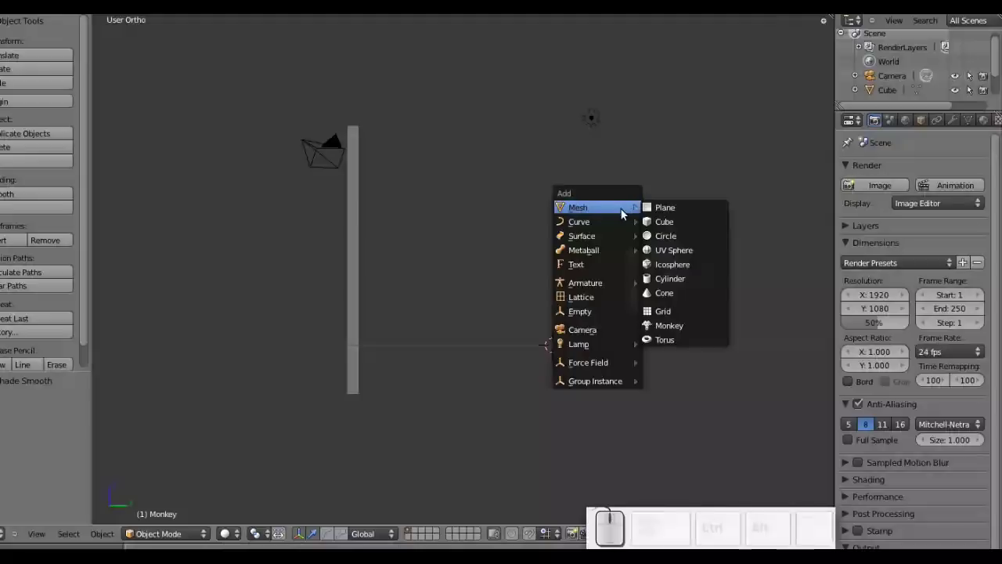
pyautogui.click(602, 304)
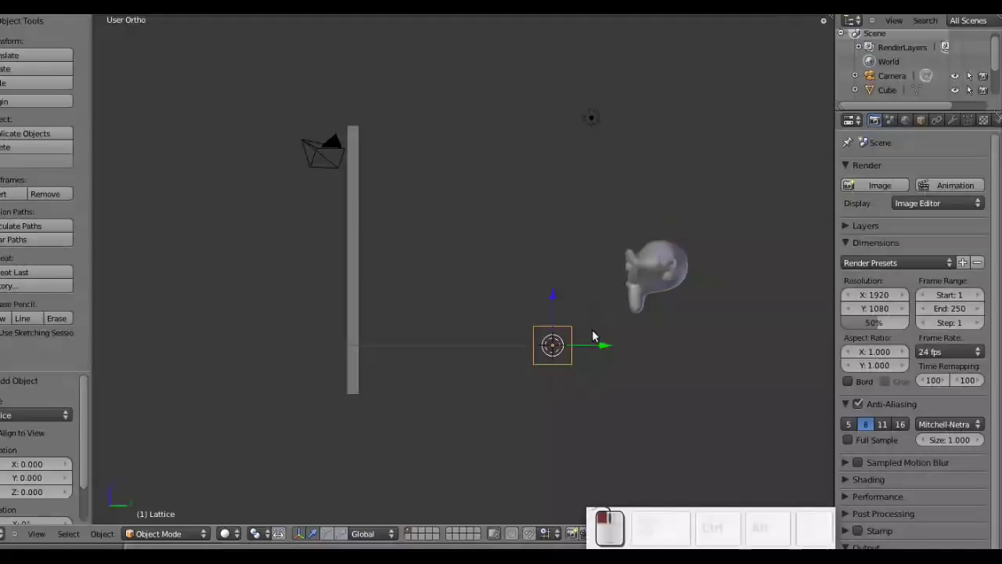
pyautogui.moveTo(560, 308); pyautogui.dragTo(510, 288)
pyautogui.press('ctrl+z')
pyautogui.moveTo(613, 350); pyautogui.dragTo(419, 311)
pyautogui.moveTo(418, 309); pyautogui.dragTo(462, 293)
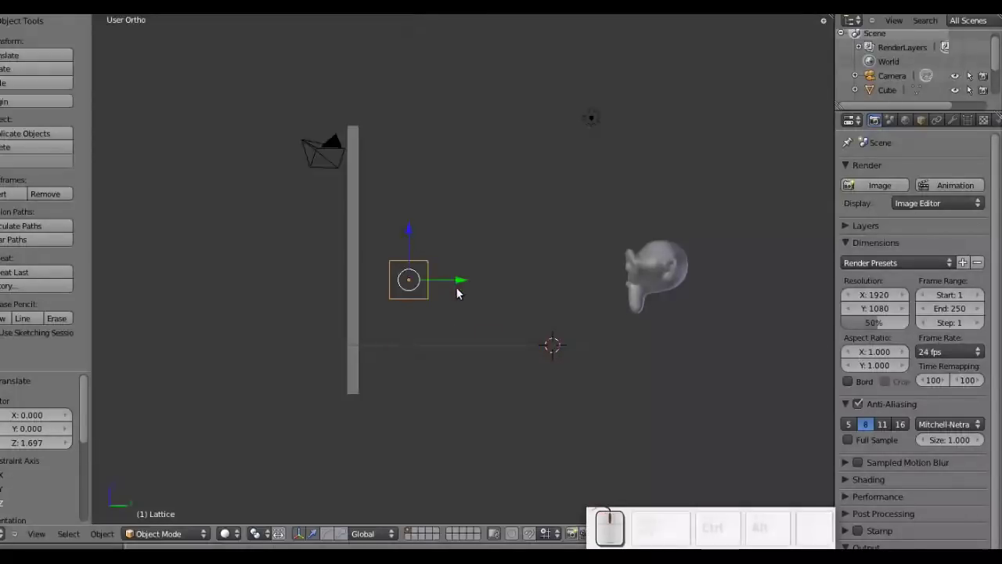
# - Scale the lattice up into a box and slide it beside the wall slab
pyautogui.press('s')
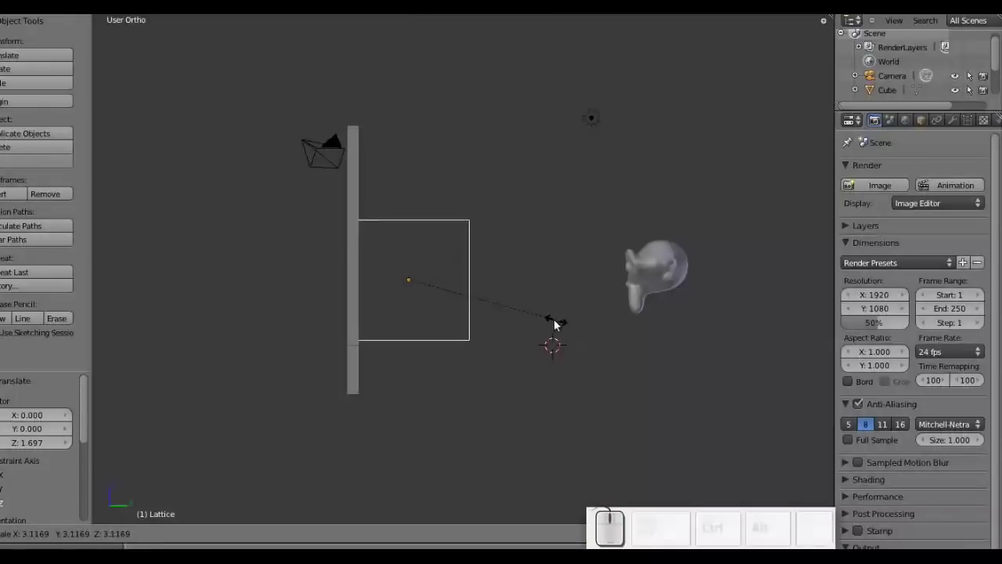
pyautogui.click(550, 324)
pyautogui.moveTo(455, 284); pyautogui.dragTo(639, 296)
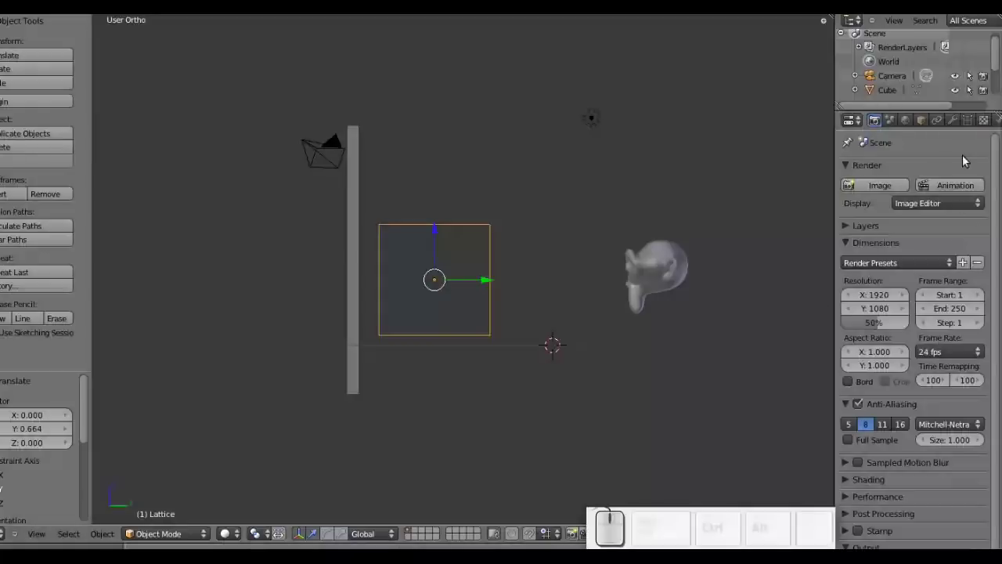
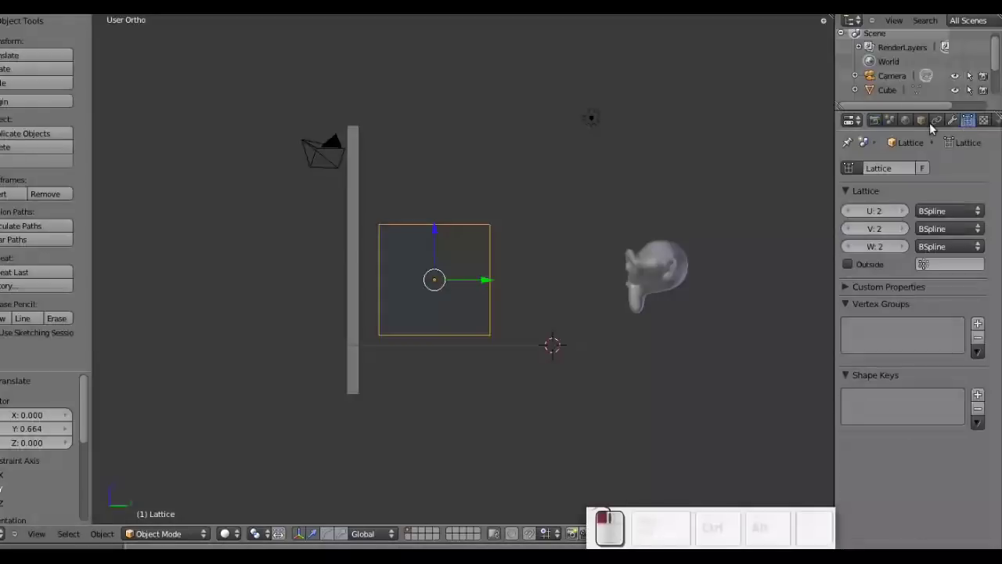
# - Raise the lattice's V resolution to 6 and zoom closer on it
pyautogui.click(908, 237)
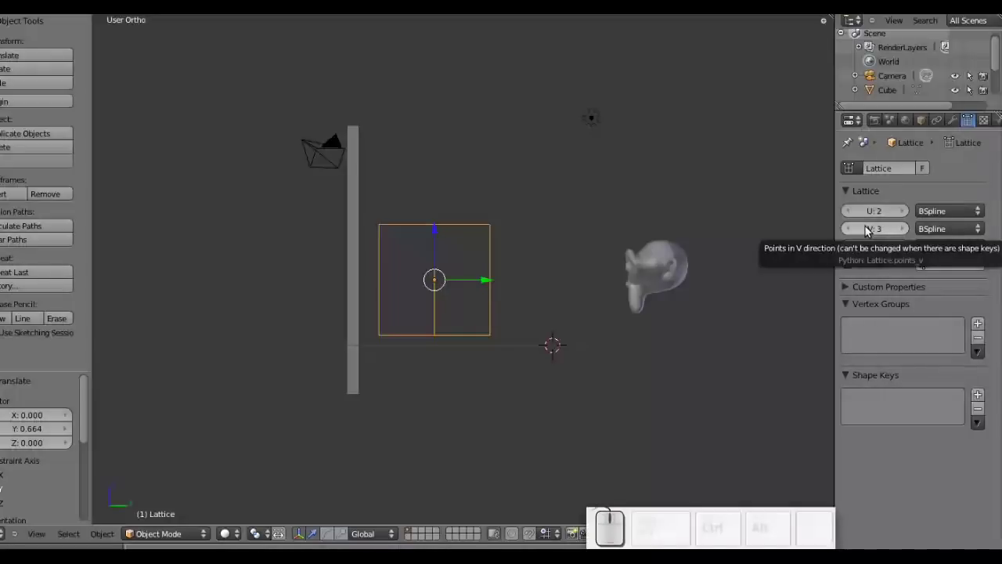
pyautogui.click(908, 234)
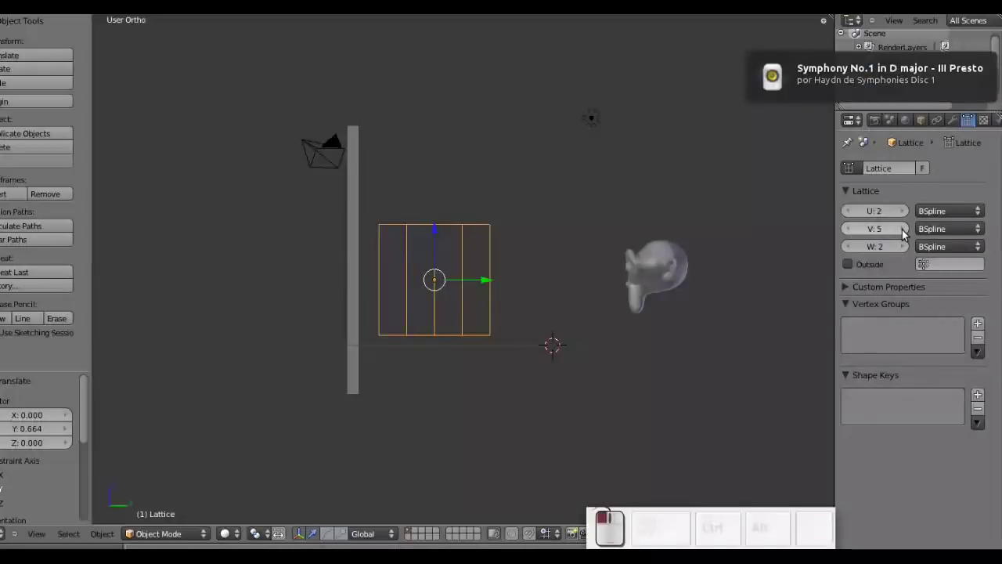
pyautogui.click(908, 235)
pyautogui.moveTo(527, 353); pyautogui.dragTo(436, 279)
pyautogui.scroll(3)
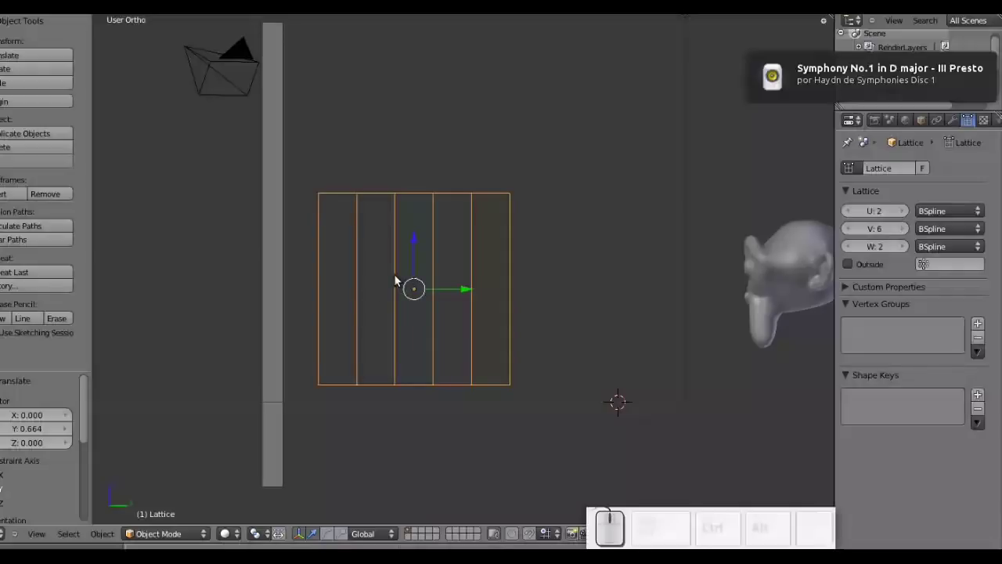
# - In edit mode, scale the left point columns along Y into a narrow band, then deselect all
pyautogui.press('Tab')
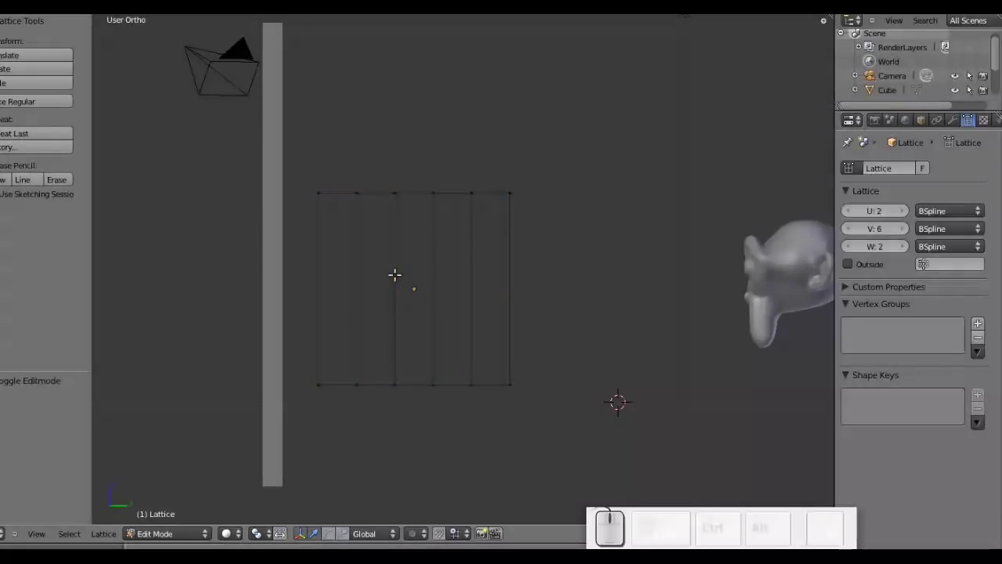
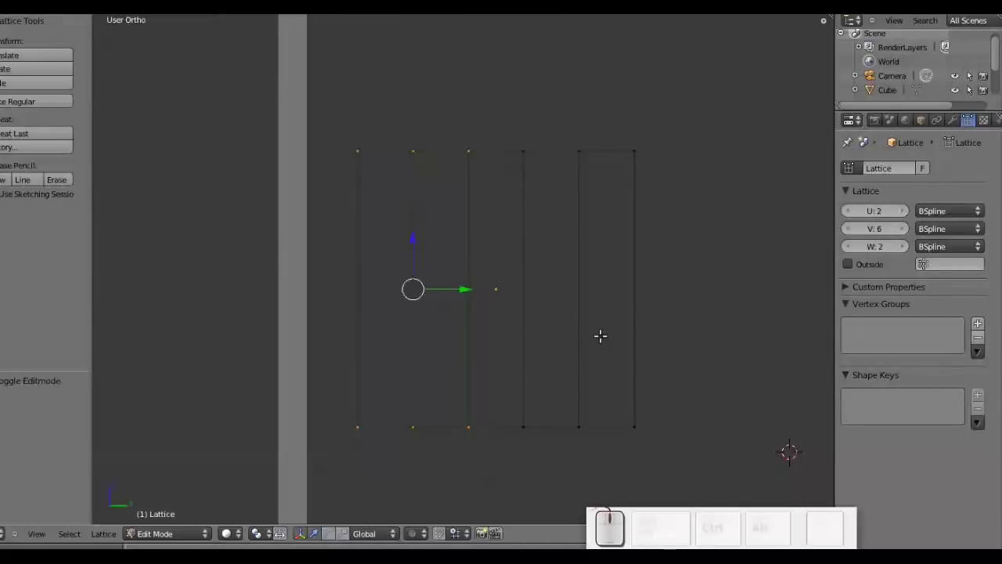
pyautogui.press('s')
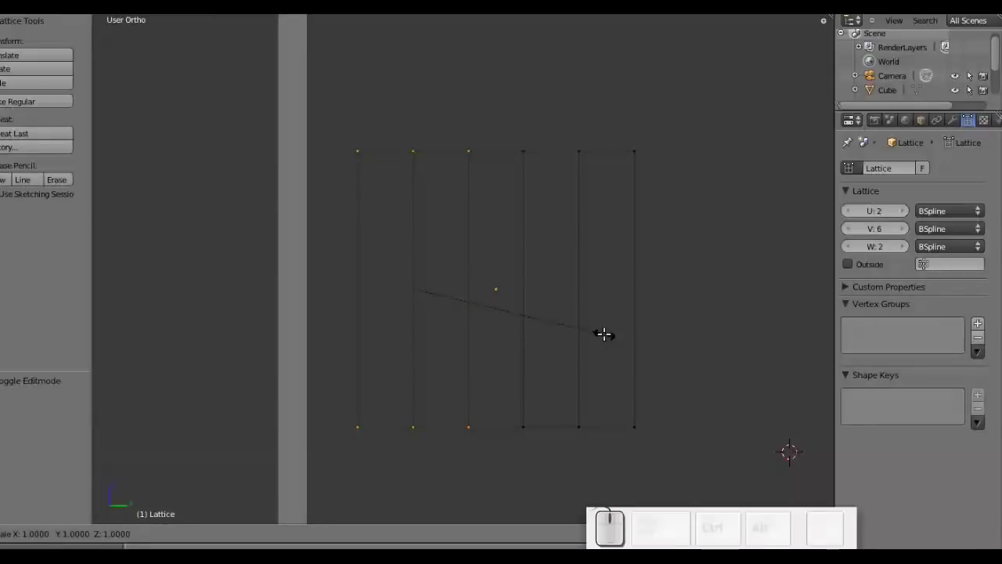
pyautogui.press('y')
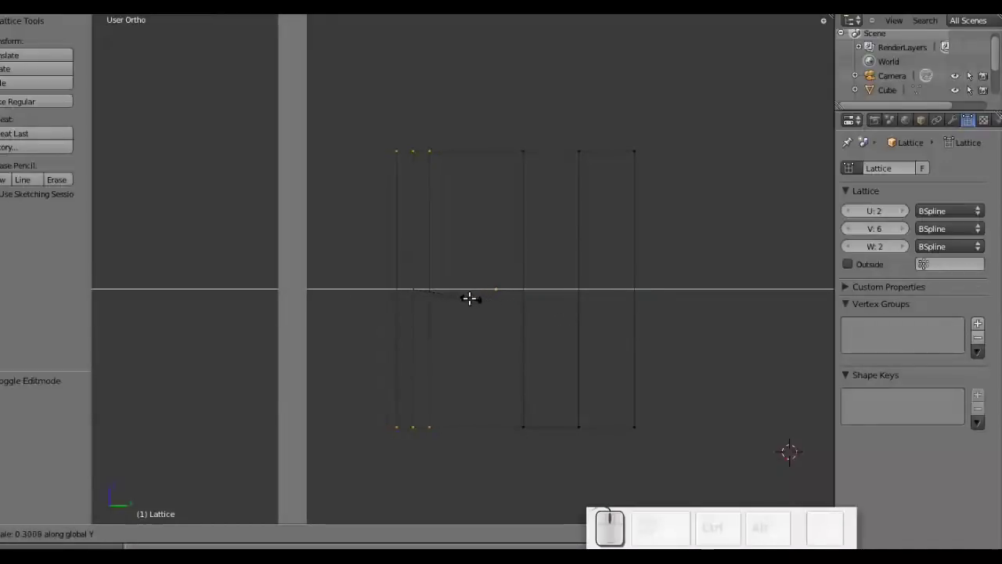
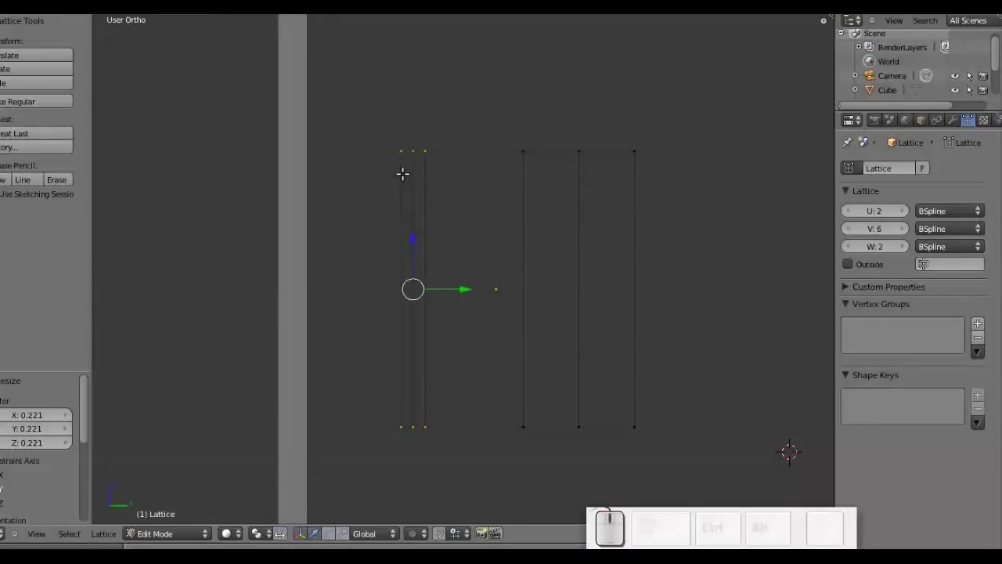
pyautogui.press('a')
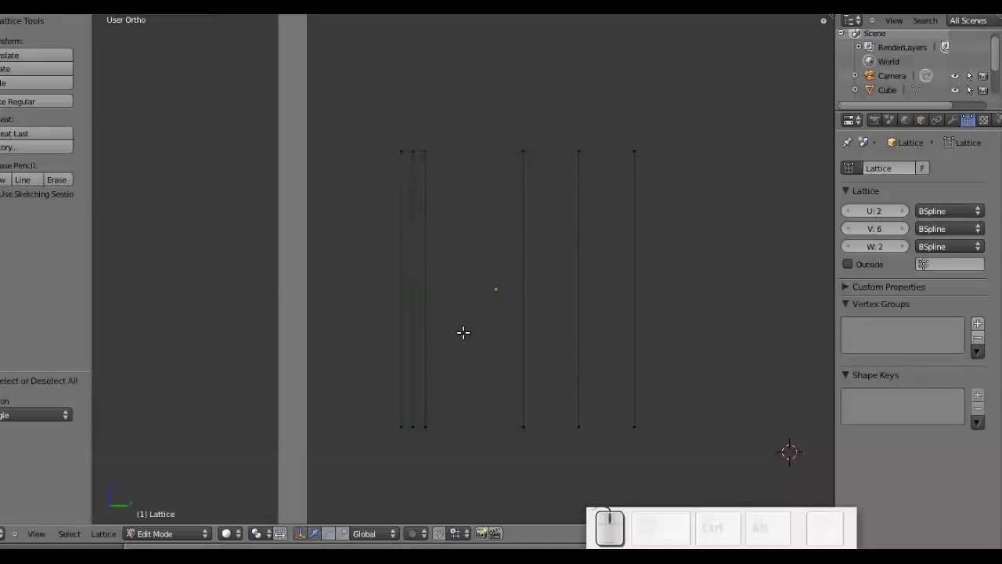
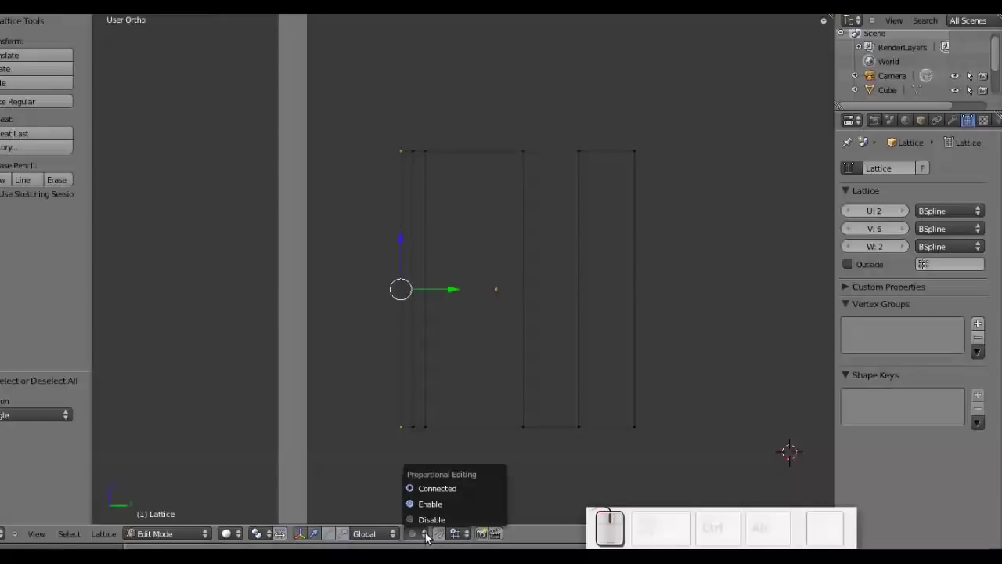
# - With smooth proportional editing on, stretch the left edge points outward, adjusting the falloff
pyautogui.click(450, 506)
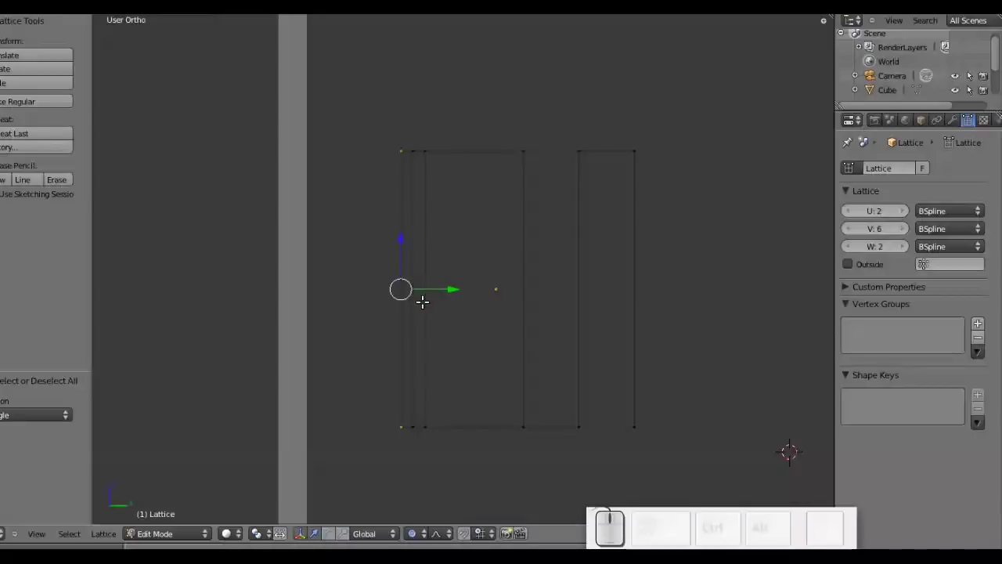
pyautogui.press('s')
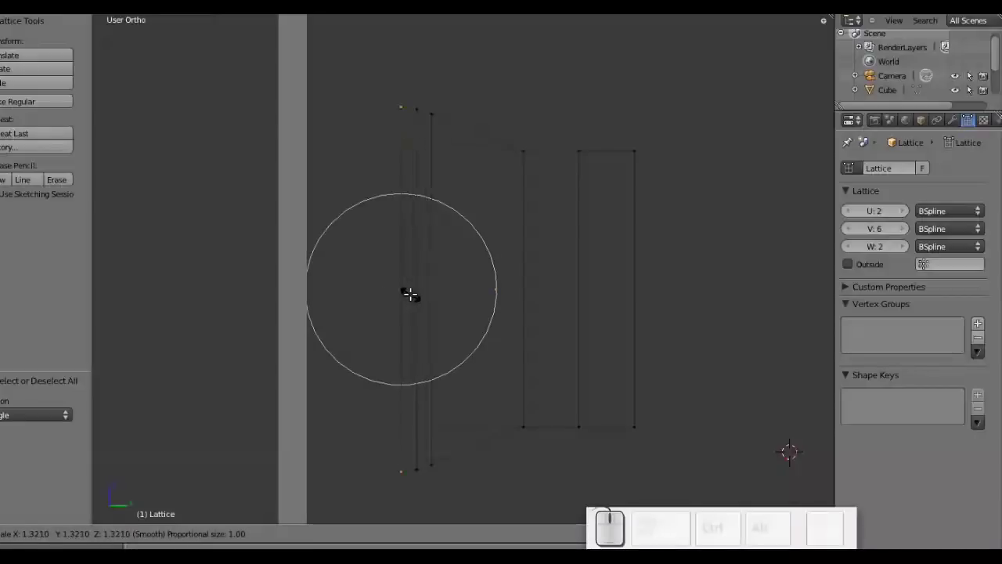
pyautogui.scroll(3)
pyautogui.scroll(3)
pyautogui.scroll(3)
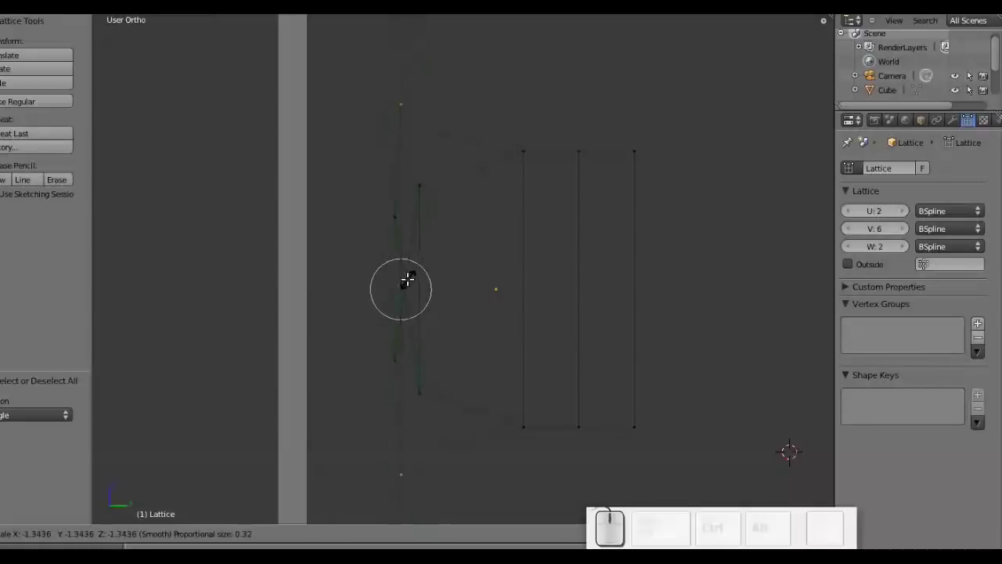
pyautogui.scroll(3)
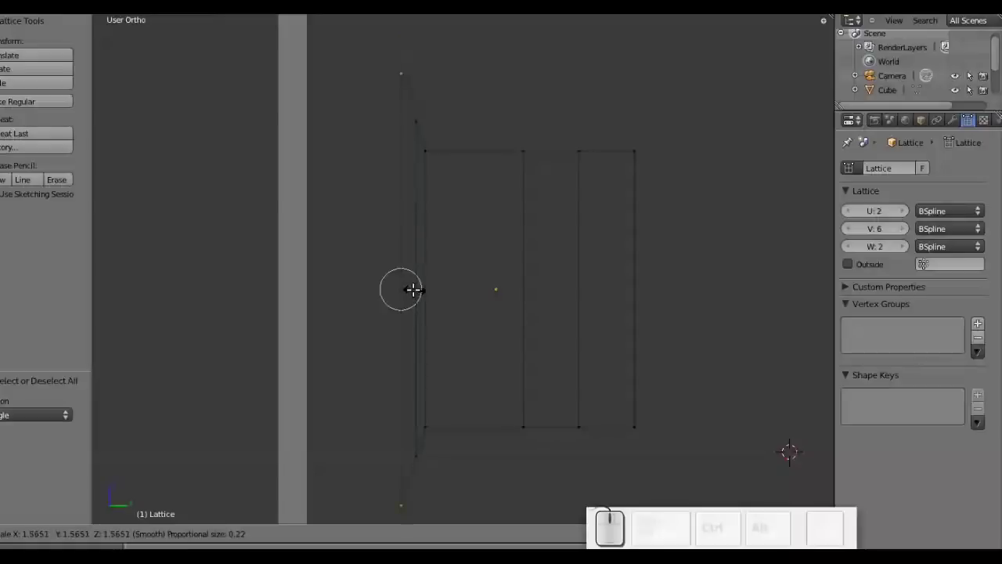
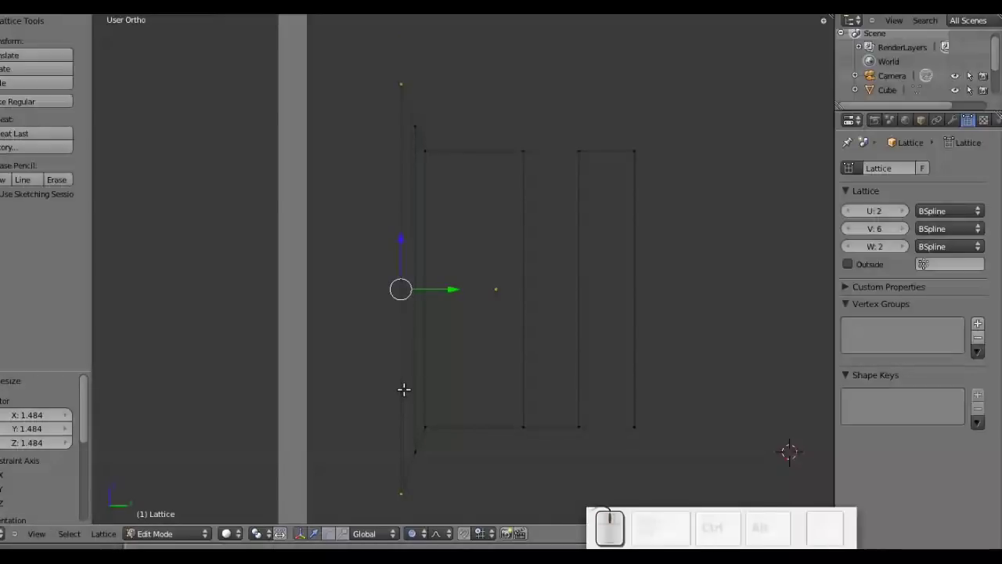
pyautogui.press('s')
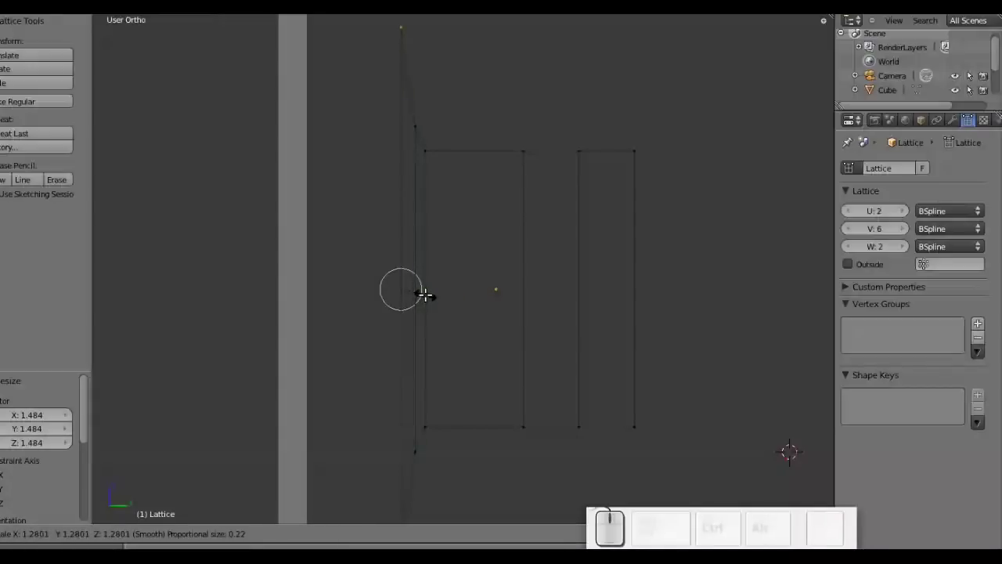
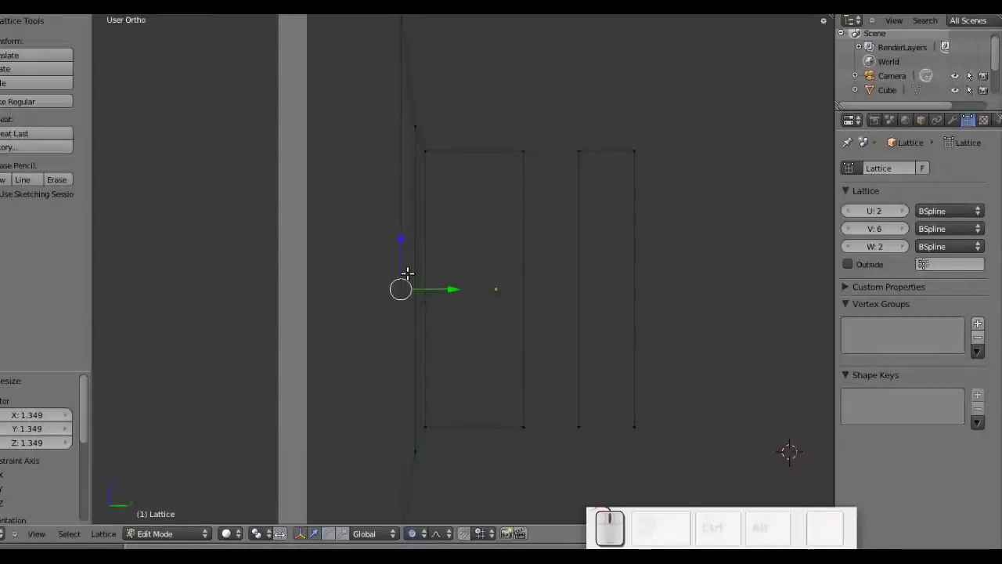
pyautogui.scroll(-3)
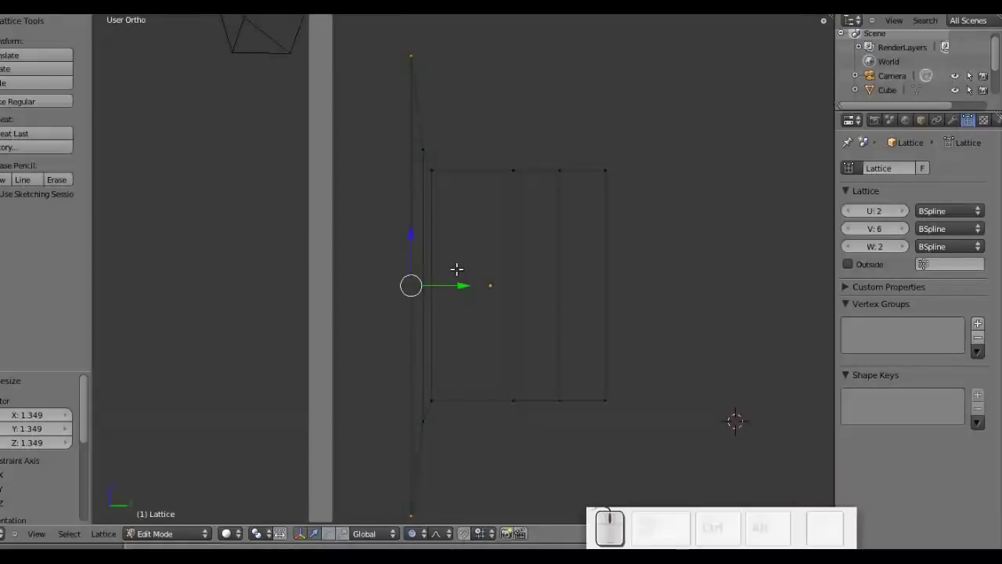
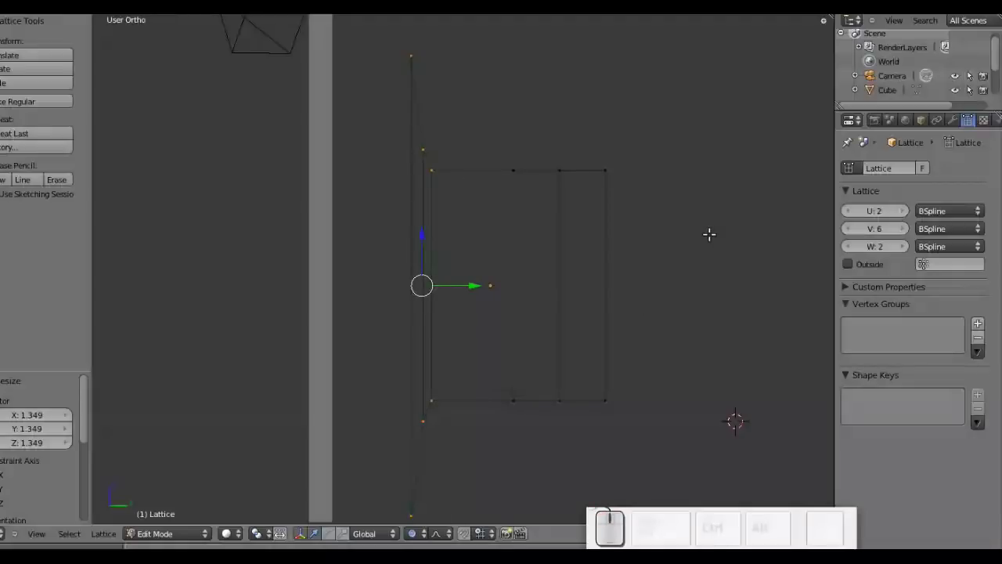
# - Check the snapping options and try flattening the edge points with axis-excluded scaling, cancelling each attempt
pyautogui.press('shift+s')
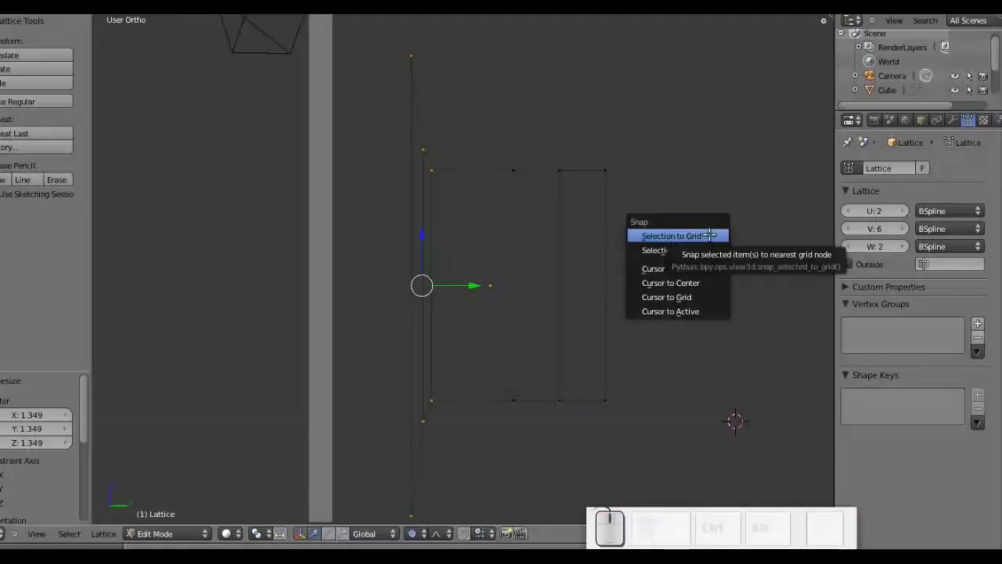
pyautogui.press('Escape')
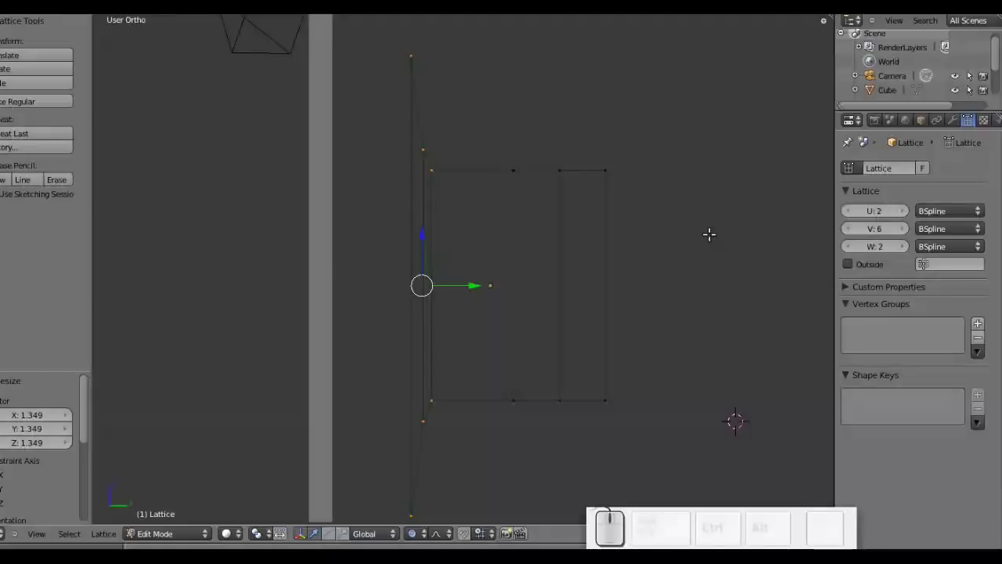
pyautogui.press('shift+s')
pyautogui.press('Escape')
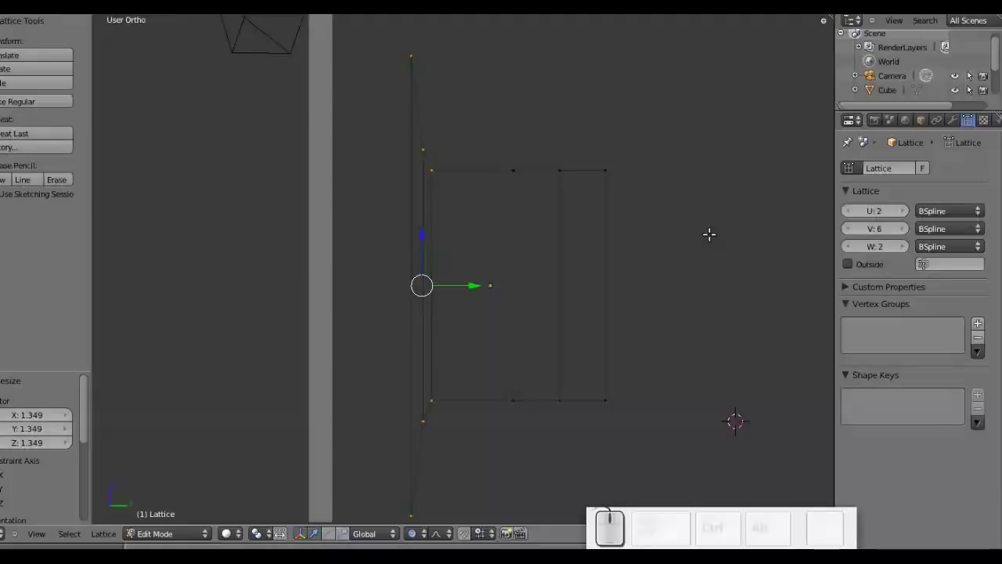
pyautogui.press('s')
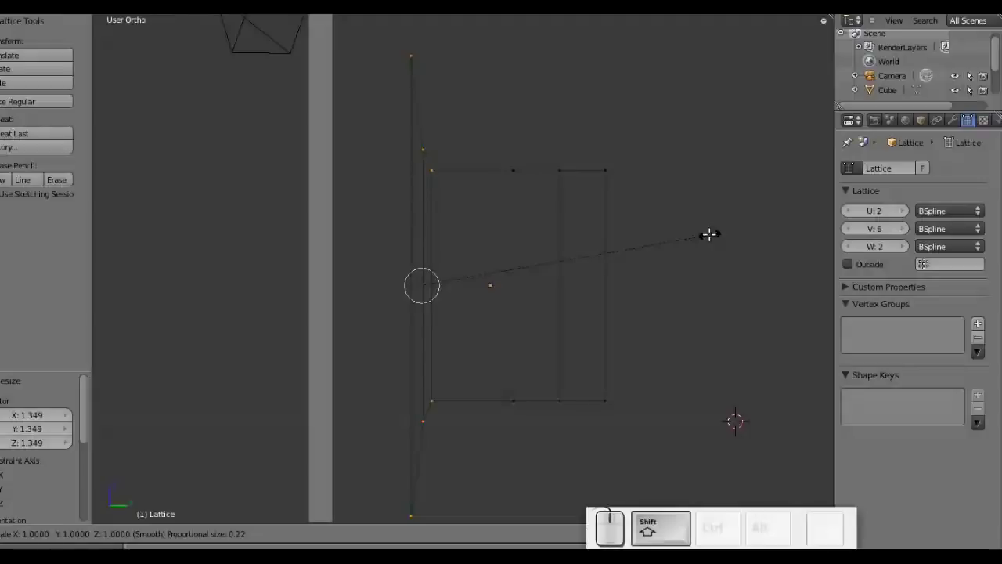
pyautogui.press('shift+y')
pyautogui.press('shift+KP_0')
pyautogui.press('Escape')
pyautogui.press('s')
pyautogui.press('shift+z')
pyautogui.press('shift+KP_0')
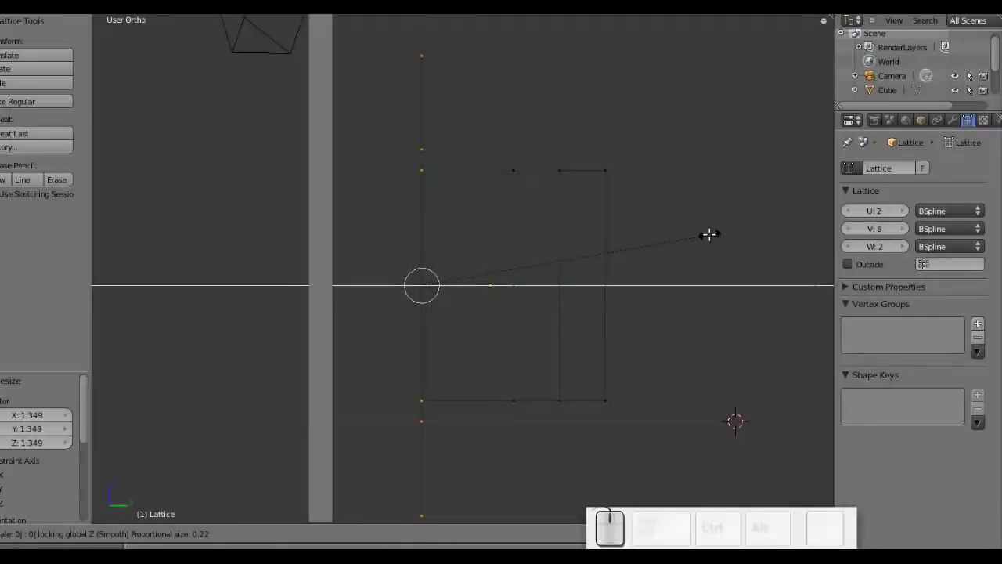
pyautogui.press('Escape')
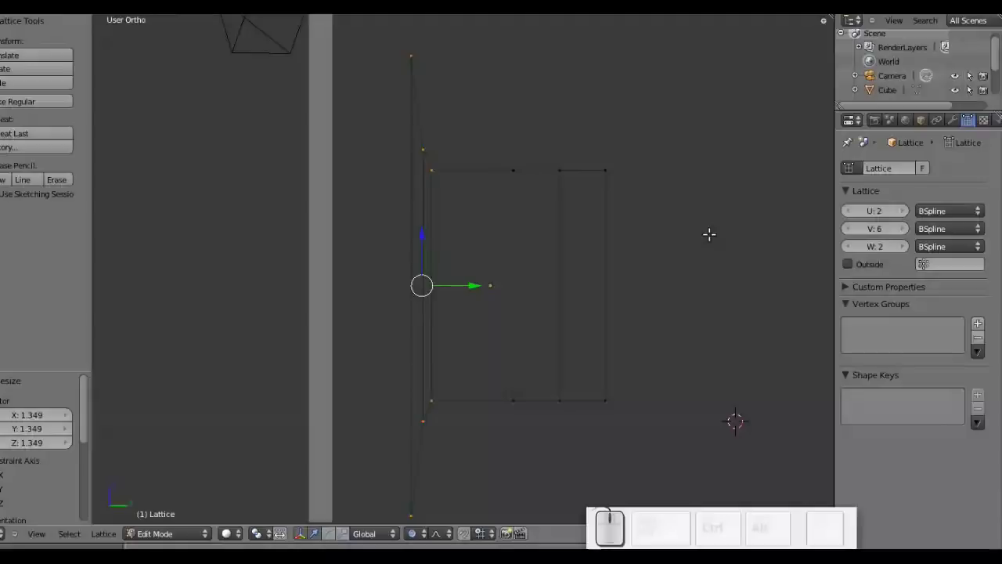
# - Scale the edge points to 0 excluding Z, collapsing them into one straight vertical line
pyautogui.press('s')
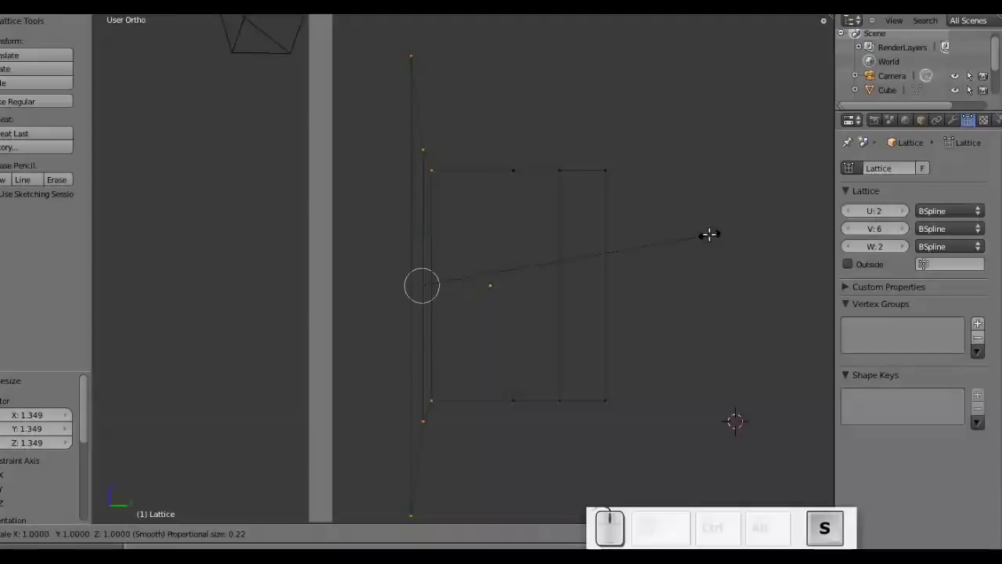
pyautogui.press('shift+z')
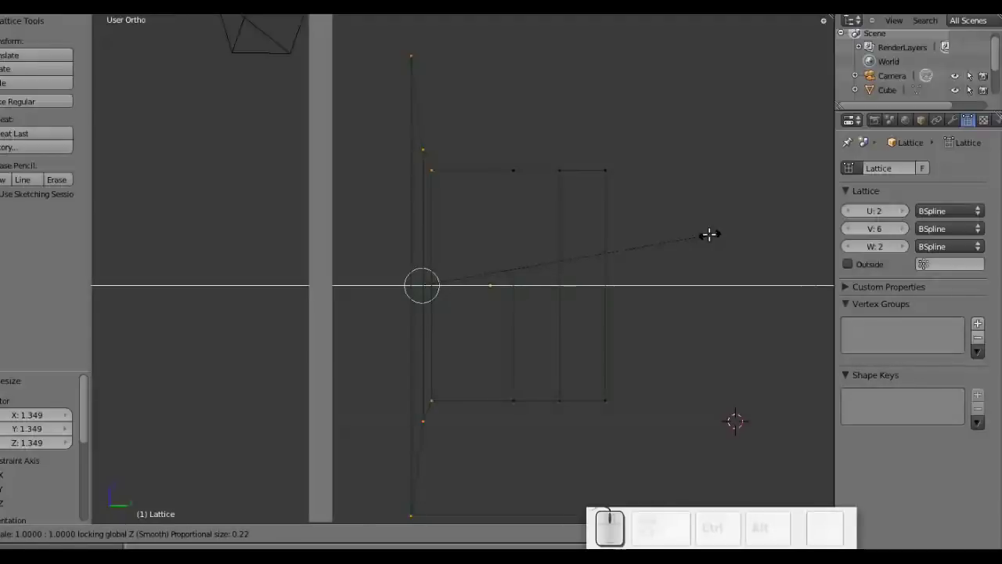
pyautogui.press('KP_0')
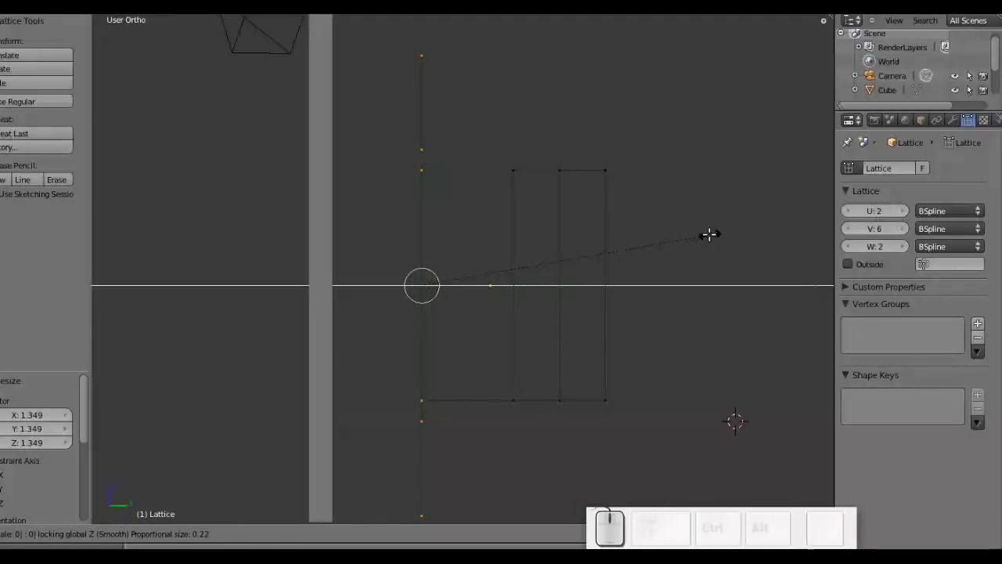
pyautogui.press('KP_Enter')
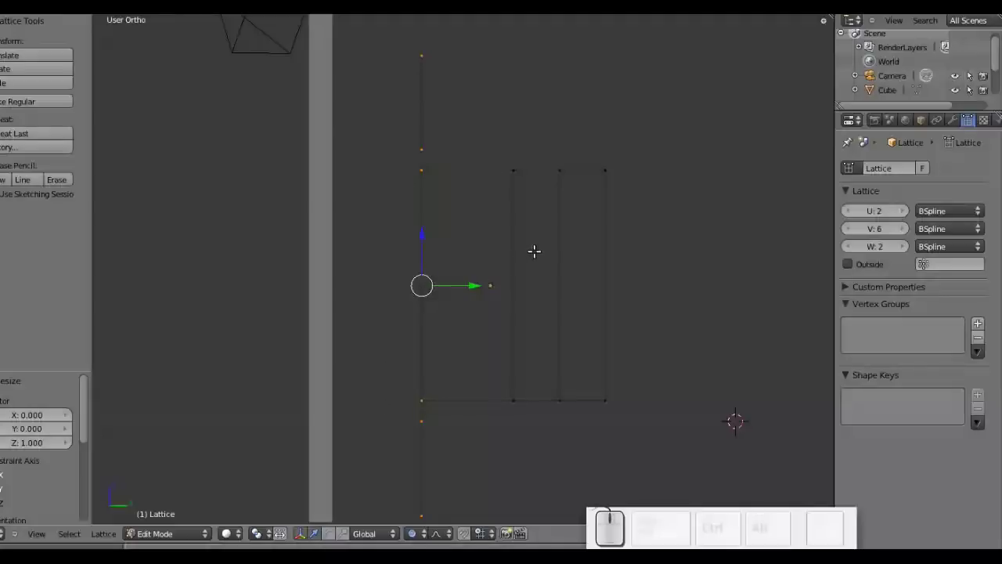
# - Back in object mode, slide the lattice along Y against the wall slab and zoom out on the scene
pyautogui.press('Tab')
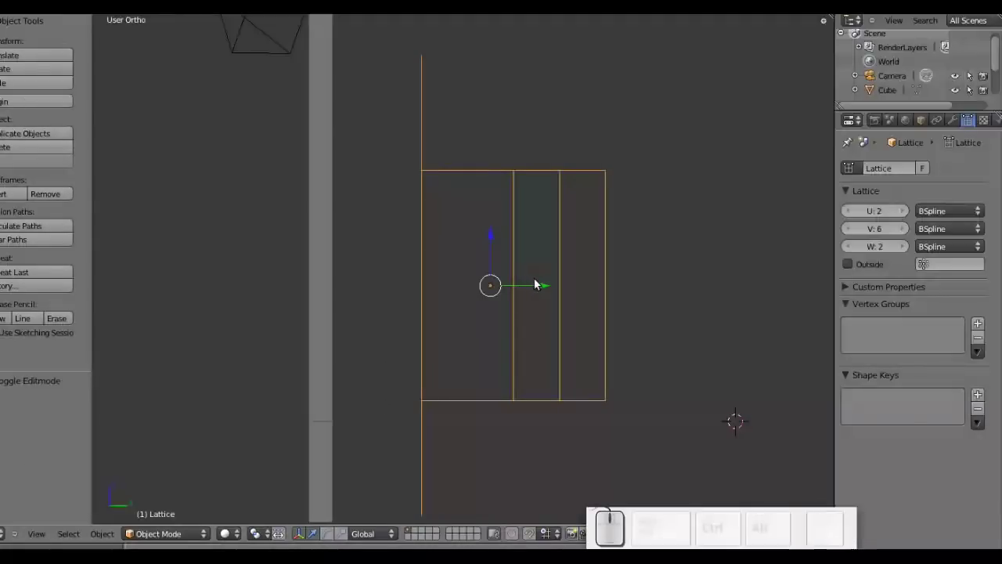
pyautogui.moveTo(544, 287); pyautogui.dragTo(362, 292)
pyautogui.scroll(3)
pyautogui.scroll(3)
pyautogui.moveTo(201, 316); pyautogui.dragTo(497, 302)
pyautogui.middleClick(513, 312)
pyautogui.click(514, 311)
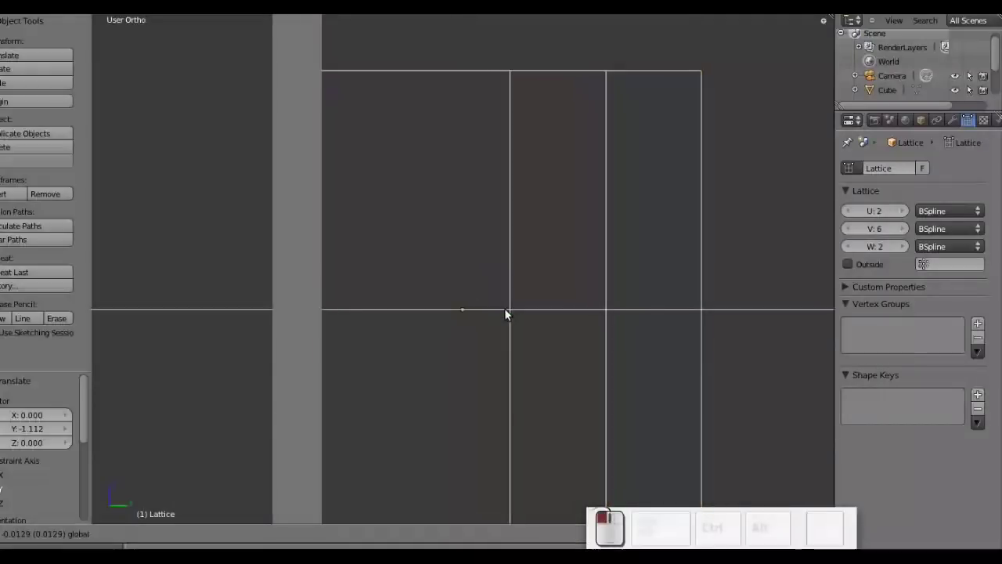
pyautogui.scroll(-3)
pyautogui.moveTo(609, 274); pyautogui.dragTo(596, 266)
# - Add a Lattice modifier to the monkey and pick the Lattice object as its target
pyautogui.click(596, 267)
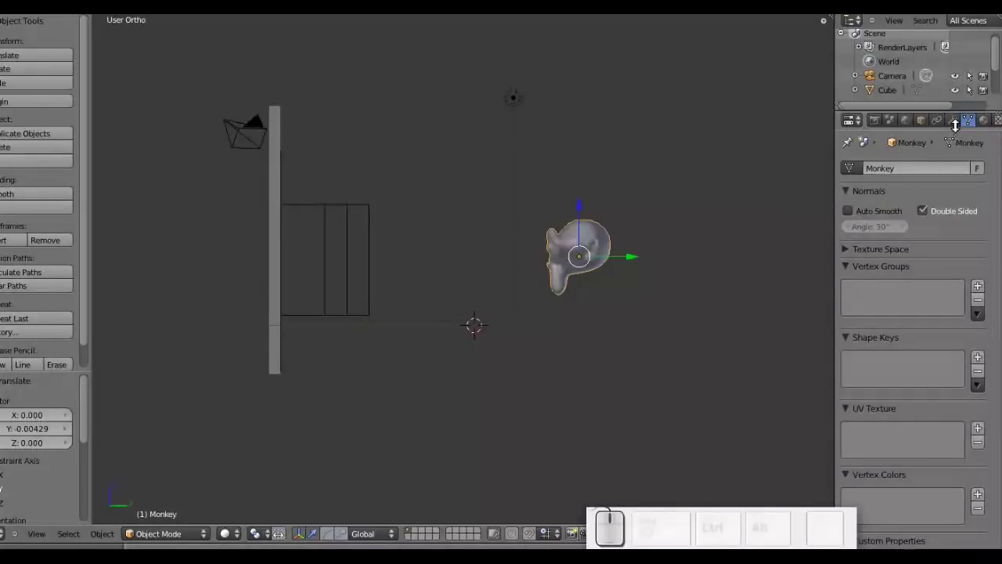
pyautogui.click(960, 128)
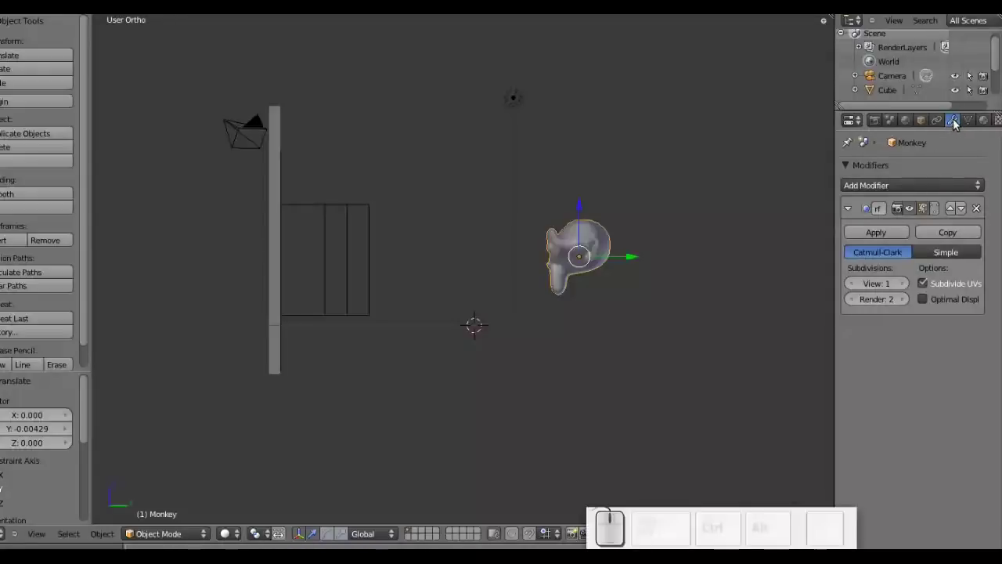
pyautogui.click(937, 192)
pyautogui.click(815, 297)
pyautogui.click(867, 395)
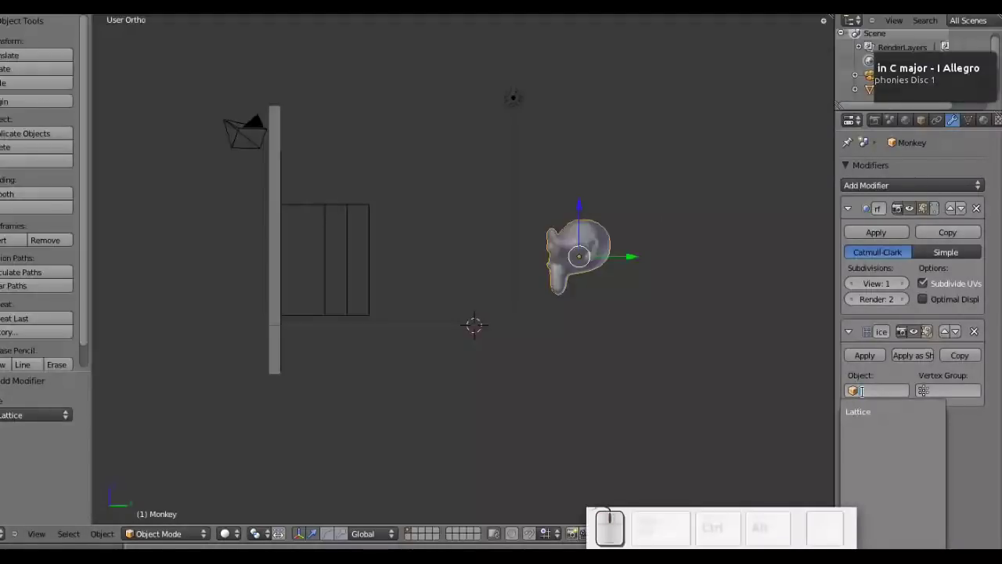
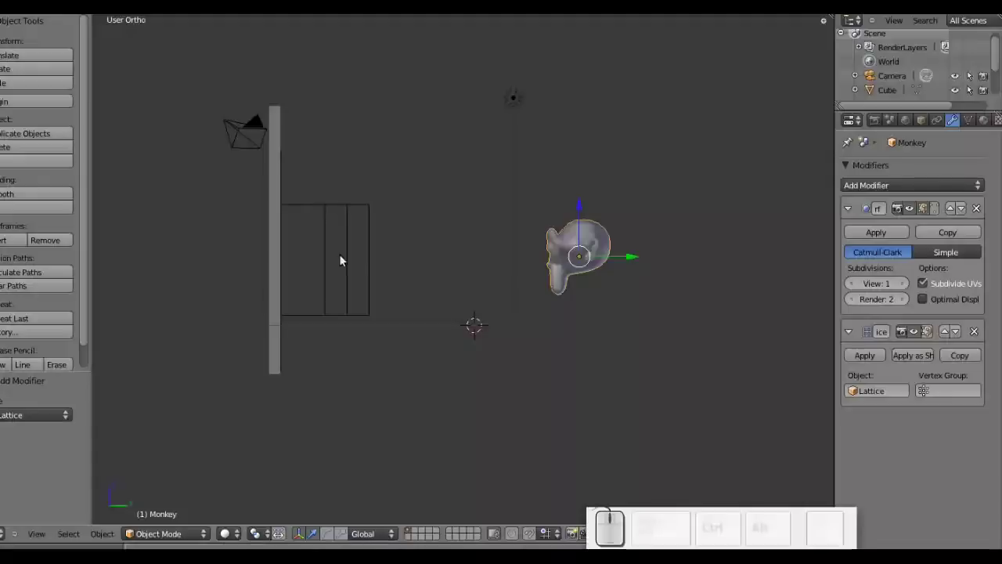
# - Select the wall slab and enter Edit Mode on its mesh
pyautogui.rightClick(277, 263)
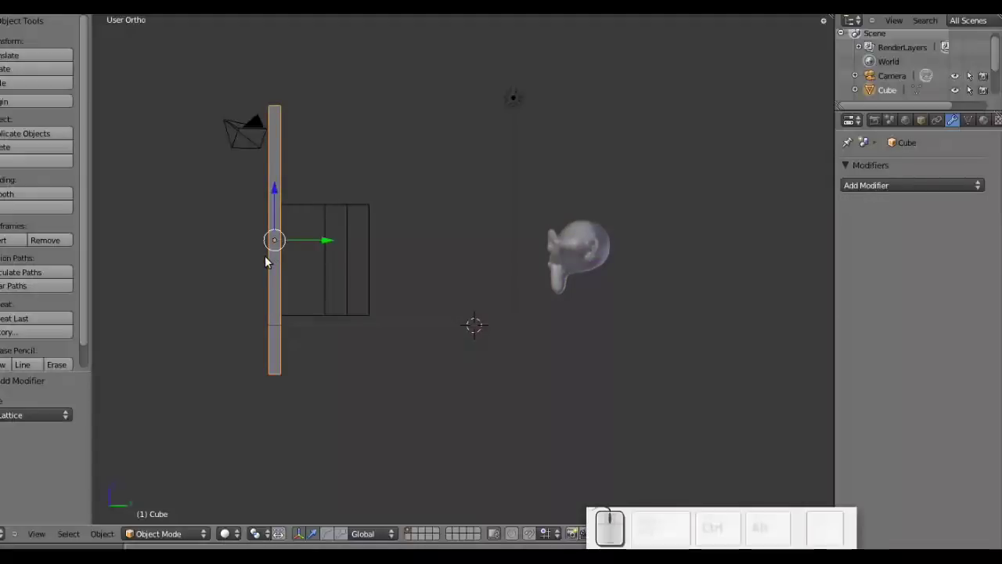
pyautogui.press('Tab')
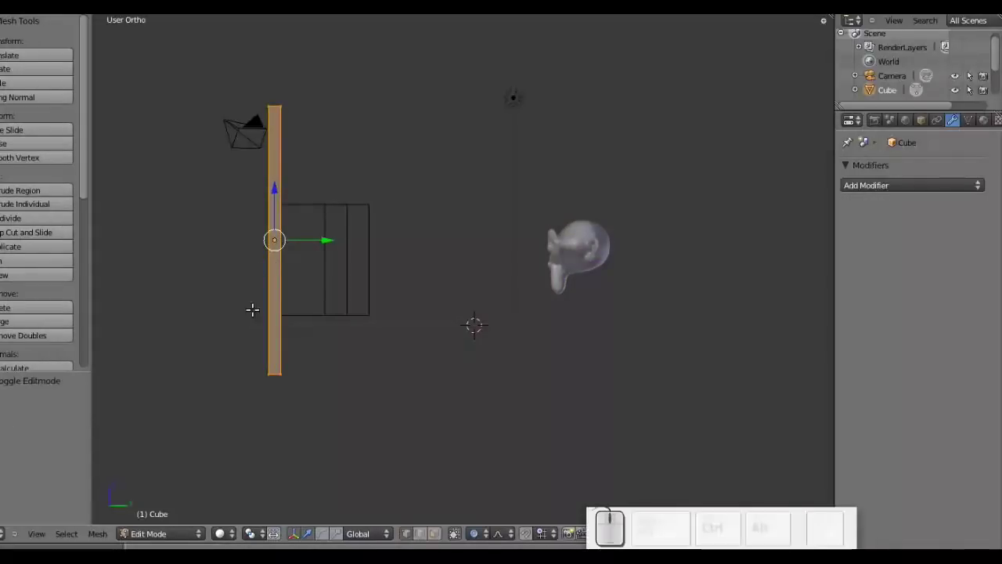
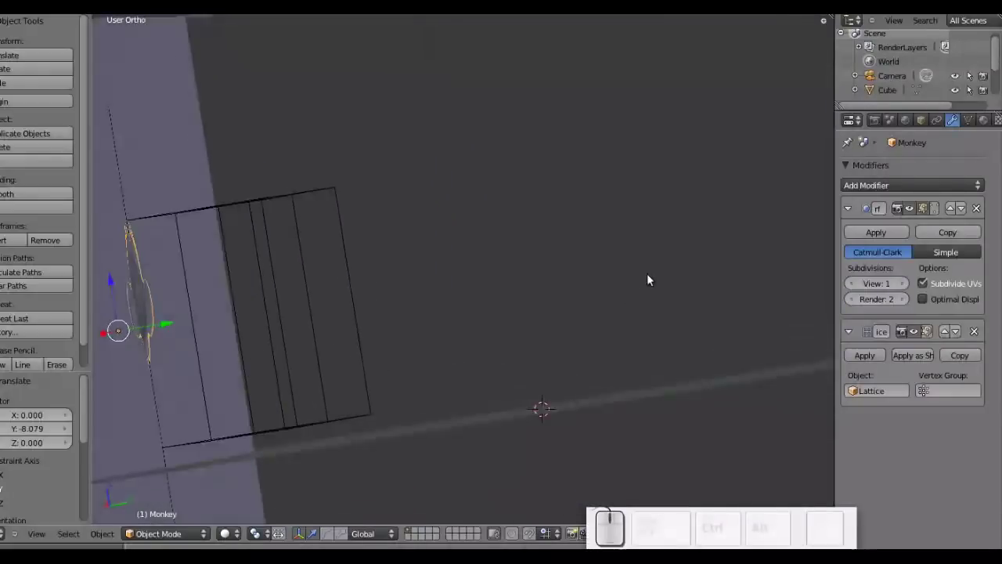
# - Orbit and zoom the 3D view to bring the wall and flattened monkey closer into view
pyautogui.scroll(-3)
pyautogui.middleClick(424, 317)
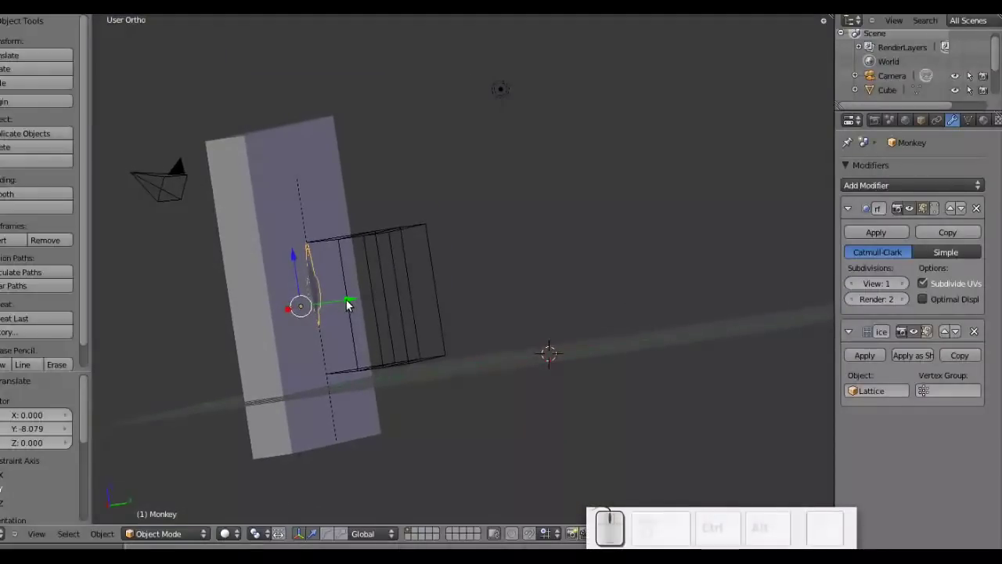
pyautogui.moveTo(354, 303); pyautogui.dragTo(343, 330)
pyautogui.scroll(3)
pyautogui.moveTo(363, 326); pyautogui.dragTo(418, 320)
pyautogui.scroll(3)
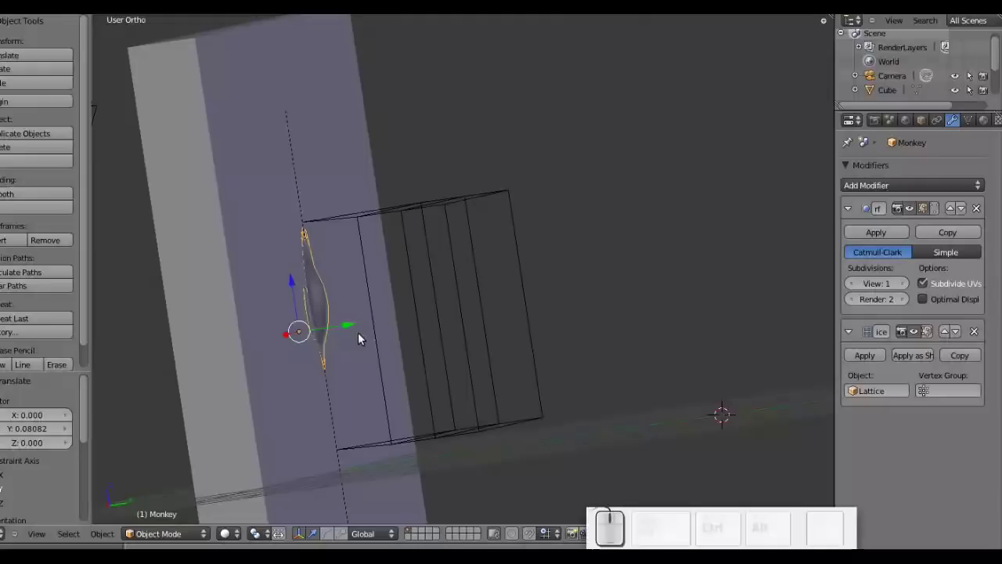
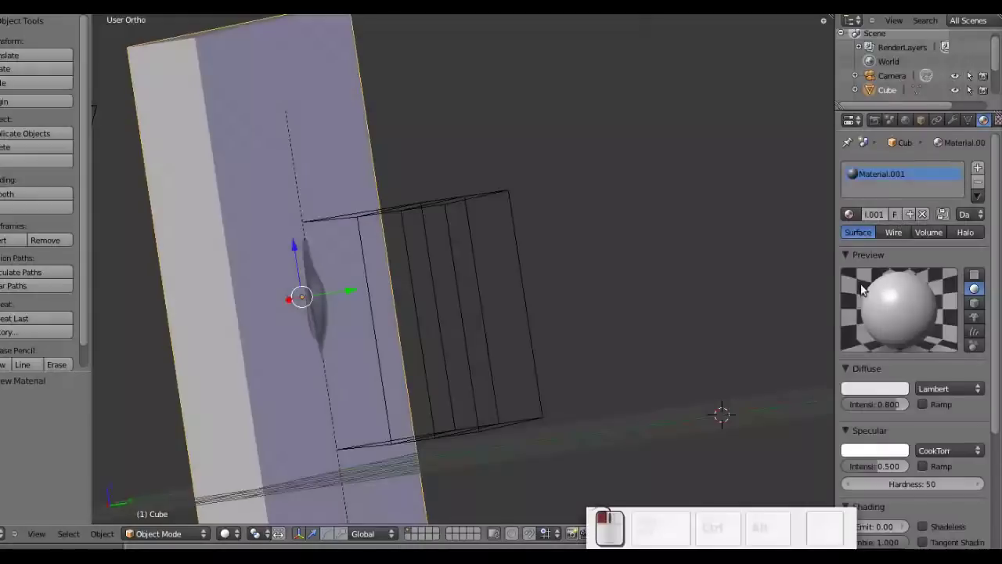
# - Check the wall material's diffuse colour swatch, then select the monkey instead
pyautogui.click(889, 392)
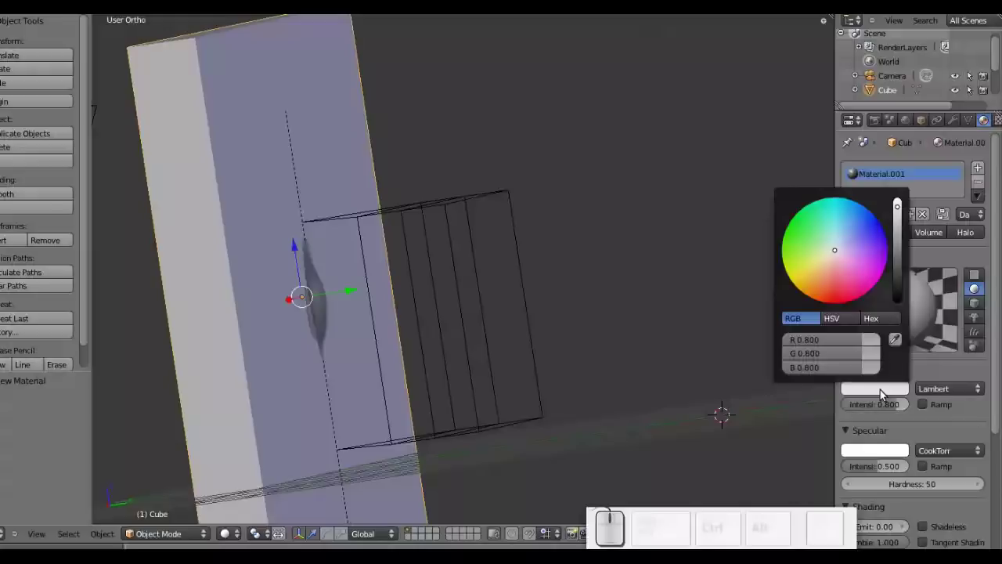
pyautogui.scroll(3)
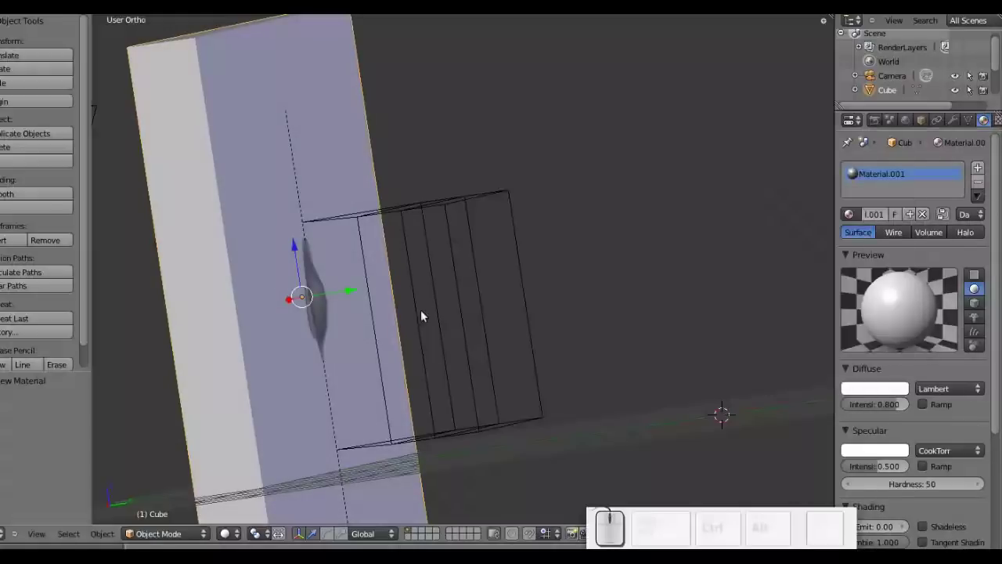
pyautogui.rightClick(327, 324)
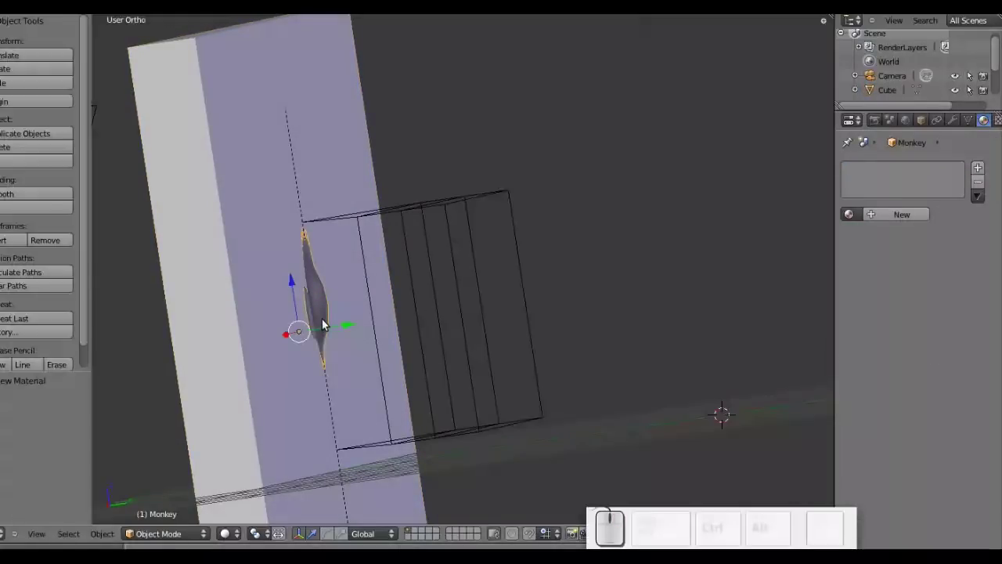
# - Create a new material, Material.002, for the monkey
pyautogui.click(888, 215)
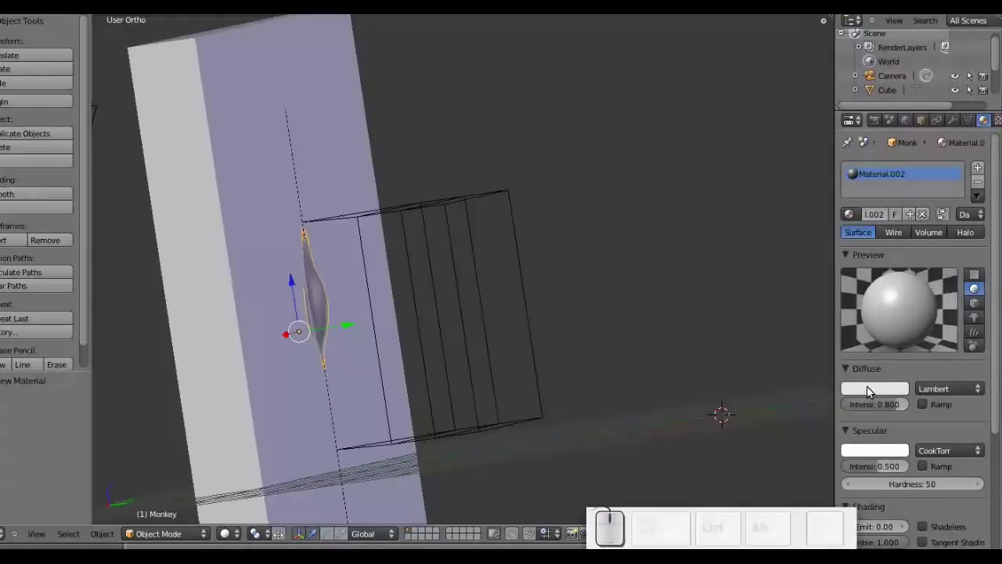
pyautogui.click(872, 390)
pyautogui.click(903, 251)
# - Turn on Transparency for the monkey's material and set it to Raytrace
pyautogui.scroll(-3)
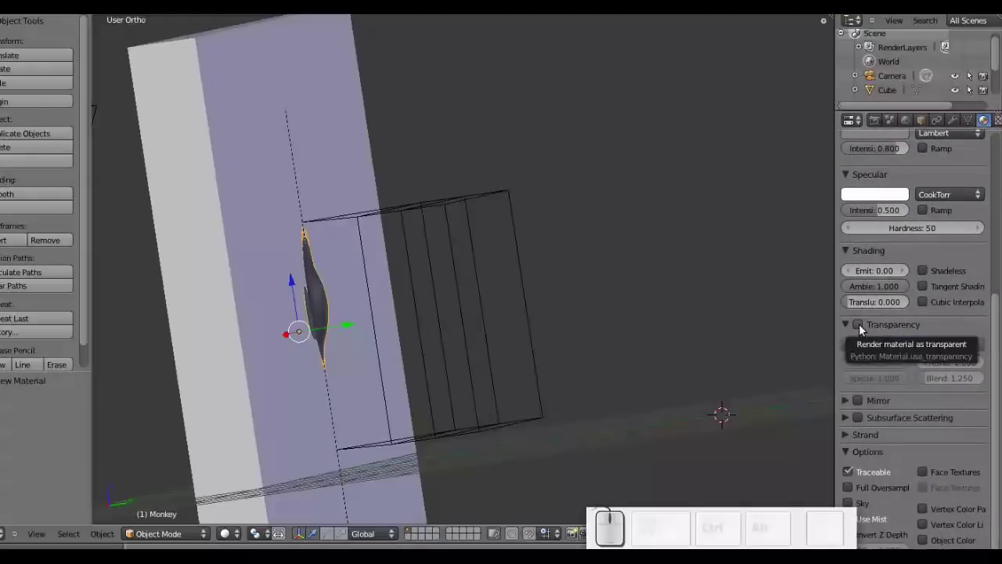
pyautogui.click(865, 326)
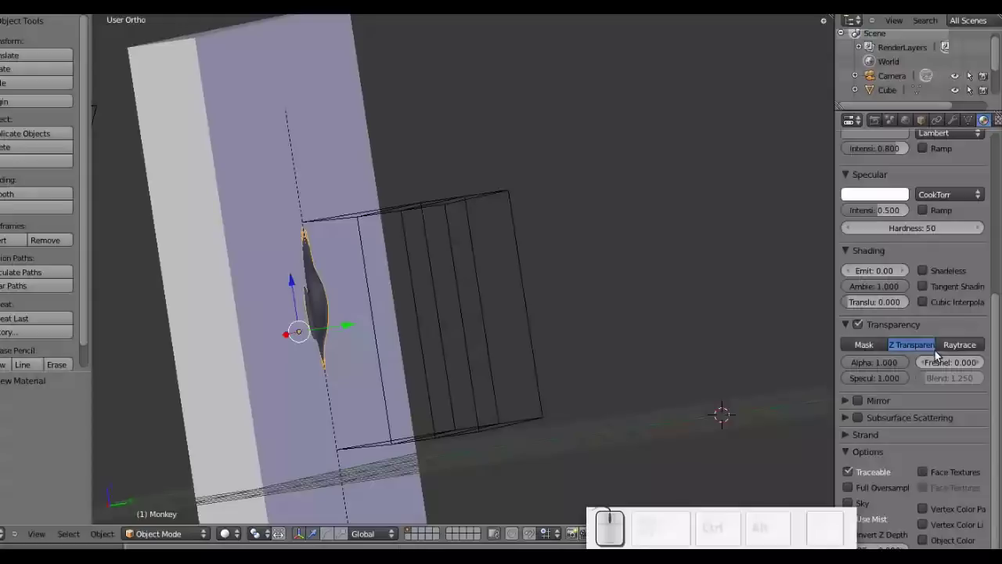
pyautogui.click(957, 351)
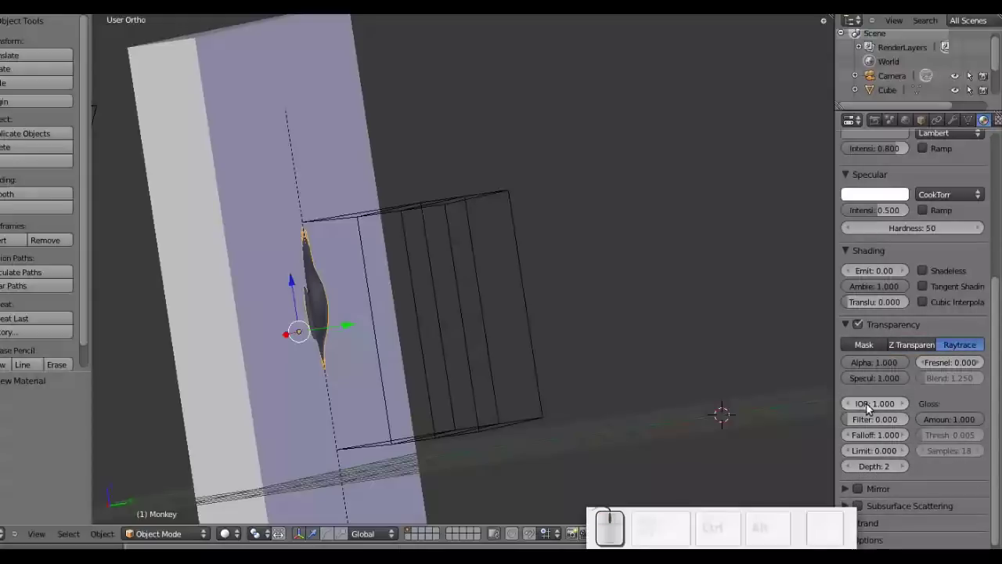
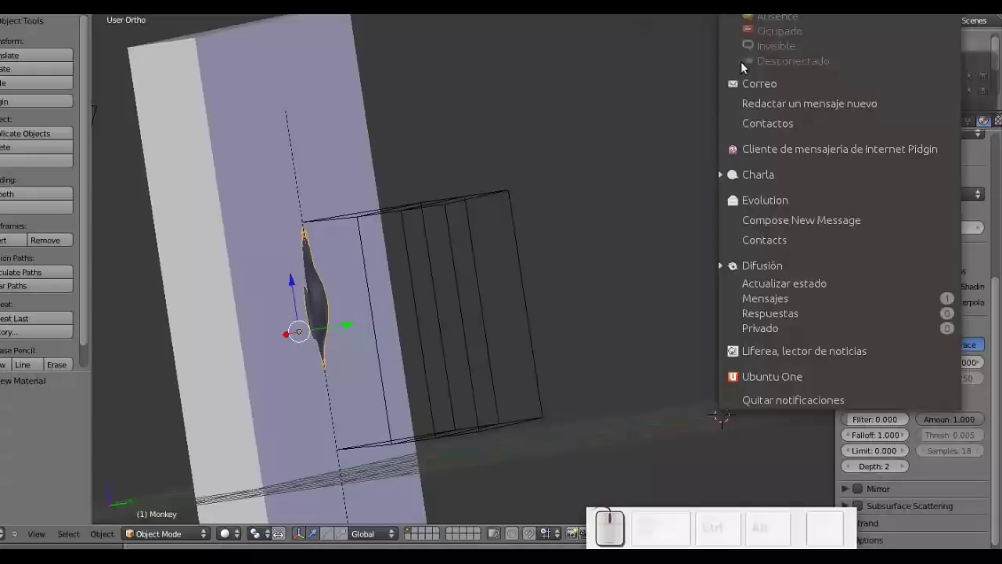
pyautogui.click(777, 274)
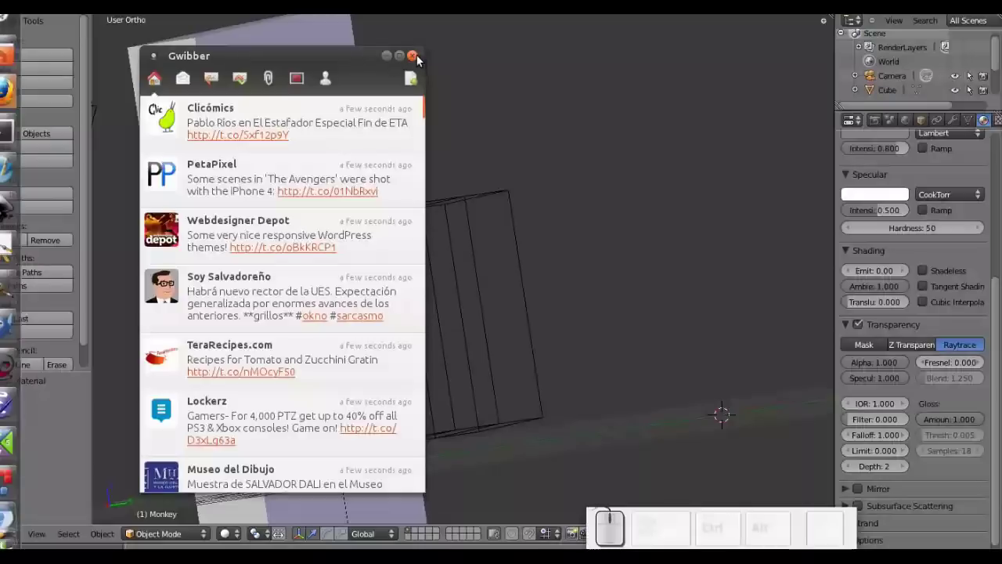
pyautogui.click(423, 62)
pyautogui.click(417, 63)
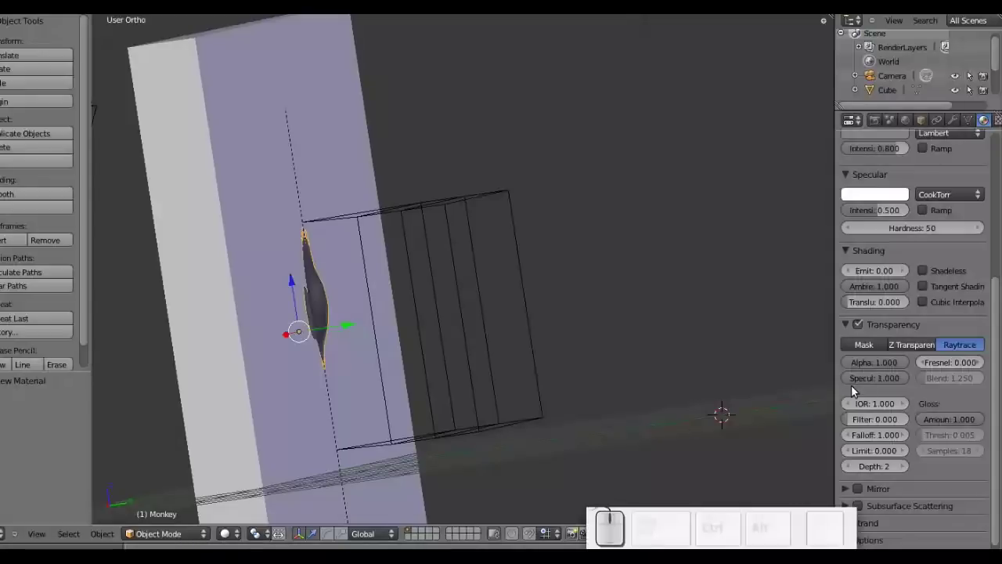
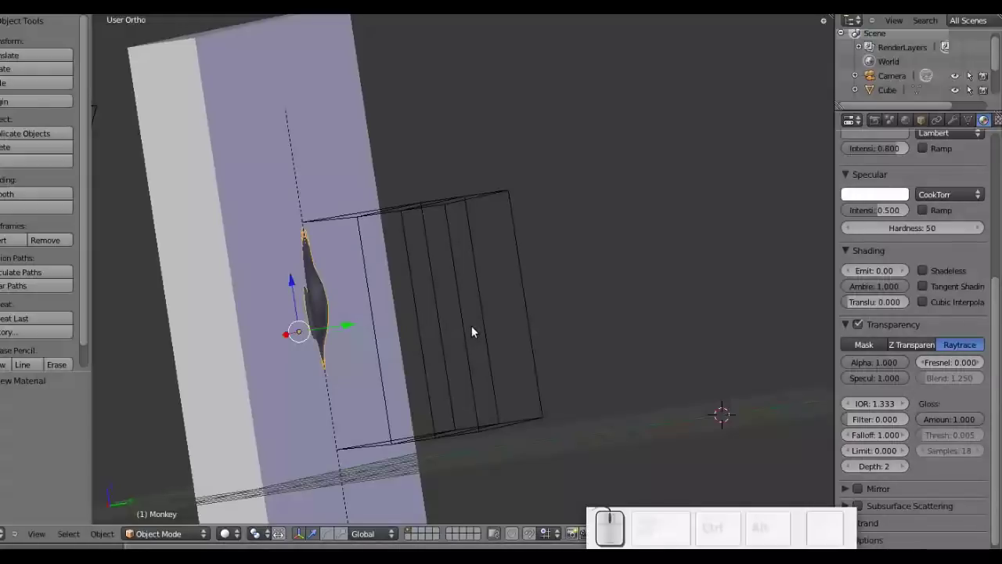
# - Zoom and pan the 3D view to bring the camera into sight
pyautogui.scroll(-3)
pyautogui.middleClick(409, 336)
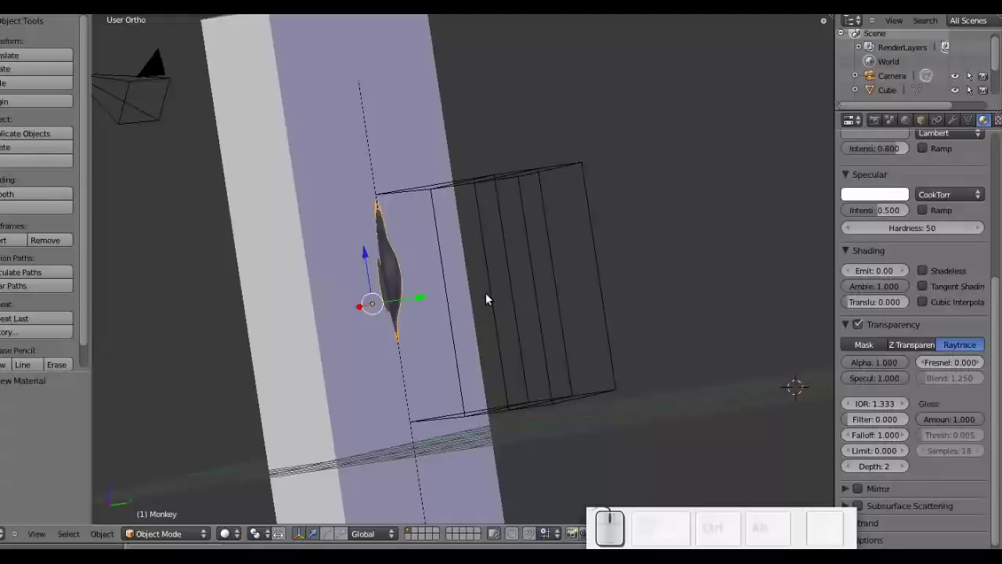
# - Insert a LocRot keyframe for the monkey at frame 1
pyautogui.press('i')
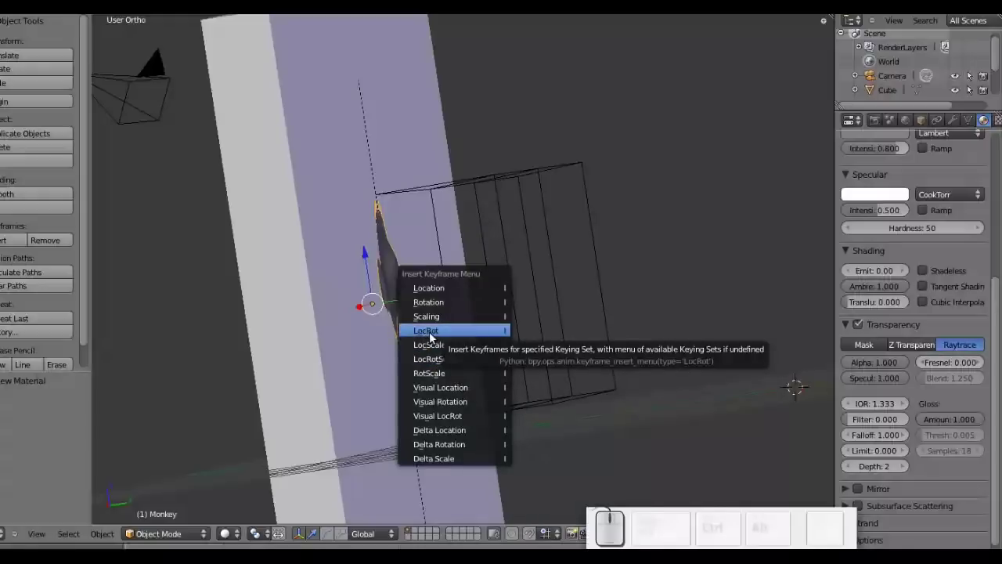
pyautogui.click(435, 333)
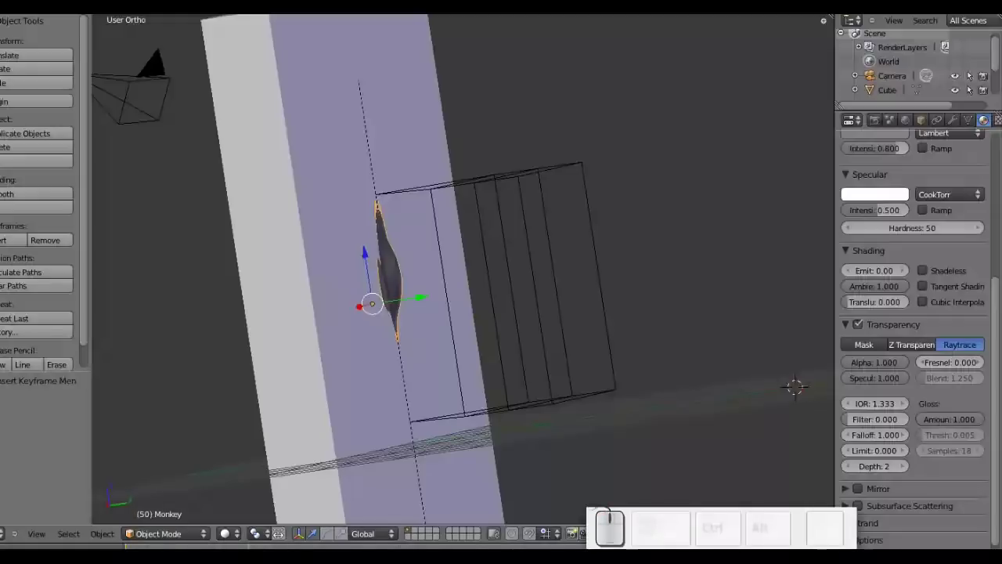
# - Move the monkey along Y out past the far side of the wall and rotate it 90 degrees about Z
pyautogui.moveTo(424, 302); pyautogui.dragTo(663, 291)
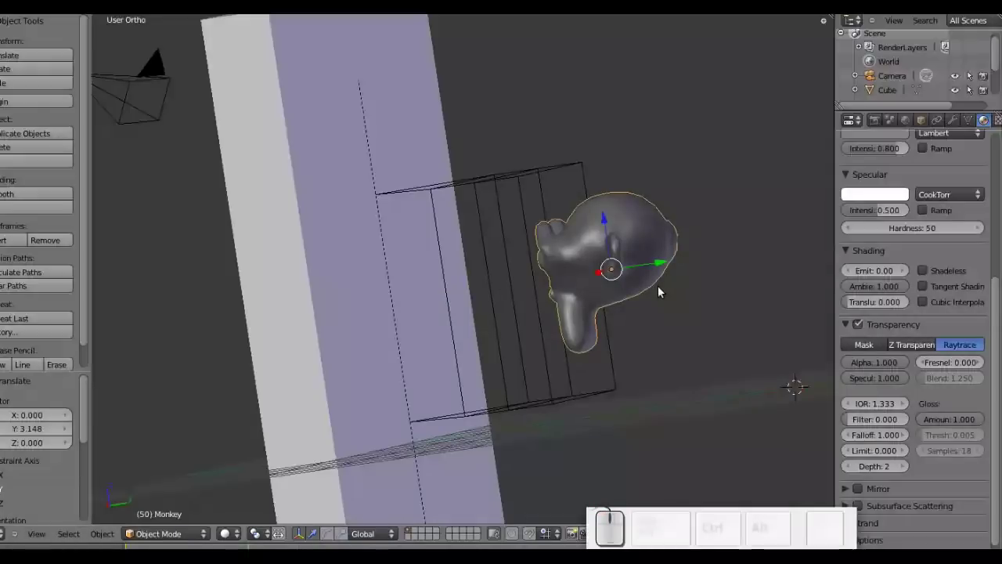
pyautogui.click(663, 289)
pyautogui.press('r')
pyautogui.press('z')
pyautogui.press('KP_9')
pyautogui.press('KP_0')
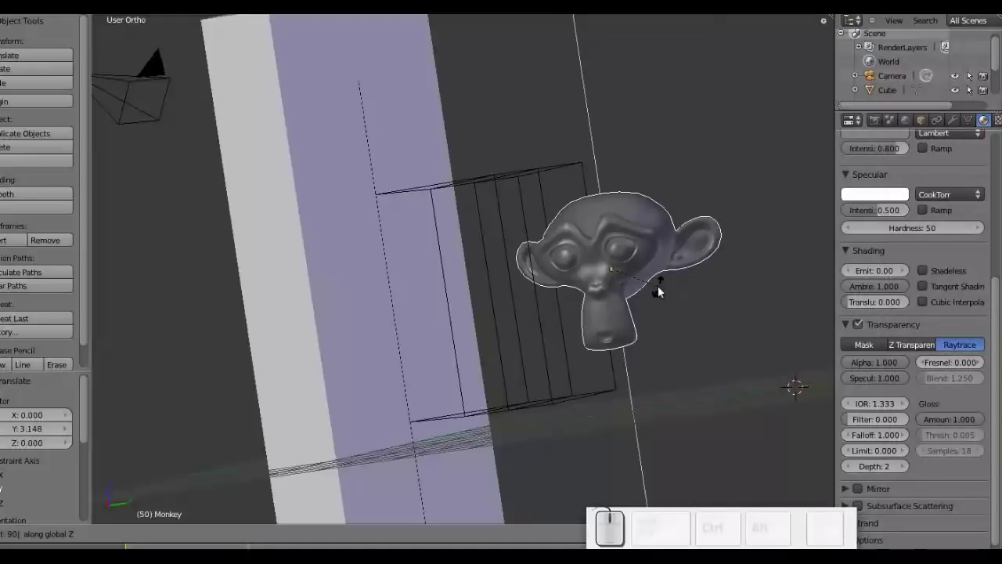
pyautogui.press('Escape')
# - Rotate the monkey 180 degrees to flip it around and nudge it slightly along its path
pyautogui.press('r')
pyautogui.press('z')
pyautogui.press('KP_1')
pyautogui.press('KP_8')
pyautogui.press('KP_0')
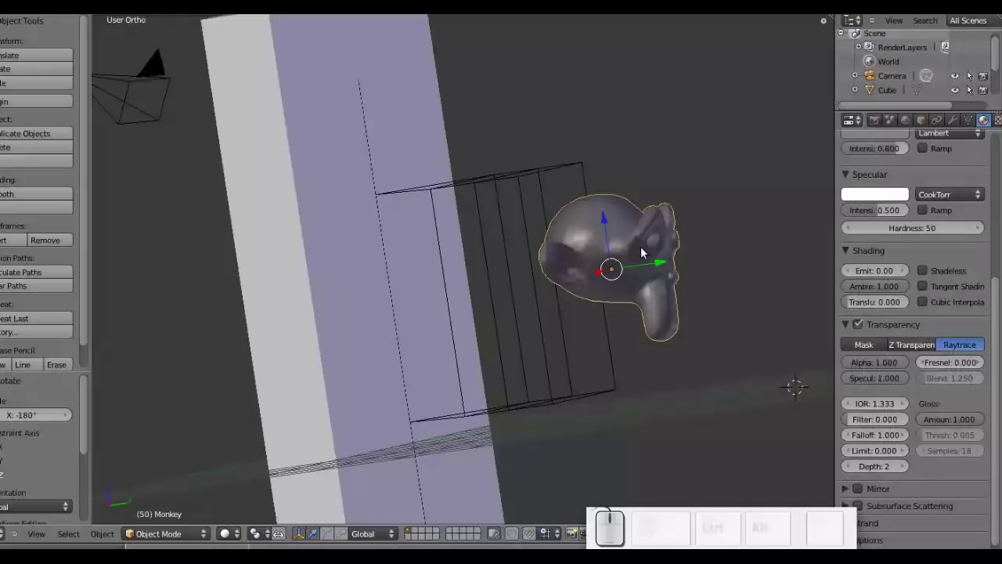
pyautogui.scroll(-3)
pyautogui.moveTo(637, 269); pyautogui.dragTo(702, 280)
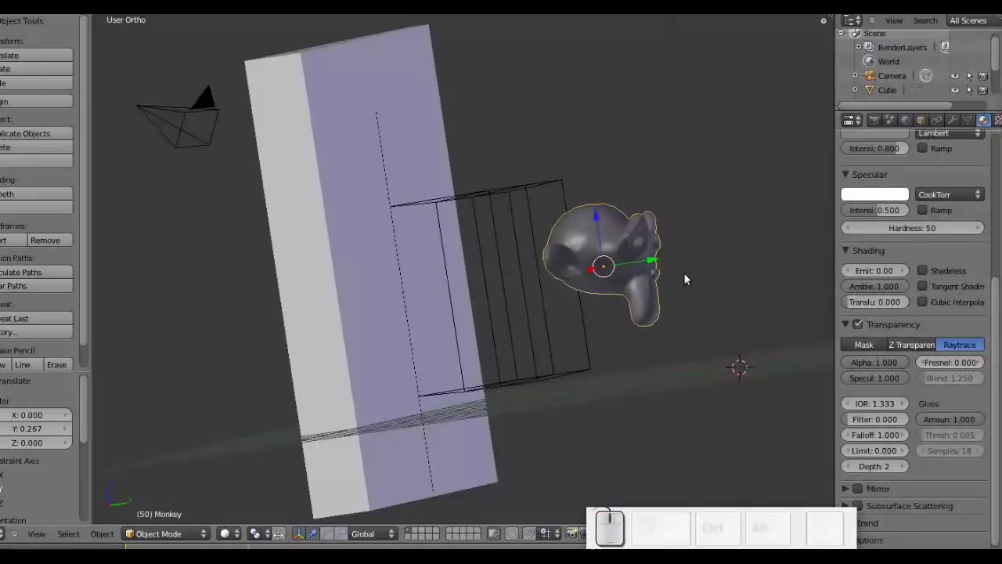
# - Insert a LocRot keyframe for the monkey at frame 50 and play back the animation with Alt+A
pyautogui.press('i')
pyautogui.click(596, 282)
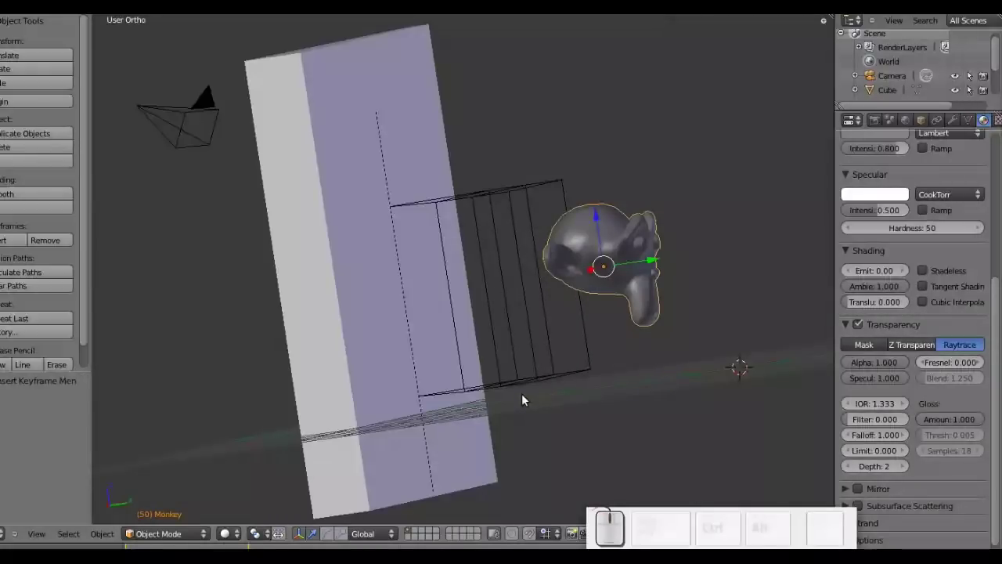
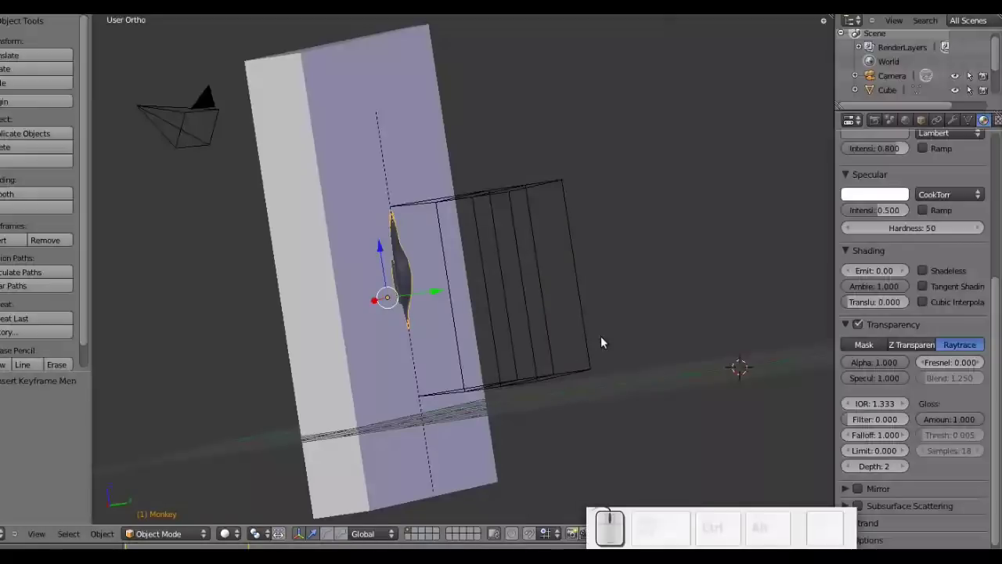
pyautogui.press('alt+a')
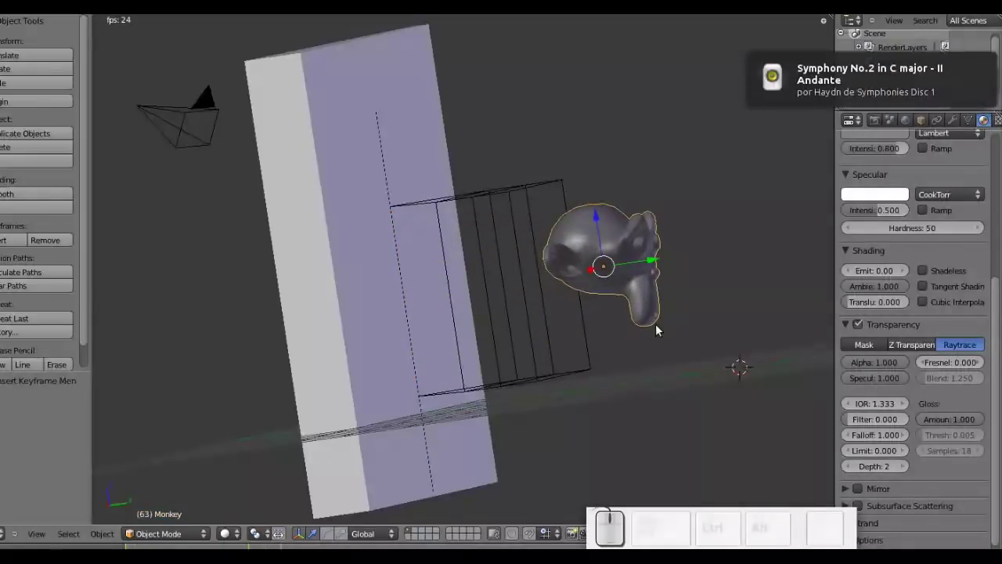
pyautogui.press('Escape')
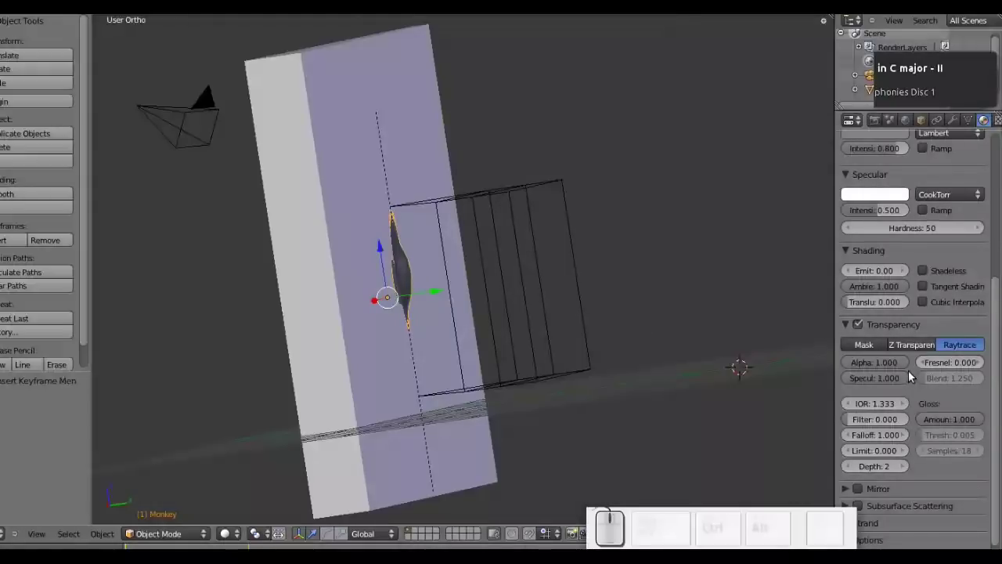
pyautogui.scroll(-3)
pyautogui.scroll(3)
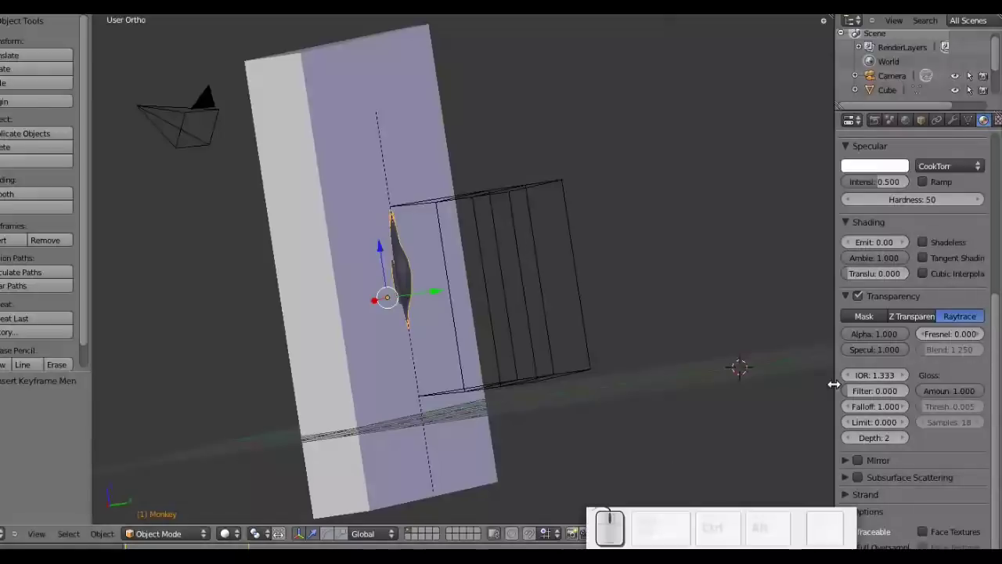
# - Set the monkey material's Alpha to 0 and keyframe the alpha value
pyautogui.moveTo(901, 340); pyautogui.dragTo(335, 532)
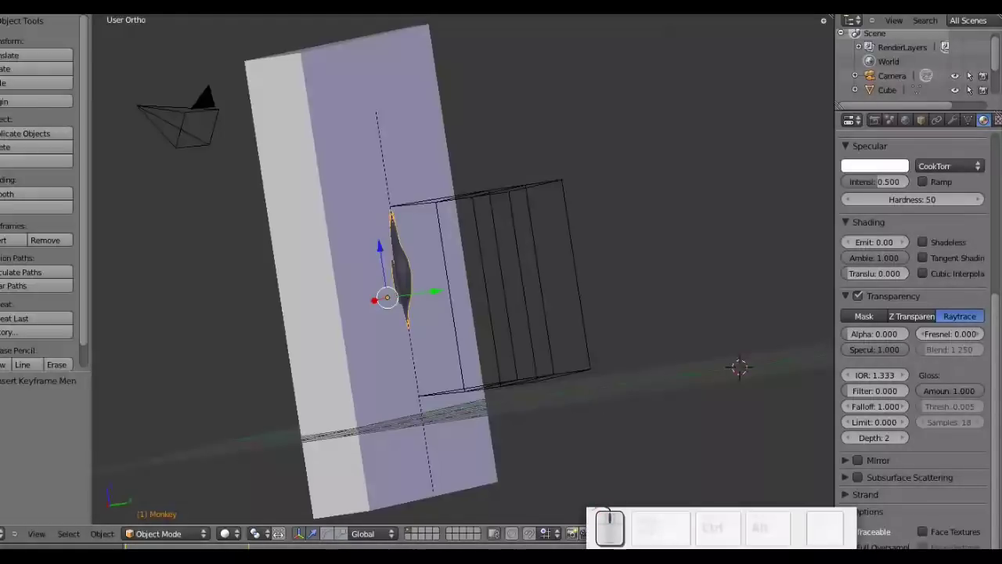
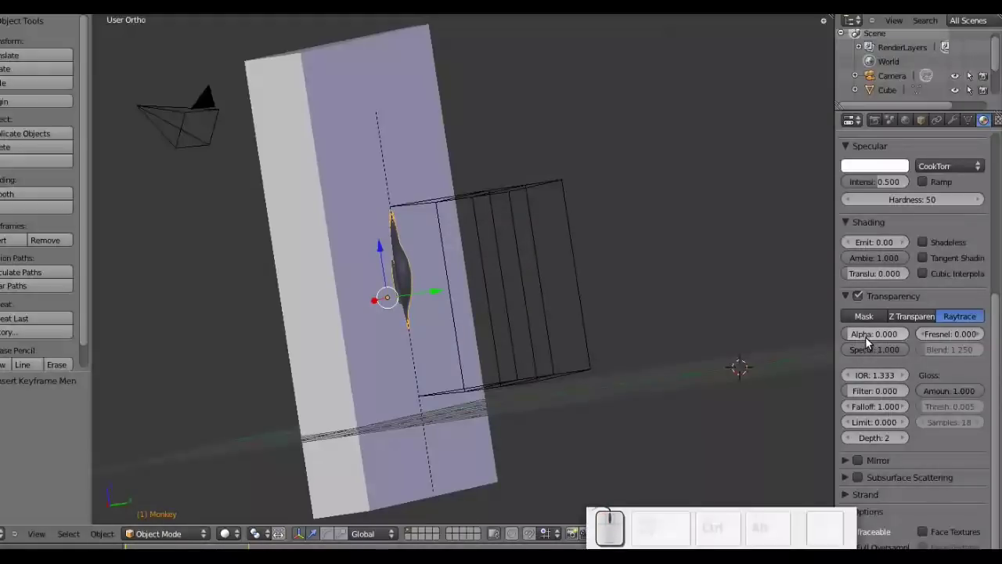
pyautogui.click(888, 339)
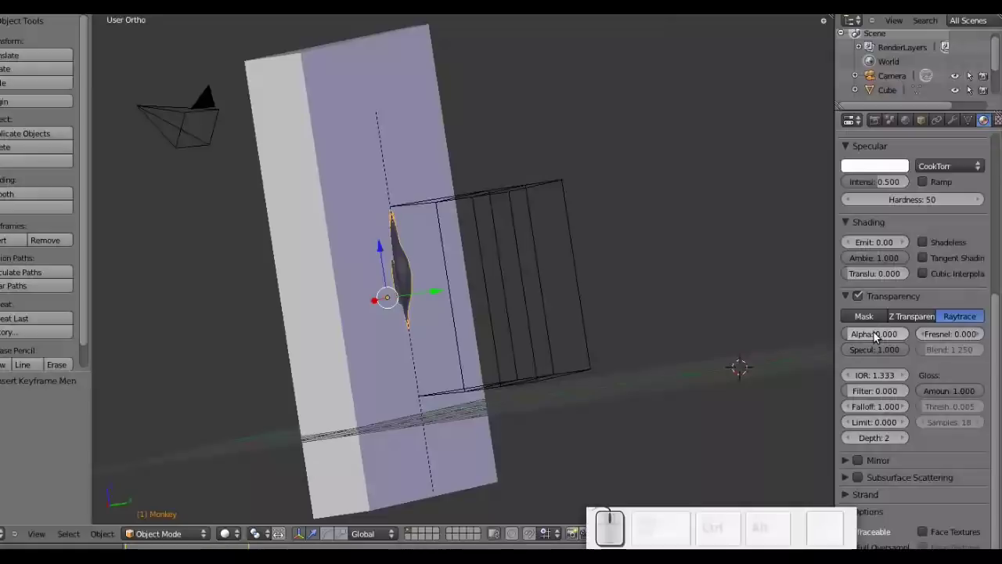
pyautogui.press('i')
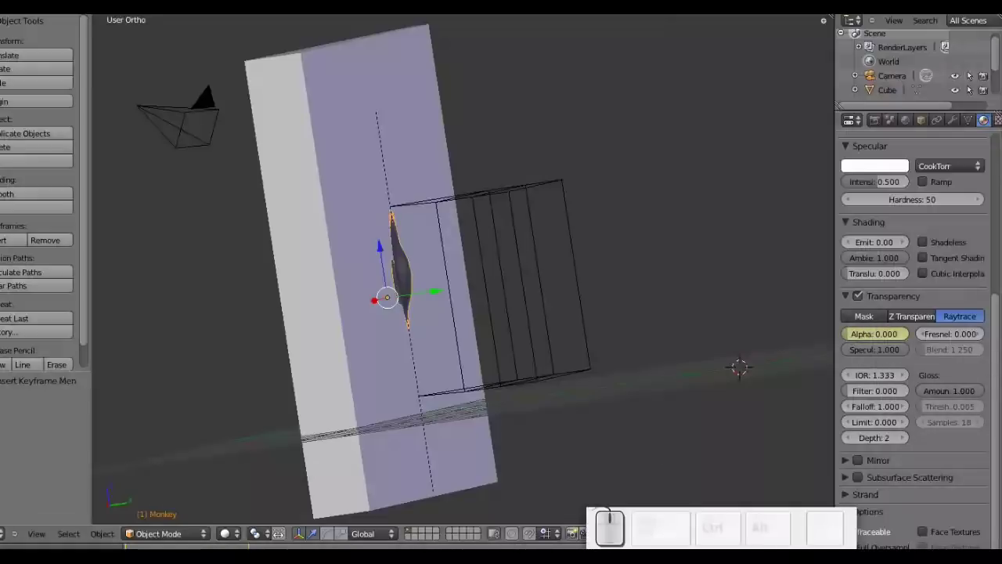
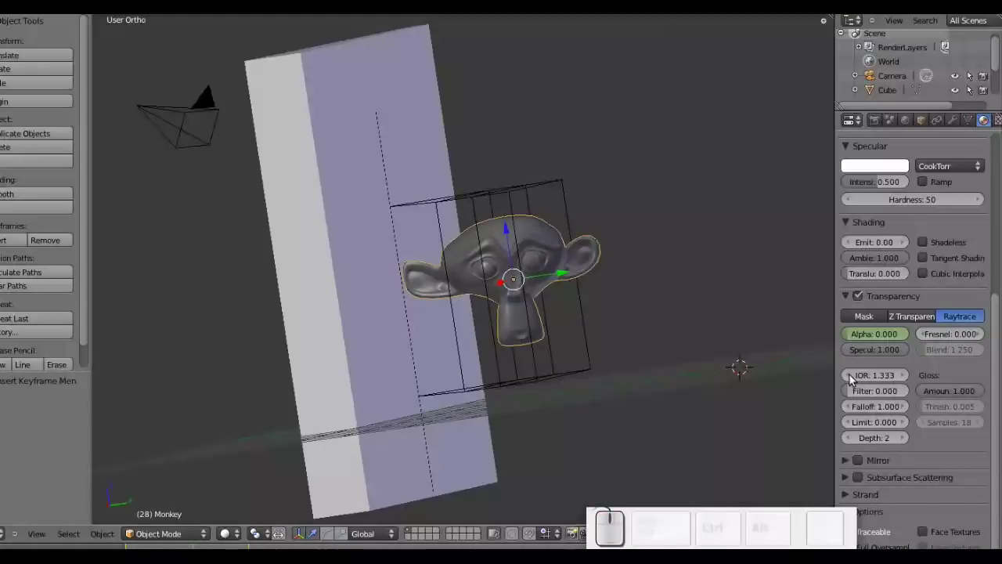
pyautogui.moveTo(854, 340); pyautogui.dragTo(879, 343)
pyautogui.press('i')
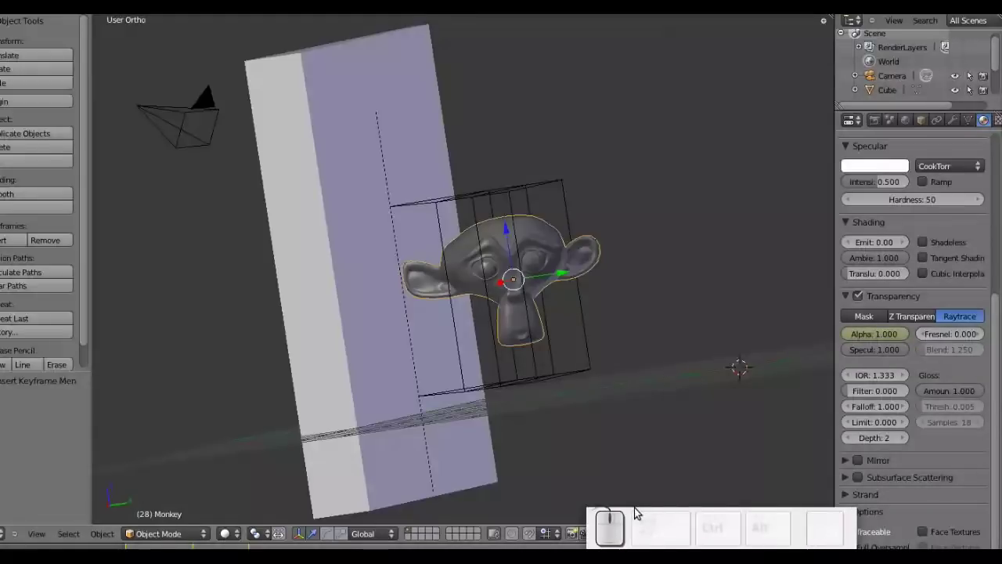
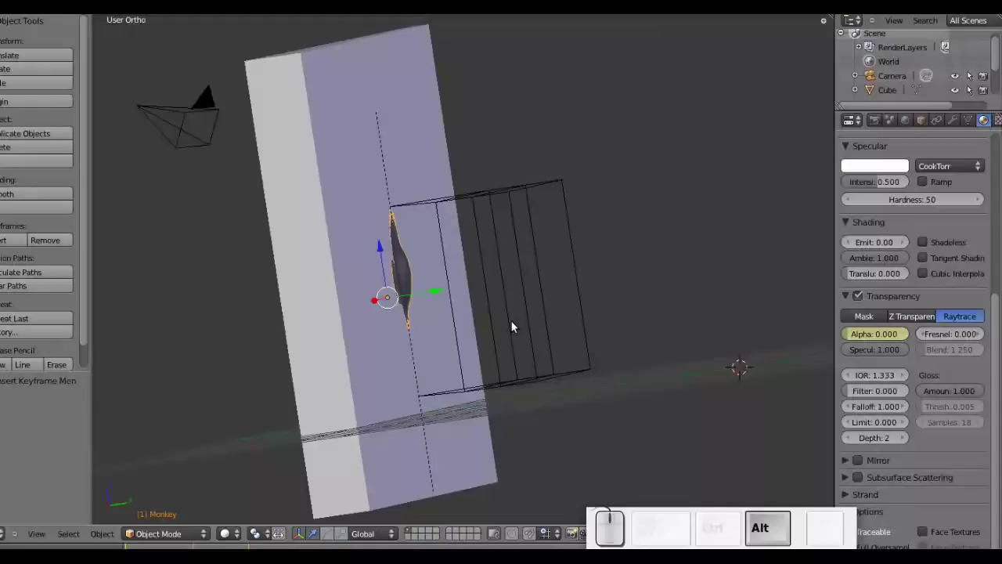
# - Play the animation to check the pass-through, then stop back at frame 1
pyautogui.press('alt+a')
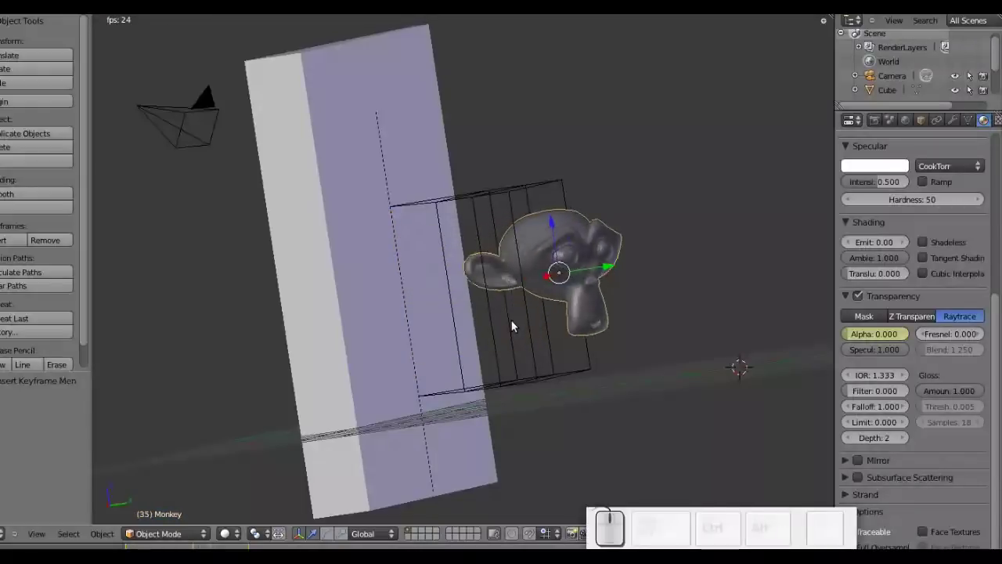
pyautogui.press('Escape')
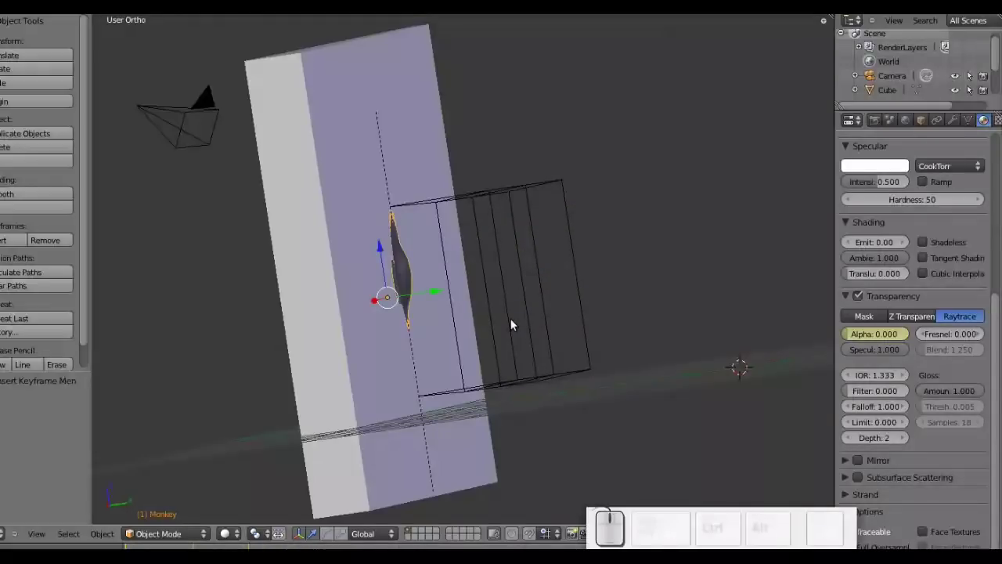
# - Glance through the camera, then select it, move it and rotate it about the global Z axis
pyautogui.press('KP_0')
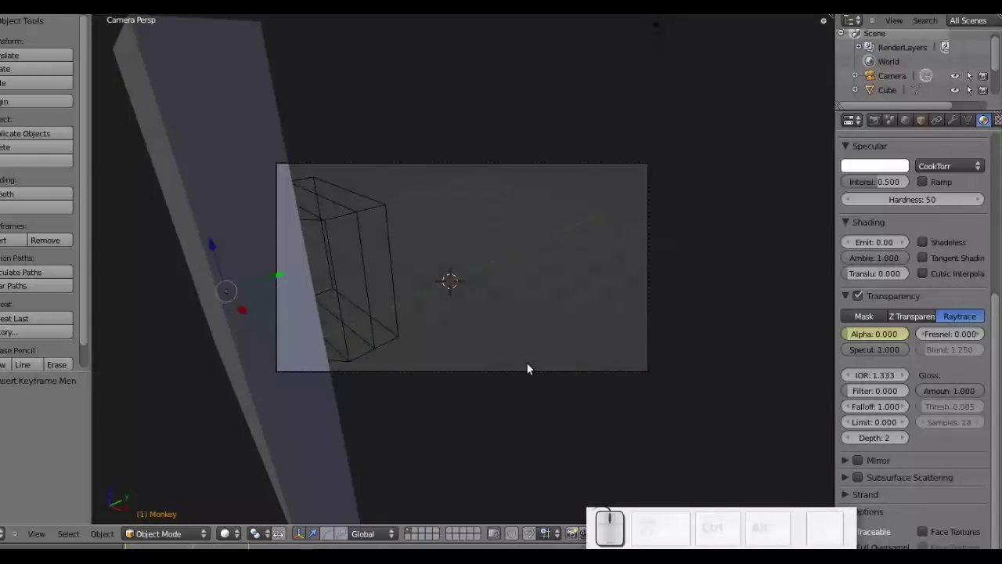
pyautogui.press('KP_0')
pyautogui.scroll(-3)
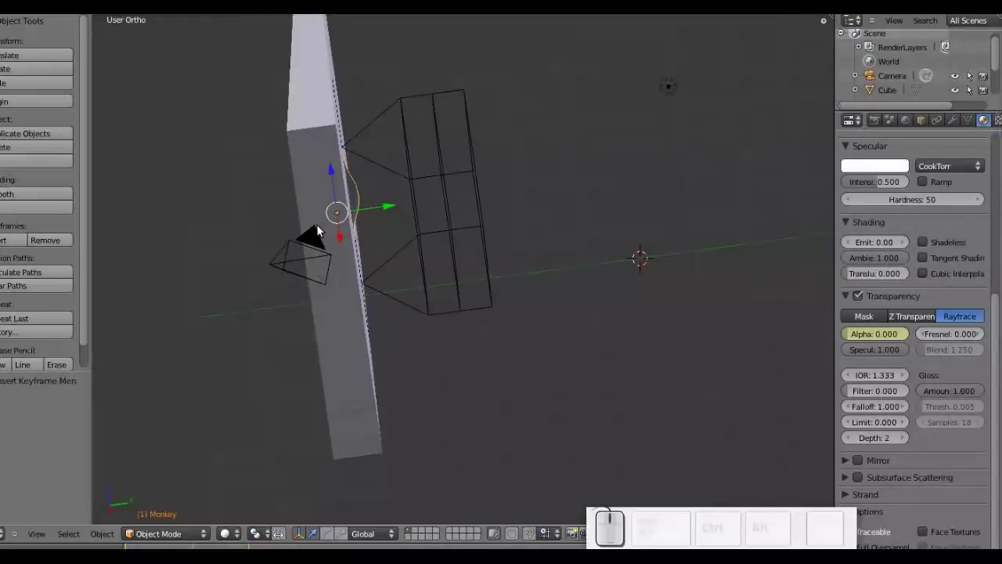
pyautogui.rightClick(316, 233)
pyautogui.press('g')
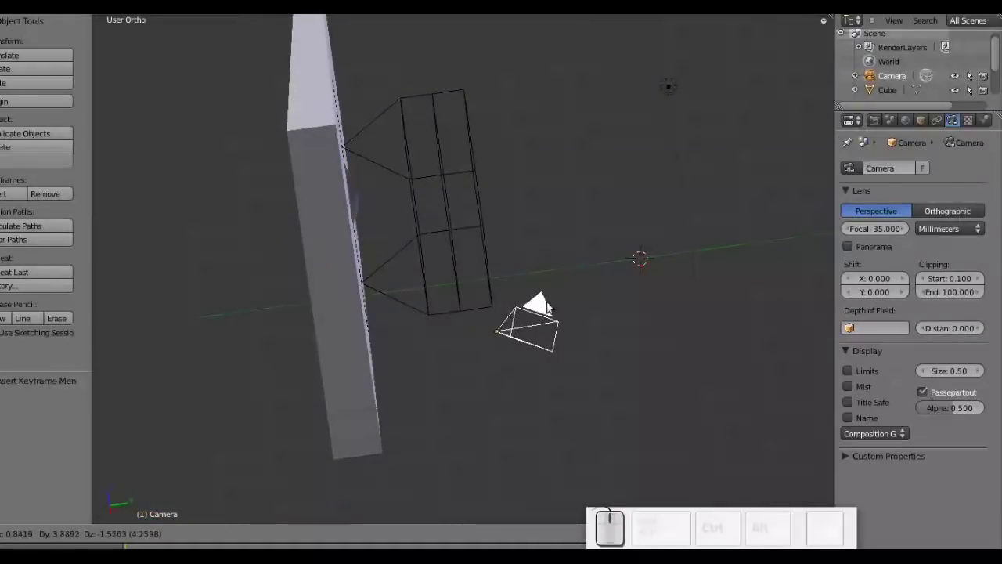
pyautogui.click(616, 310)
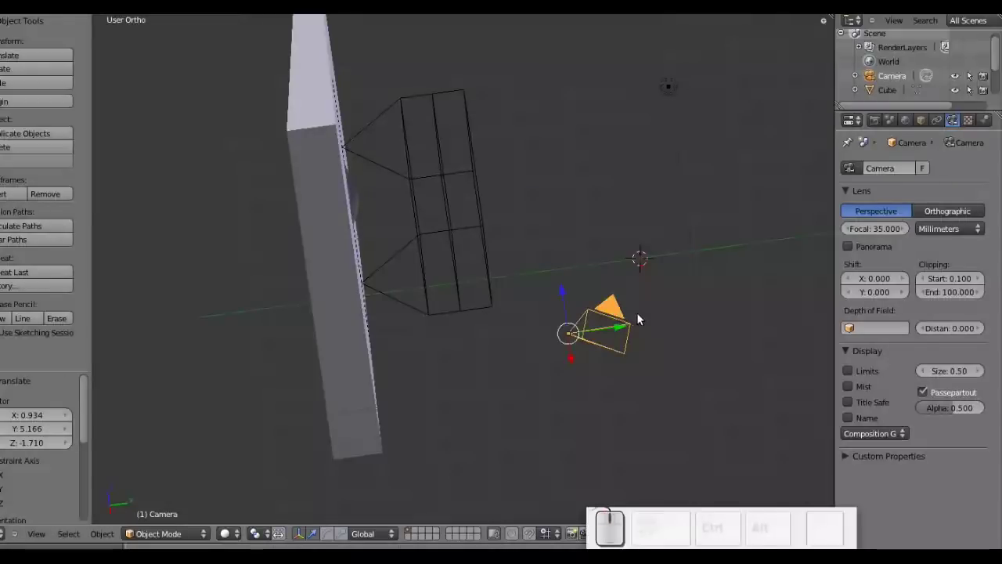
pyautogui.press('r')
pyautogui.press('z')
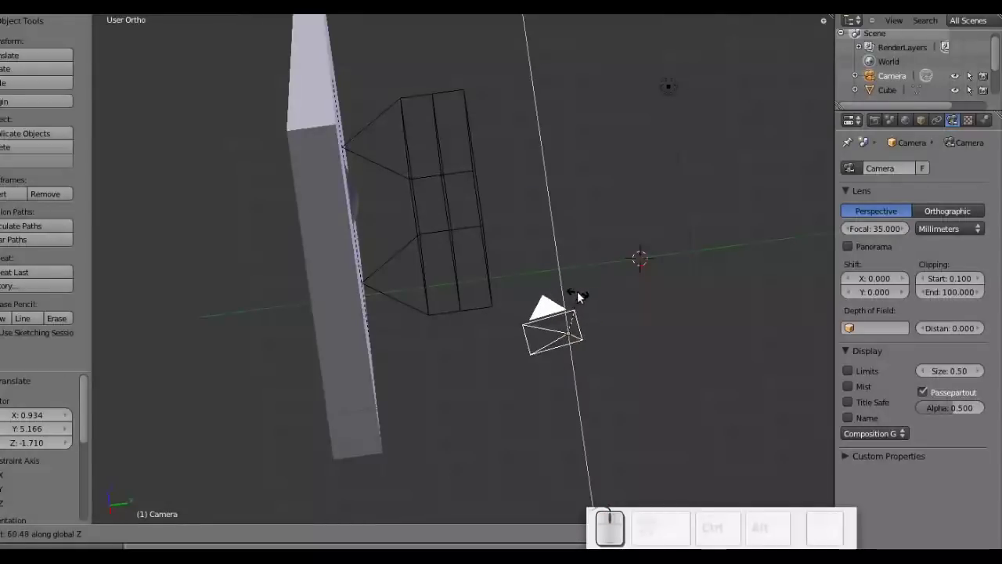
pyautogui.click(574, 298)
# - From camera view, adjust the camera's framing so it covers the wall slab, lattice and monkey
pyautogui.press('KP_0')
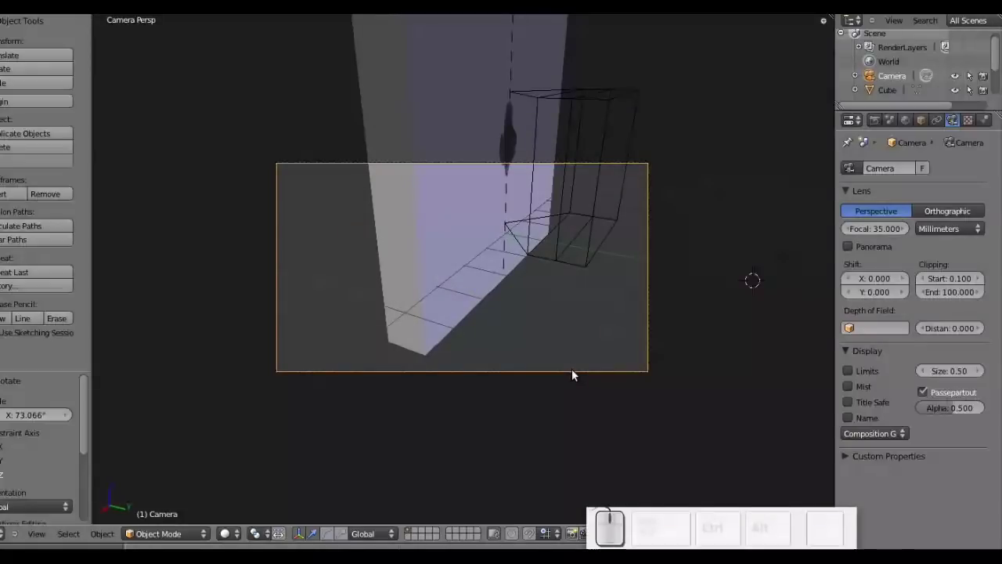
pyautogui.press('g')
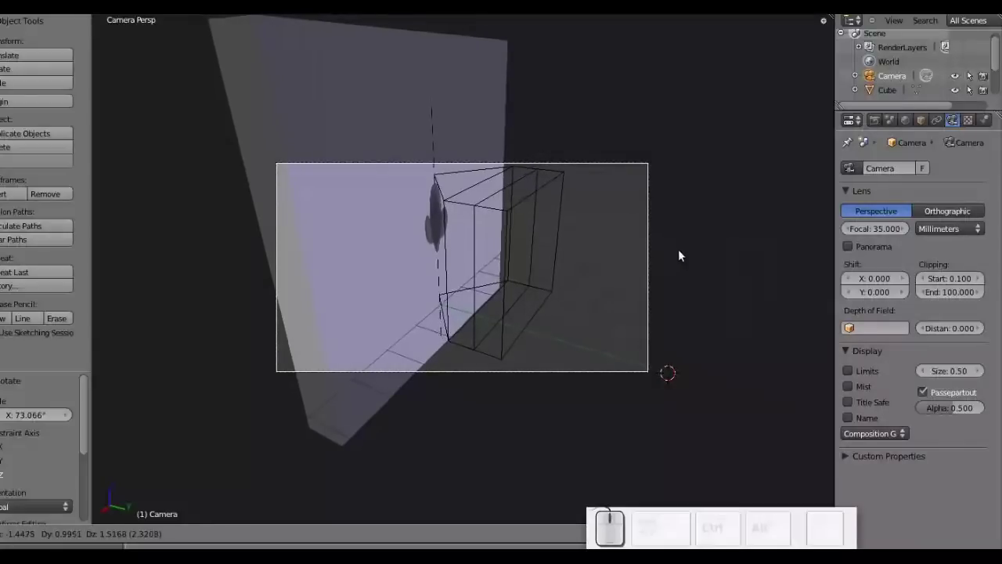
pyautogui.click(668, 244)
pyautogui.scroll(-3)
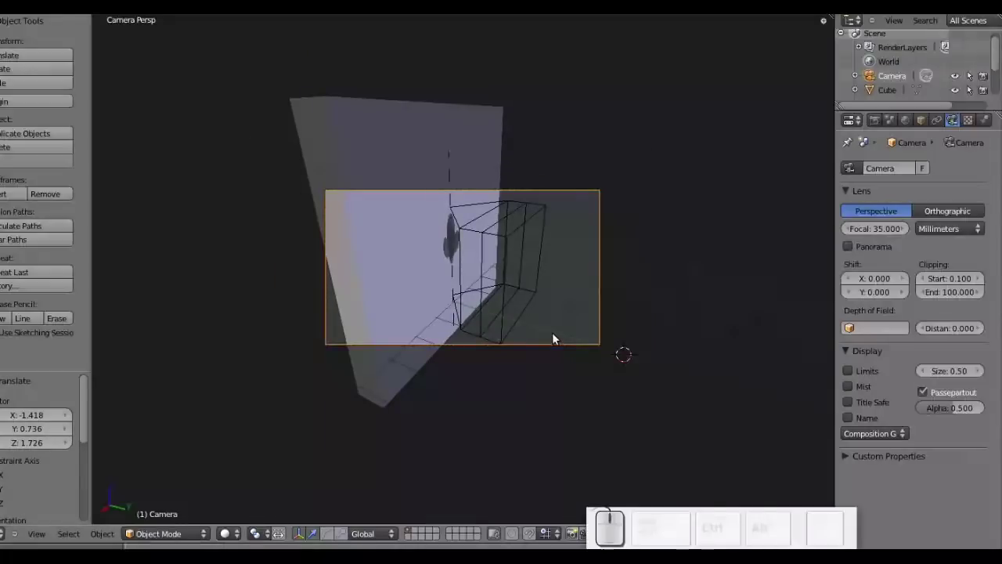
pyautogui.scroll(3)
pyautogui.press('shift+f')
pyautogui.scroll(-3)
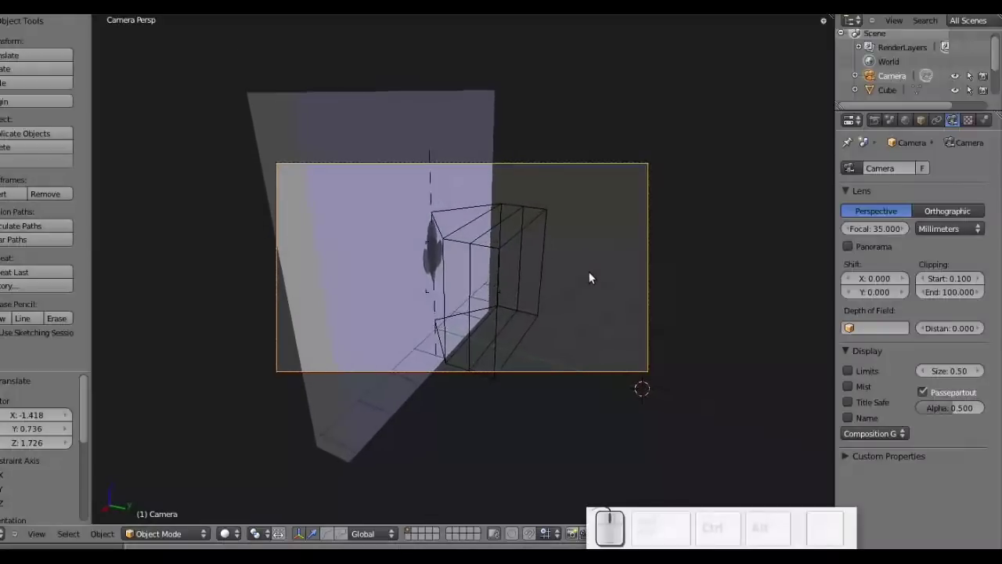
pyautogui.click(543, 314)
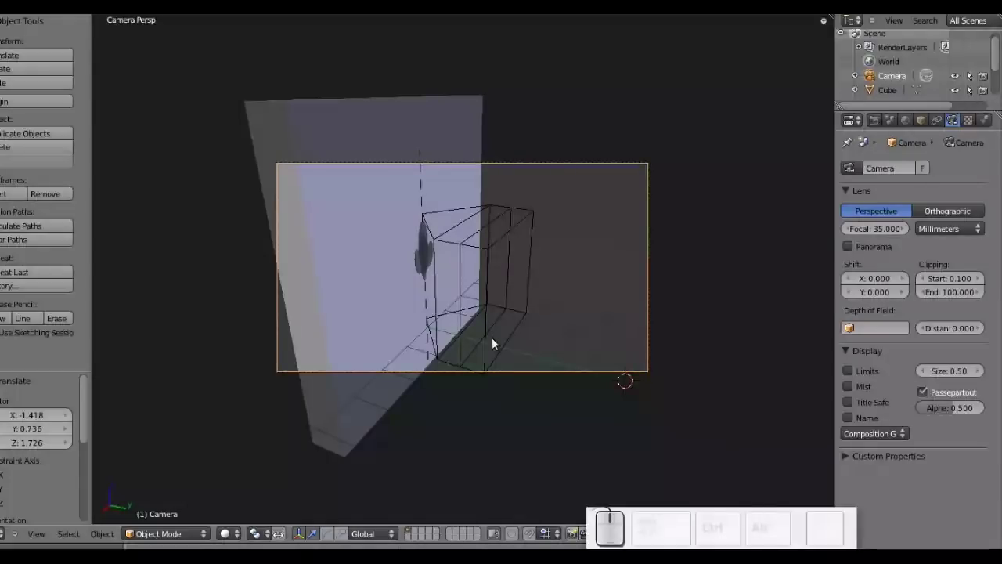
pyautogui.press('KP_0')
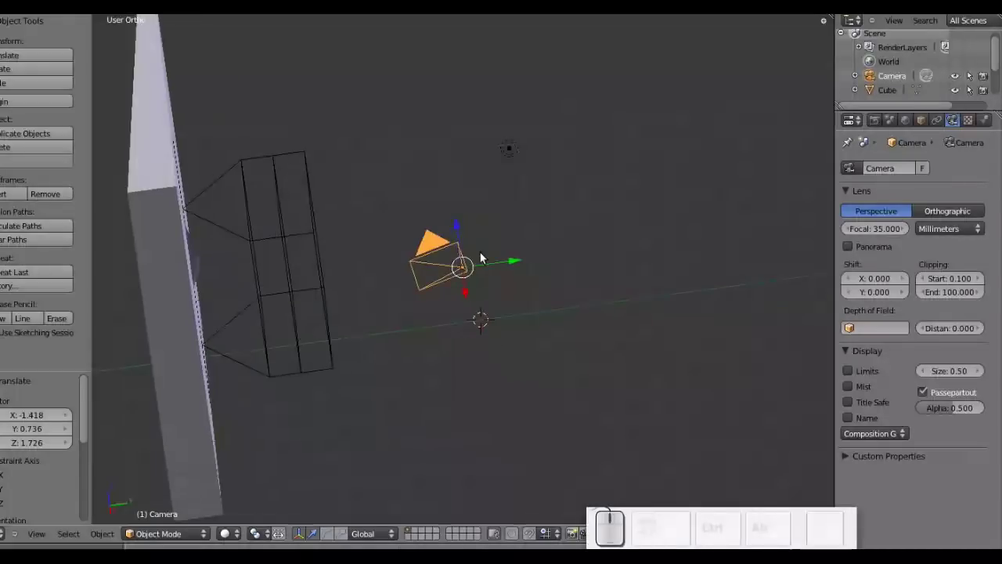
# - In camera view, move the camera into a close-up on the wall and insert a Location keyframe
pyautogui.press('KP_0')
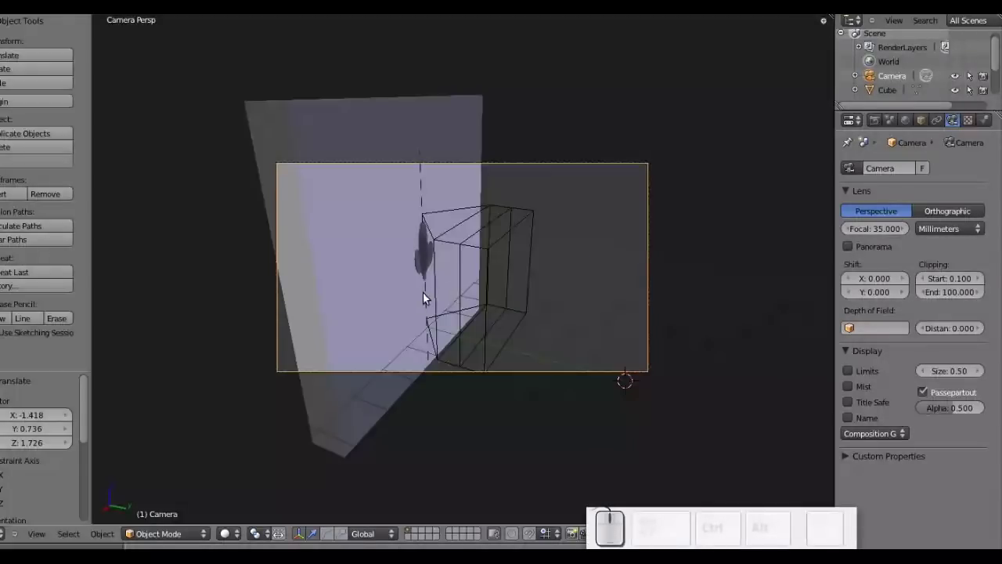
pyautogui.press('shift+f')
pyautogui.scroll(3)
pyautogui.click(472, 272)
pyautogui.press('g')
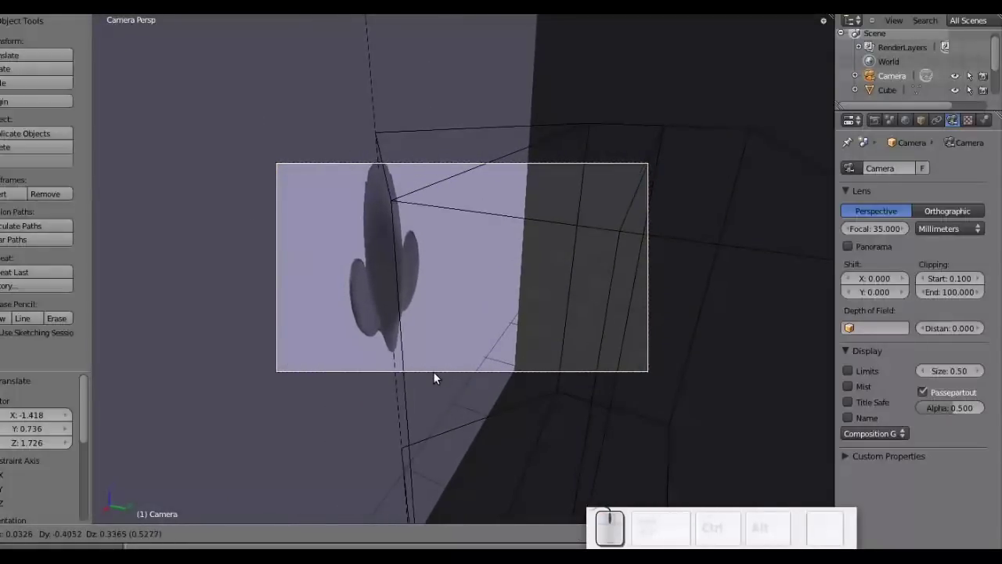
pyautogui.click(437, 379)
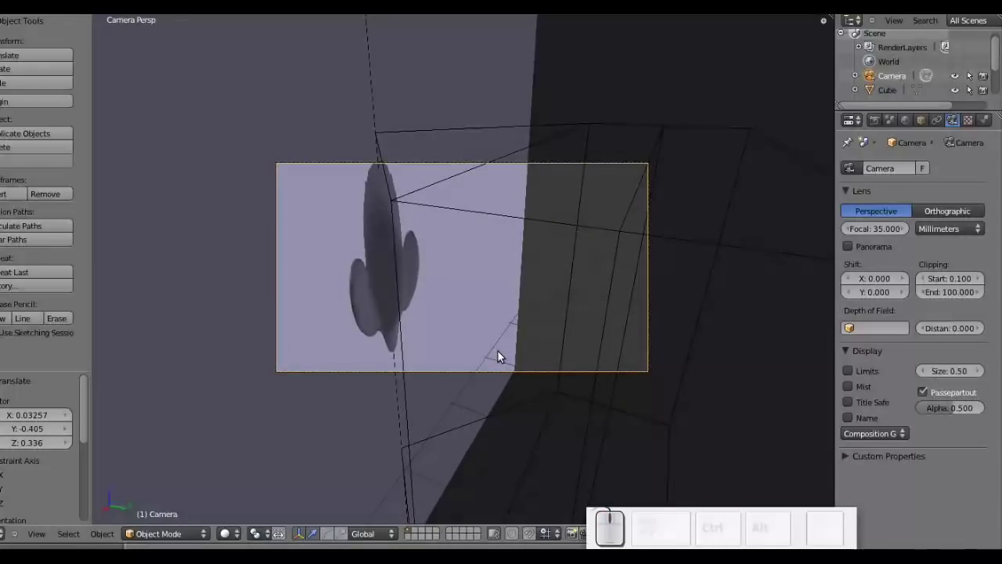
pyautogui.press('i')
pyautogui.click(550, 229)
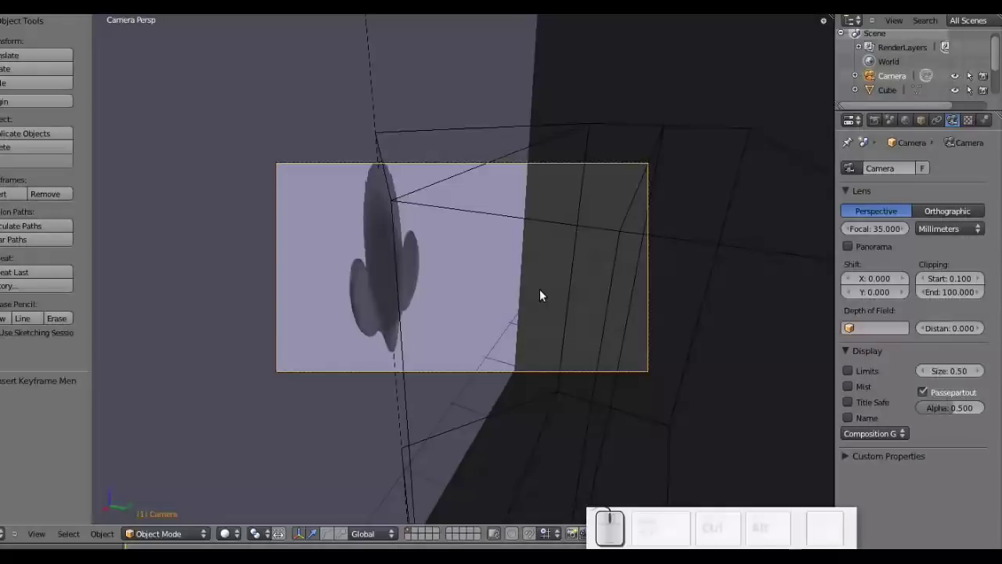
# - Pull the camera back to a wider view at frame 30 and insert another Location keyframe
pyautogui.press('shift+f')
pyautogui.scroll(-3)
pyautogui.scroll(-3)
pyautogui.scroll(-3)
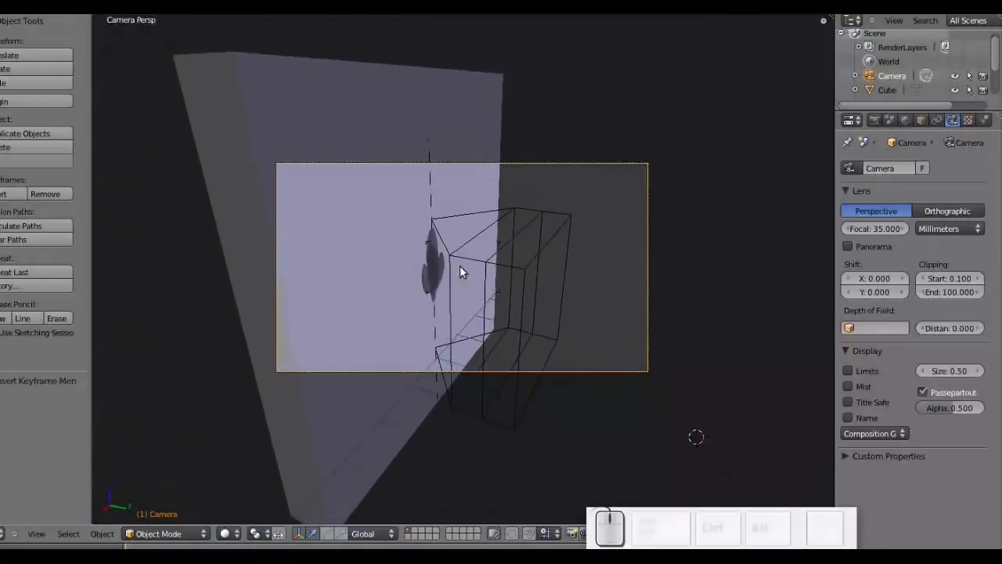
pyautogui.click(465, 269)
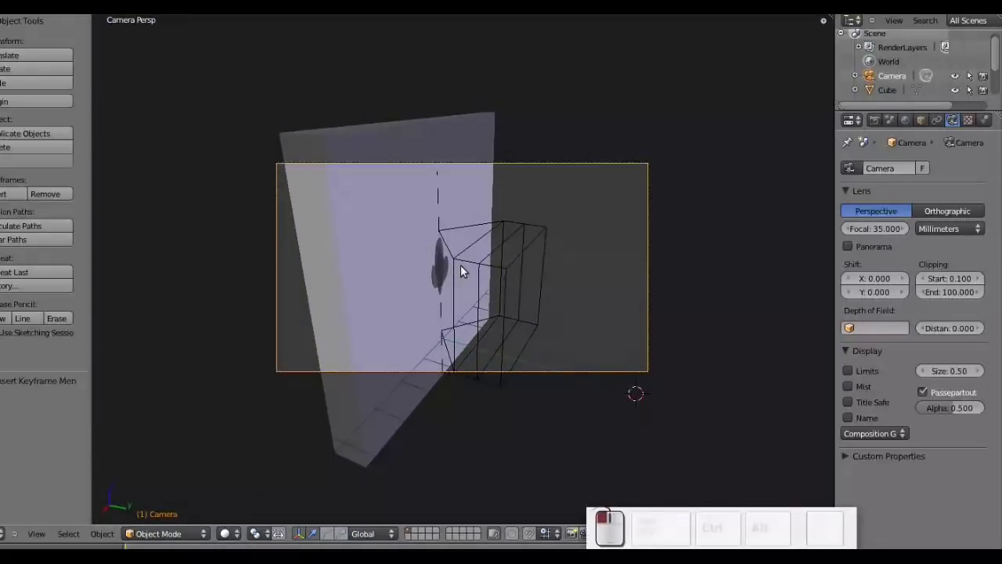
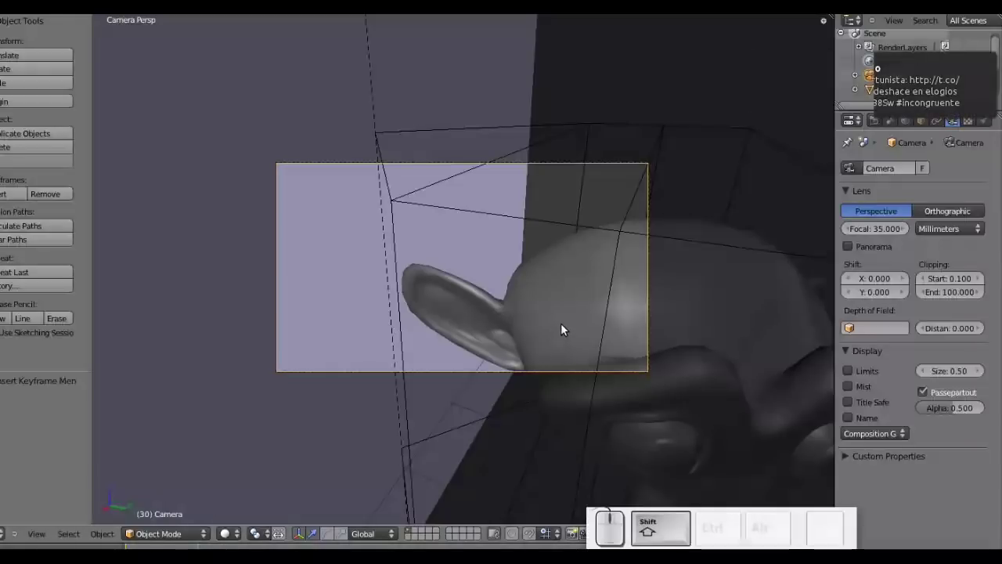
pyautogui.press('shift+f')
pyautogui.scroll(-3)
pyautogui.click(466, 273)
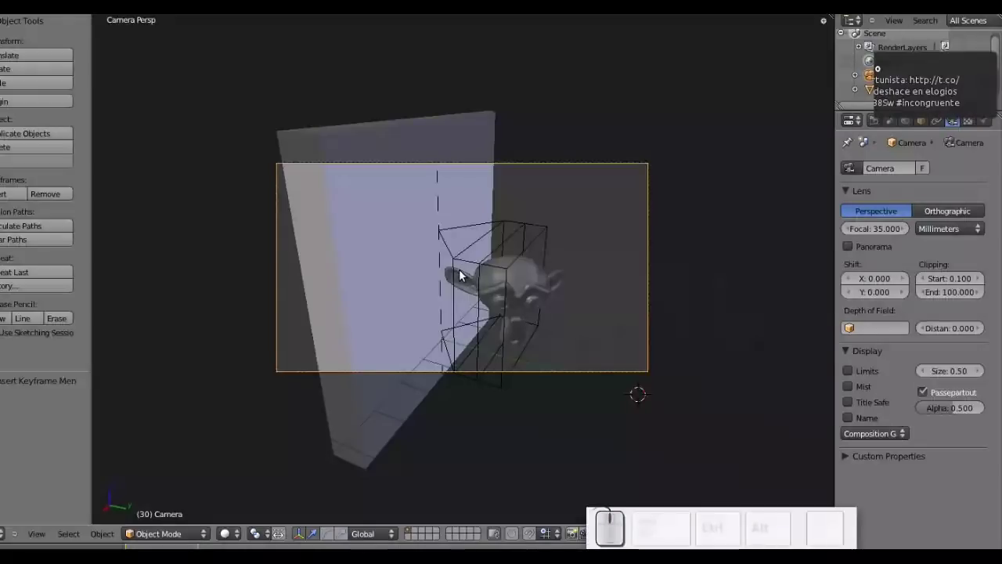
pyautogui.press('shift+f')
pyautogui.scroll(-3)
pyautogui.click(468, 272)
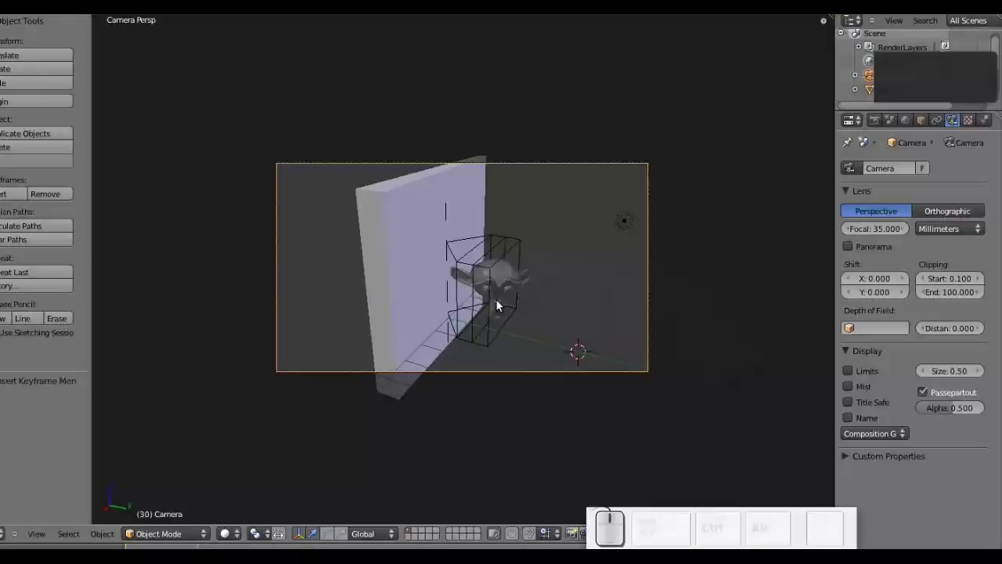
pyautogui.press('i')
pyautogui.click(502, 306)
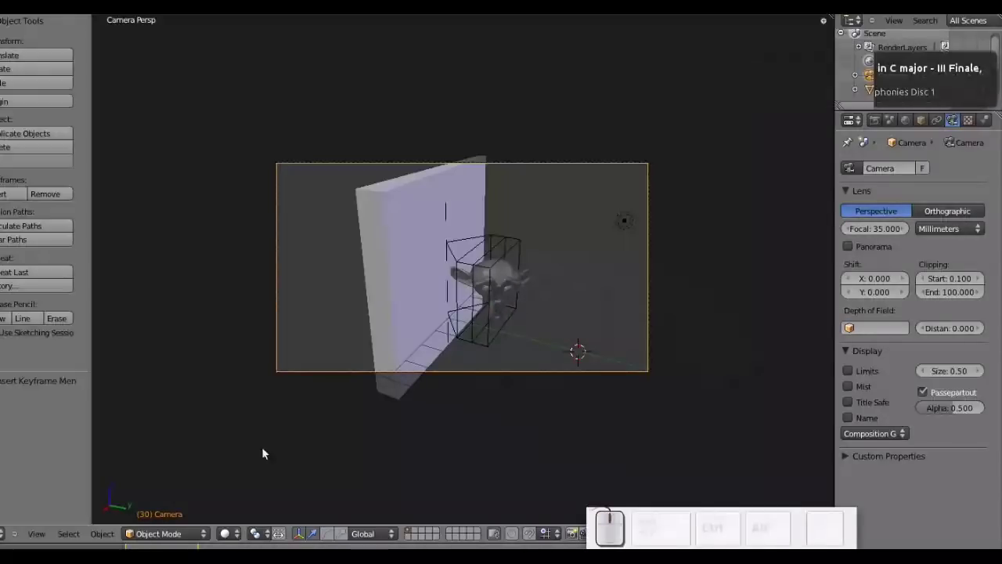
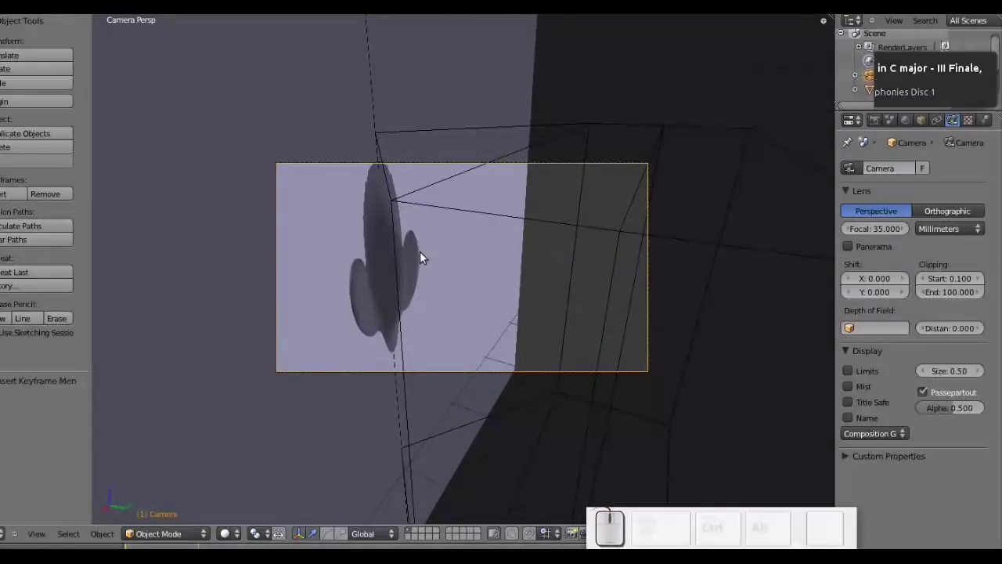
pyautogui.press('alt+a')
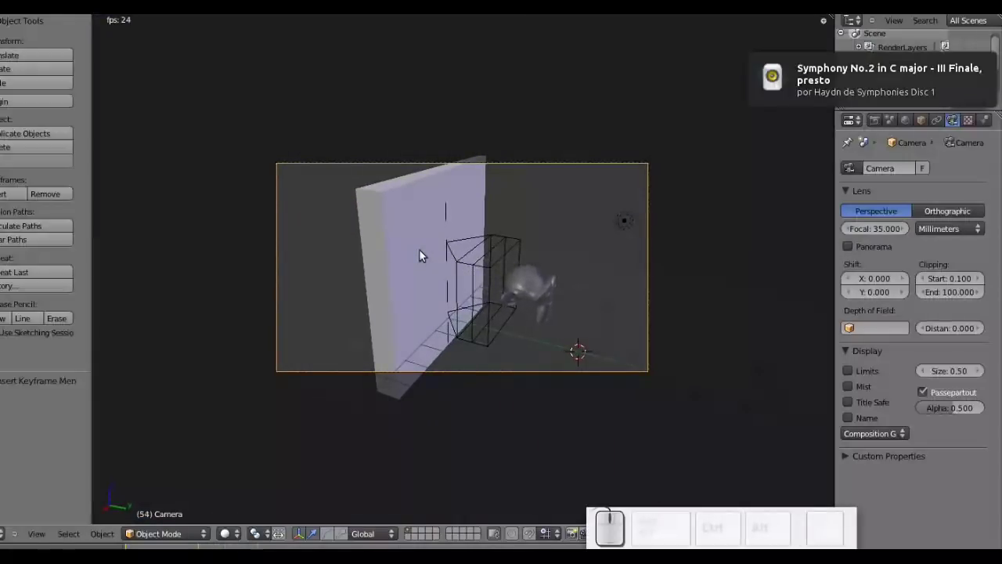
pyautogui.press('Escape')
pyautogui.moveTo(426, 256); pyautogui.dragTo(426, 255)
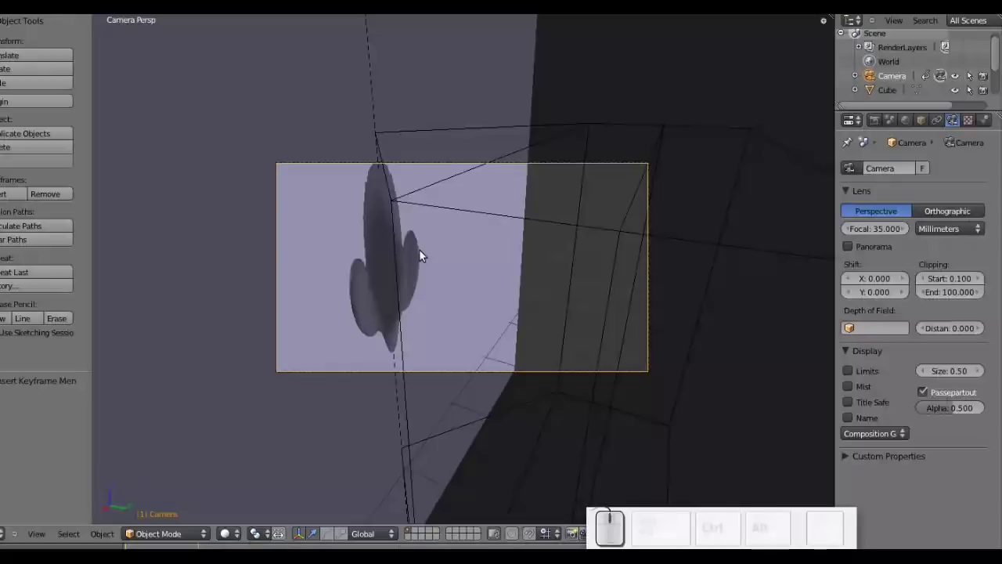
# - Exit the camera view, orbit to an overview above the wall, and select the lattice
pyautogui.press('KP_0')
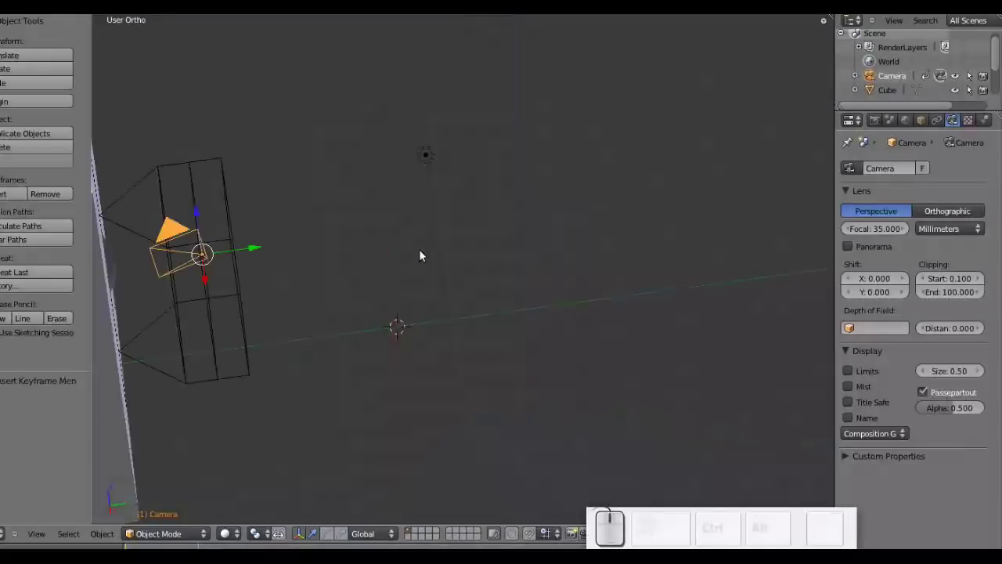
pyautogui.moveTo(193, 288); pyautogui.dragTo(405, 270)
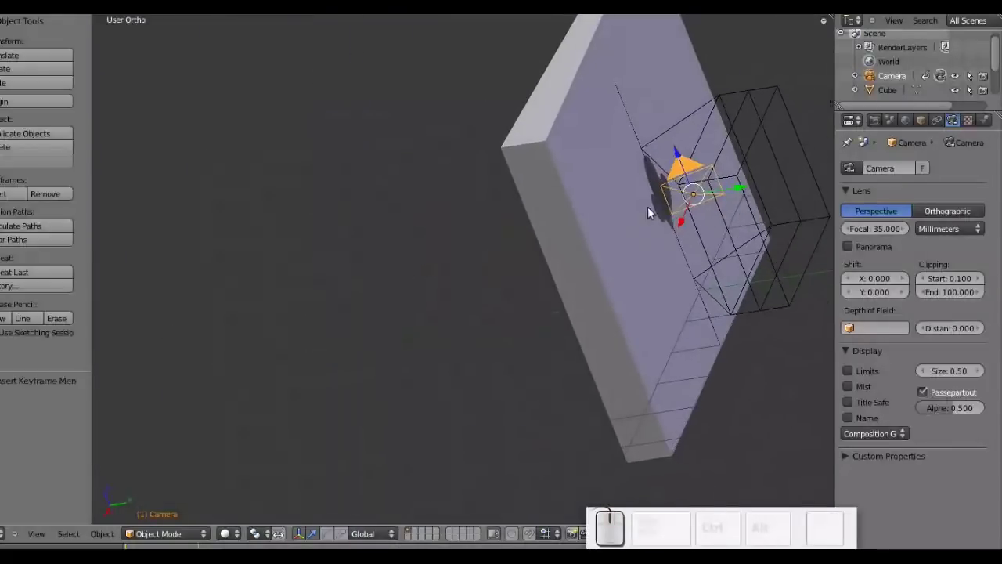
pyautogui.moveTo(765, 212); pyautogui.dragTo(552, 206)
pyautogui.rightClick(552, 206)
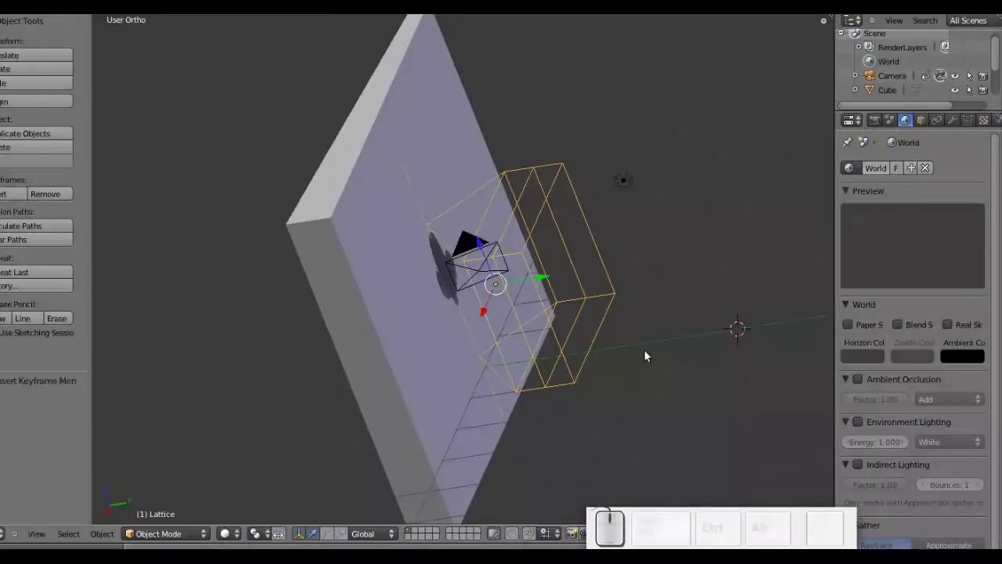